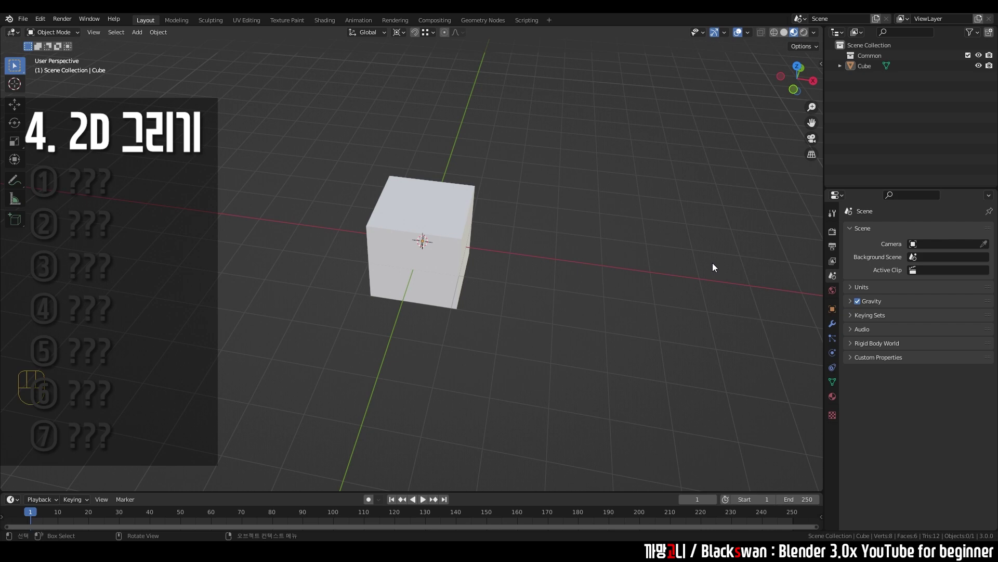
Step: Select the cube and merge all its vertices at center in Edit Mode
{"action": "left_click_drag", "start_coordinate": [526, 238], "coordinate": [524, 224]}
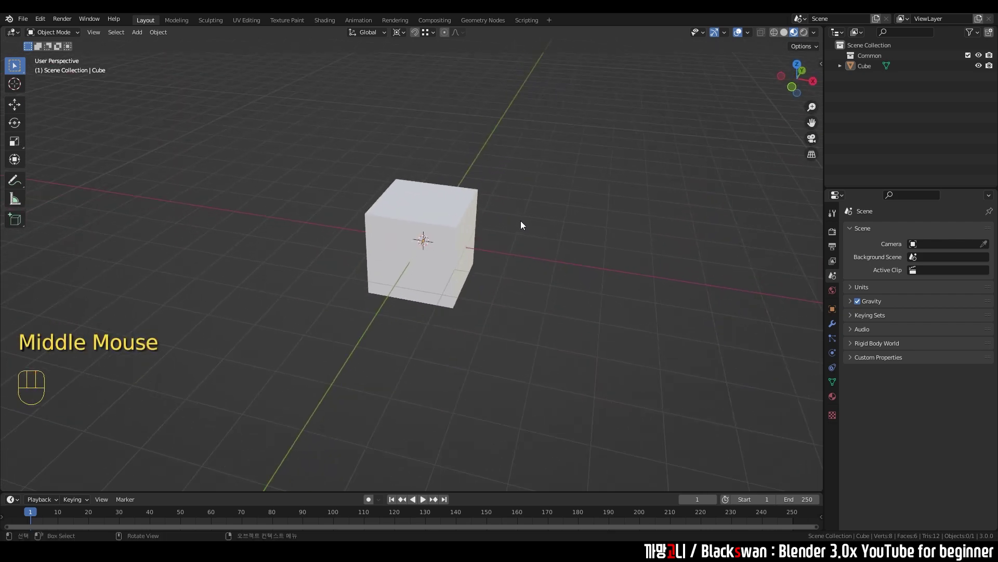
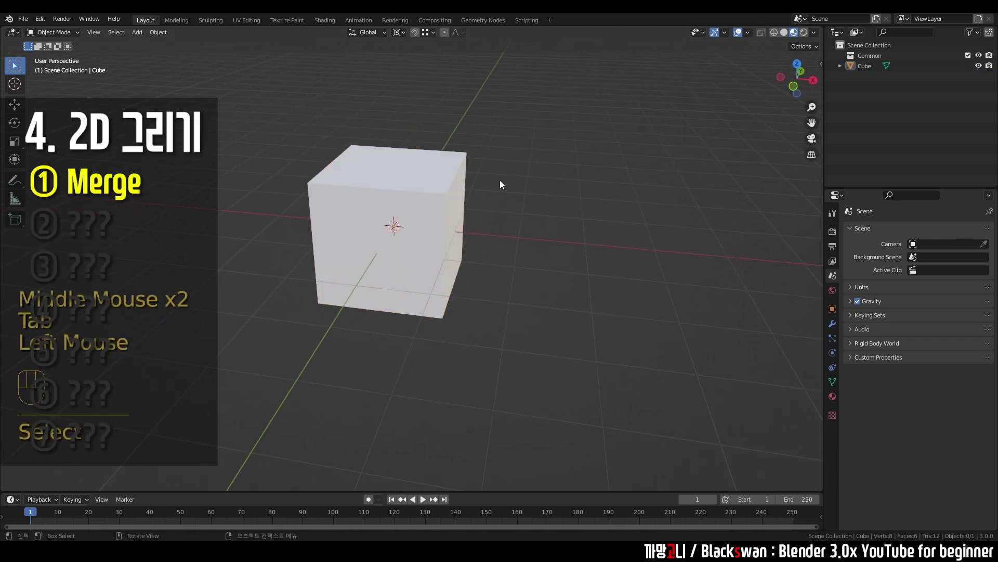
{"action": "left_click", "coordinate": [456, 181]}
{"action": "key", "text": "Tab"}
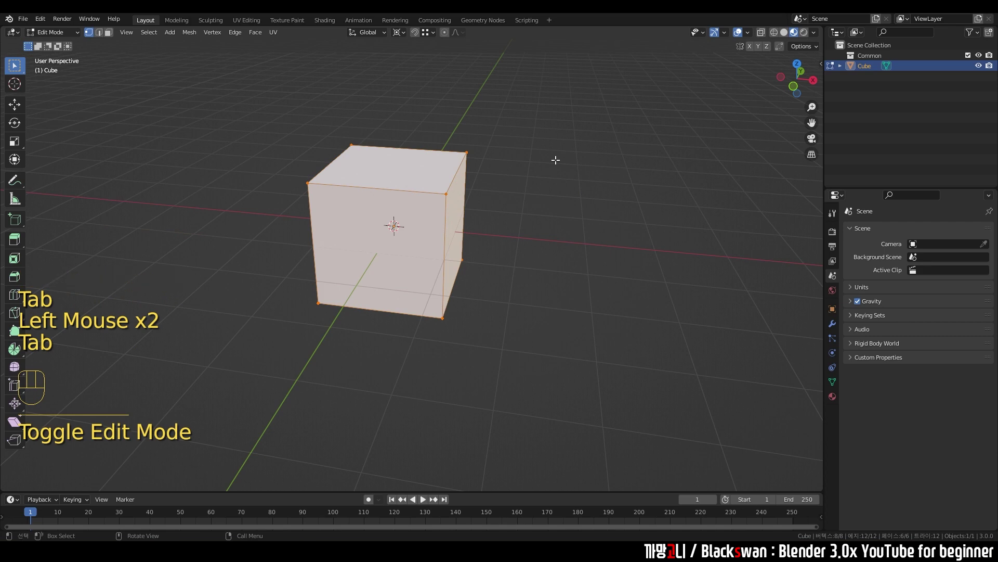
{"action": "key", "text": "m"}
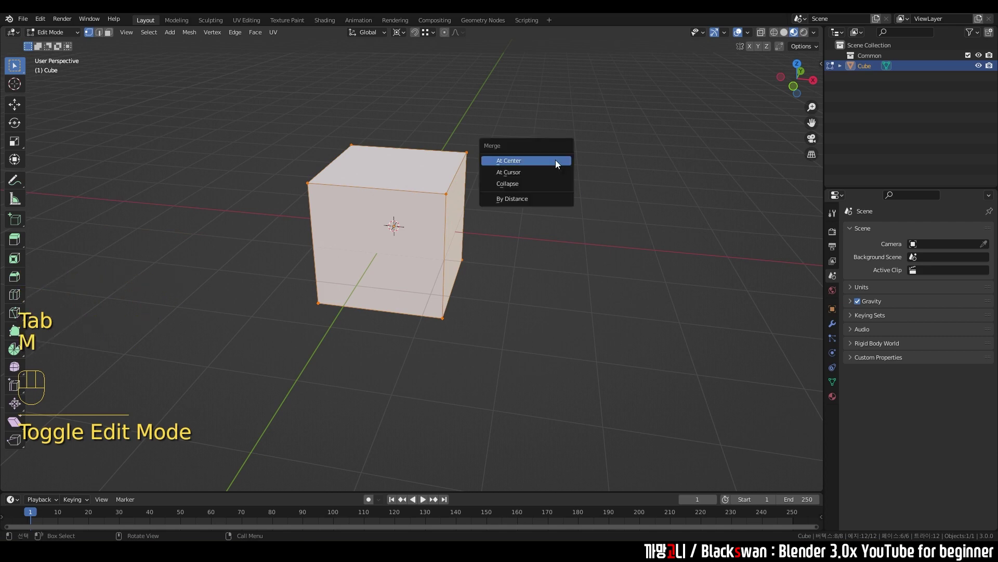
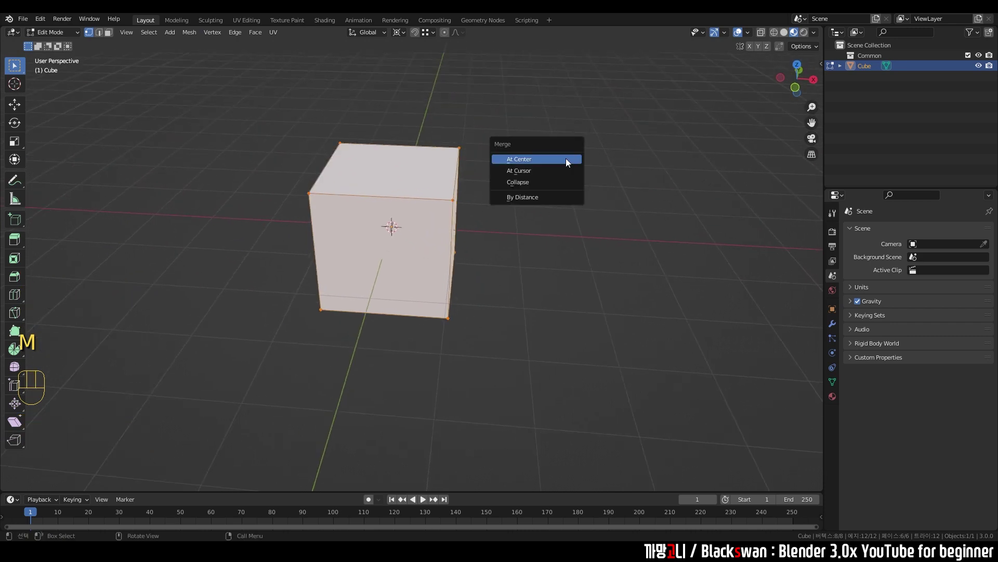
{"action": "key", "text": "m"}
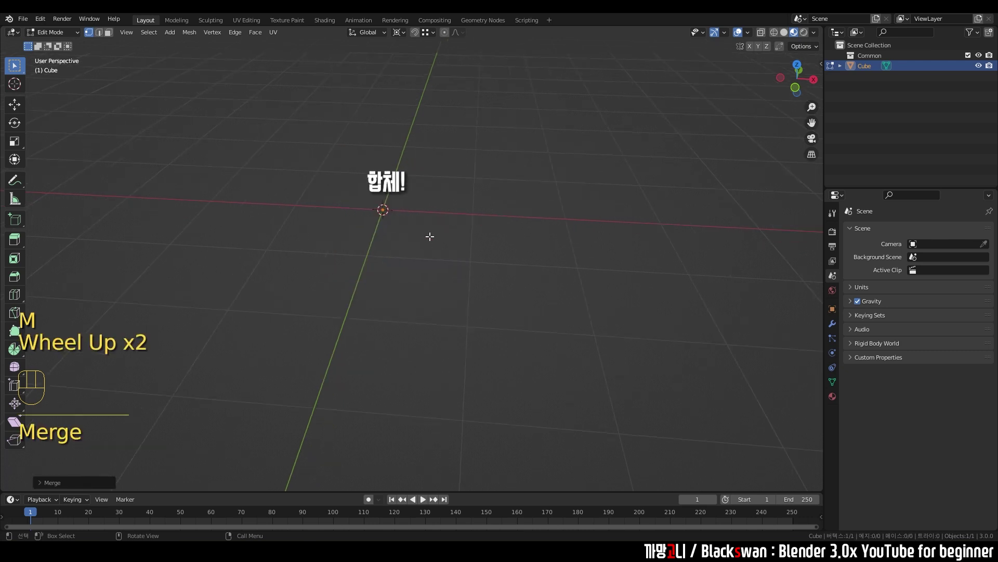
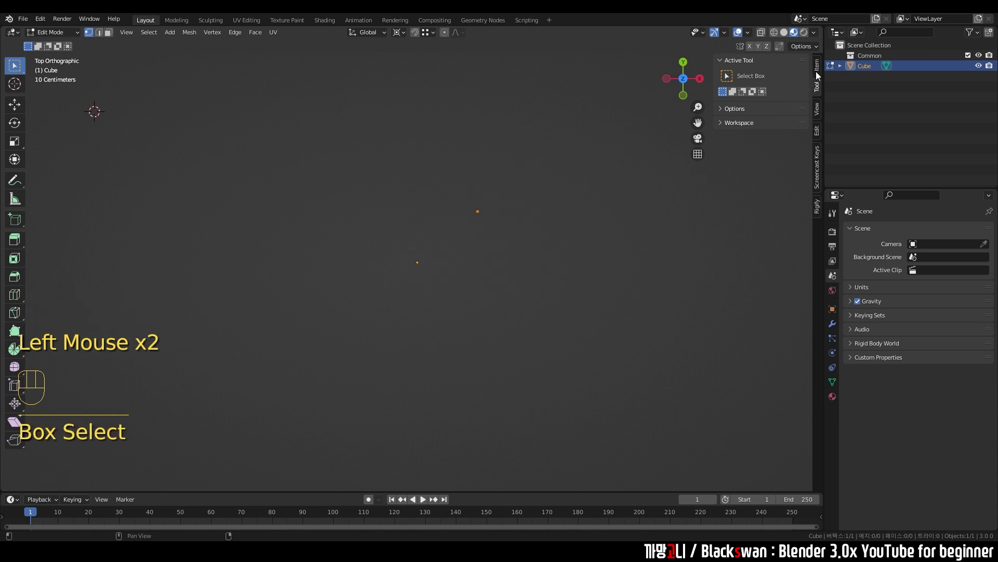
Step: Show the vertex coordinates in the Item sidebar and start moving the lone vertex
{"action": "left_click", "coordinate": [821, 76]}
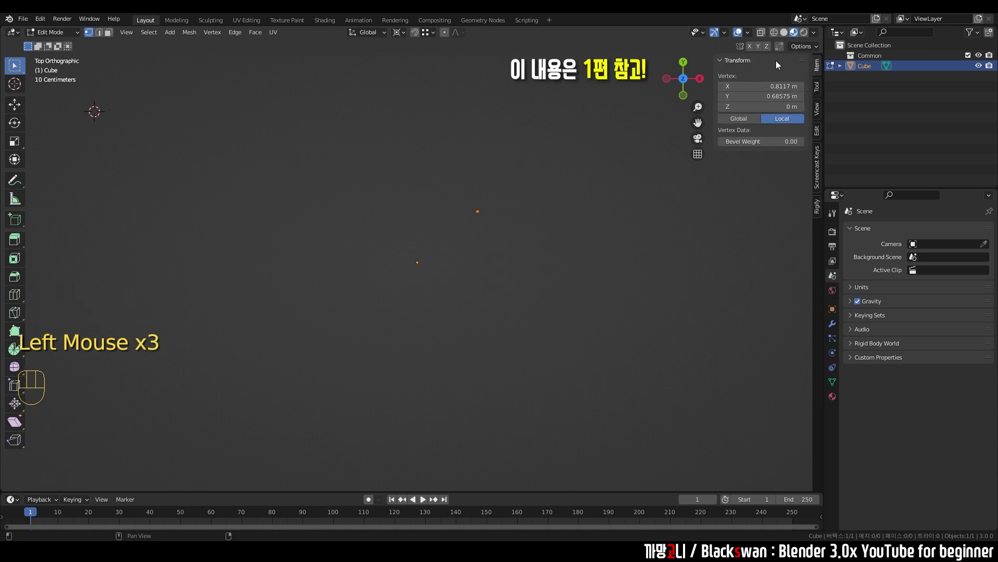
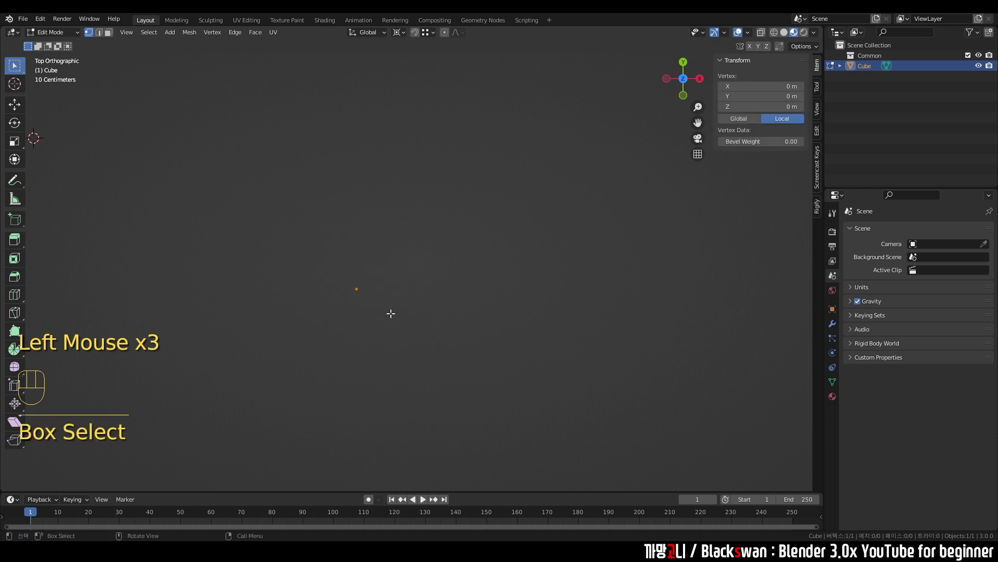
{"action": "key", "text": "g"}
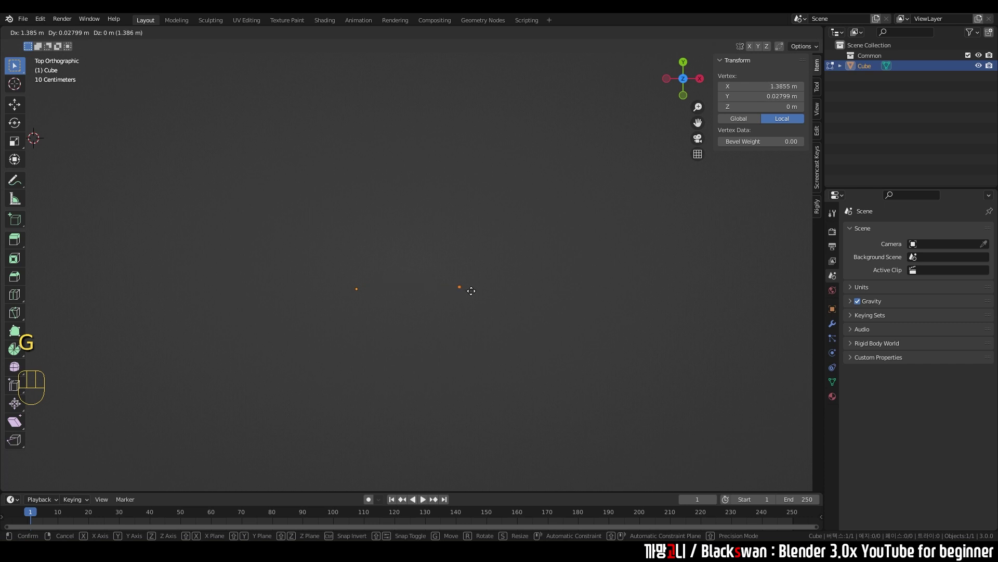
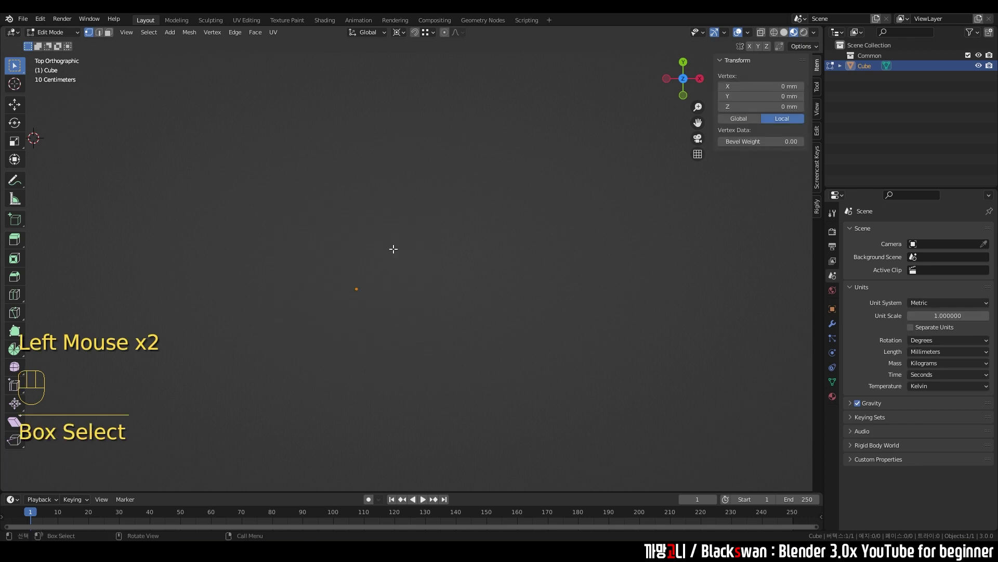
Step: Move the vertex along X and set its X coordinate to 100 mm
{"action": "key", "text": "g"}
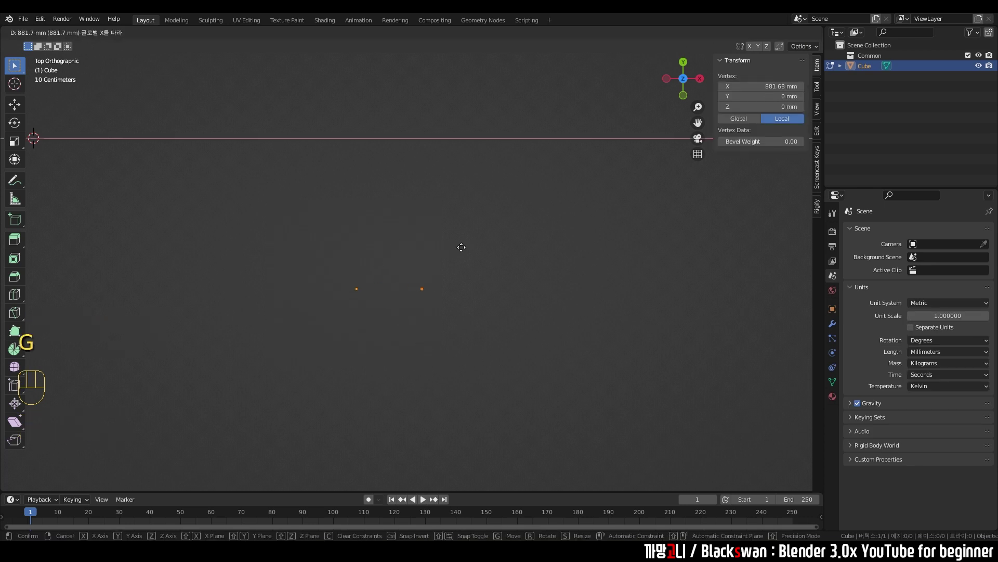
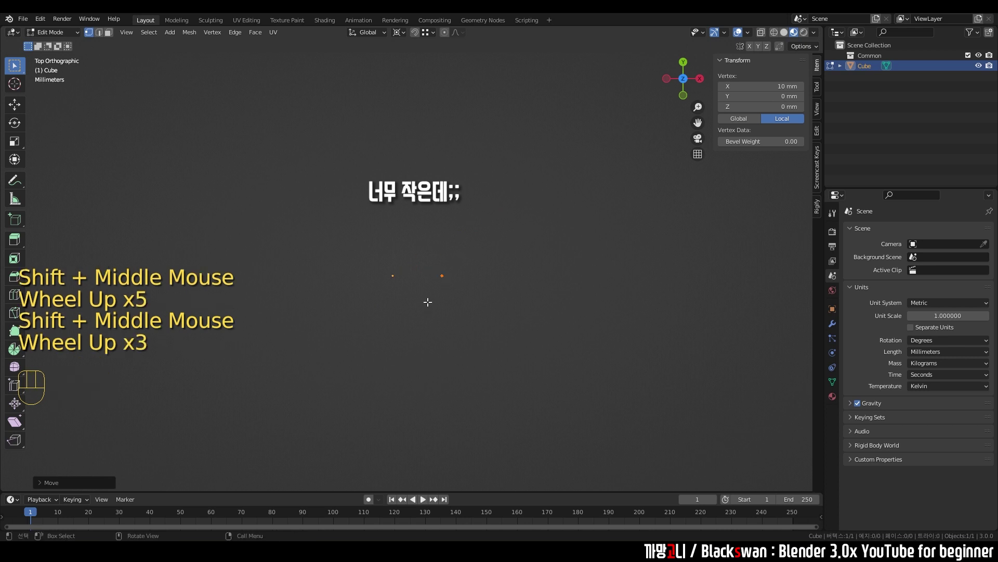
{"action": "scroll", "scroll_direction": "up", "scroll_amount": 3}
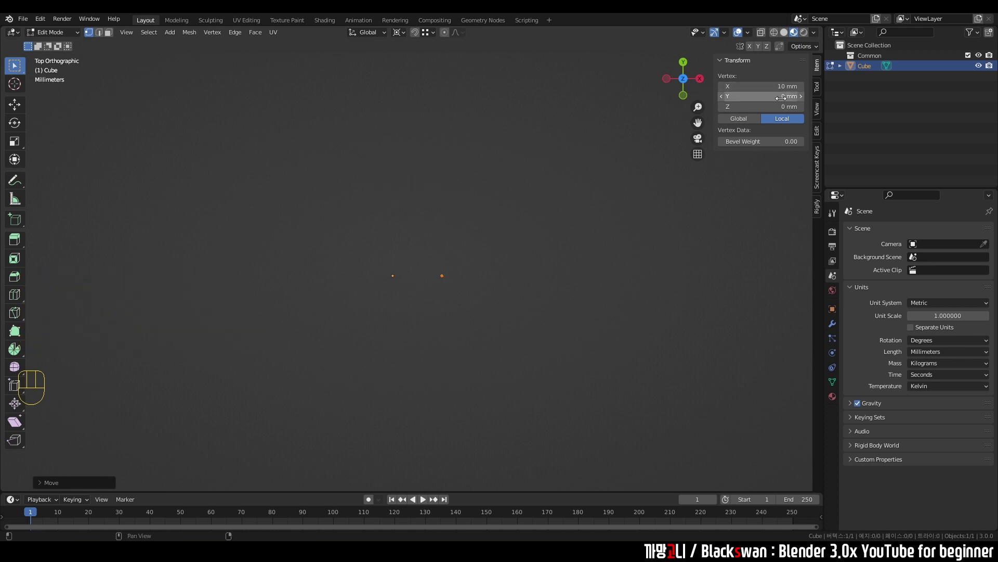
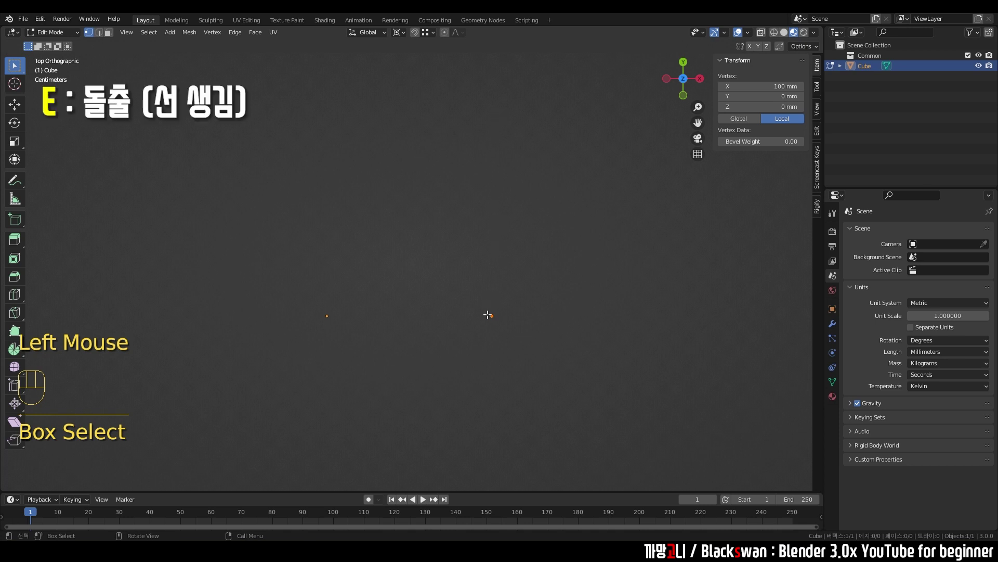
Step: Extrude a new vertex into an edge, then extrude a straight 200 mm edge along X
{"action": "key", "text": "e"}
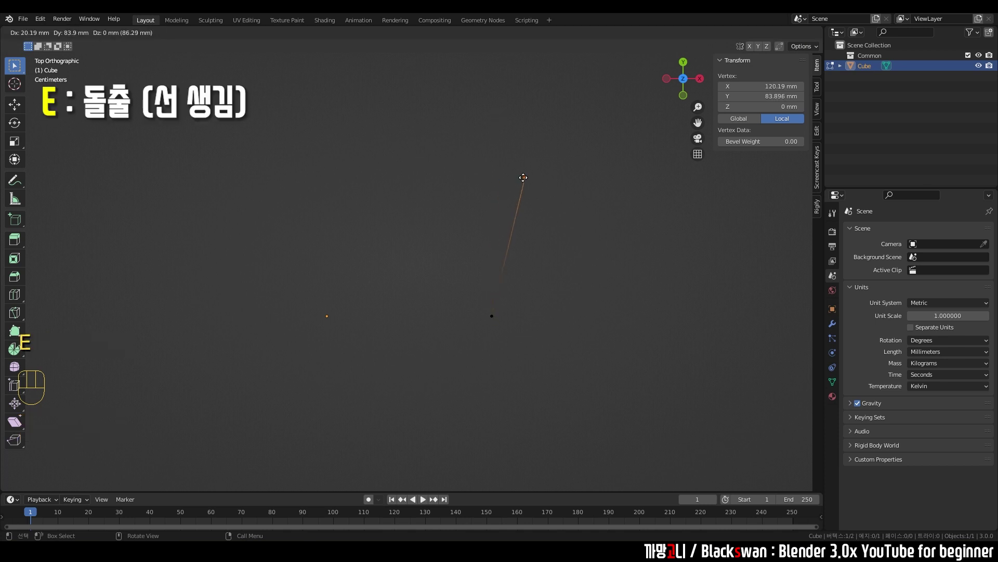
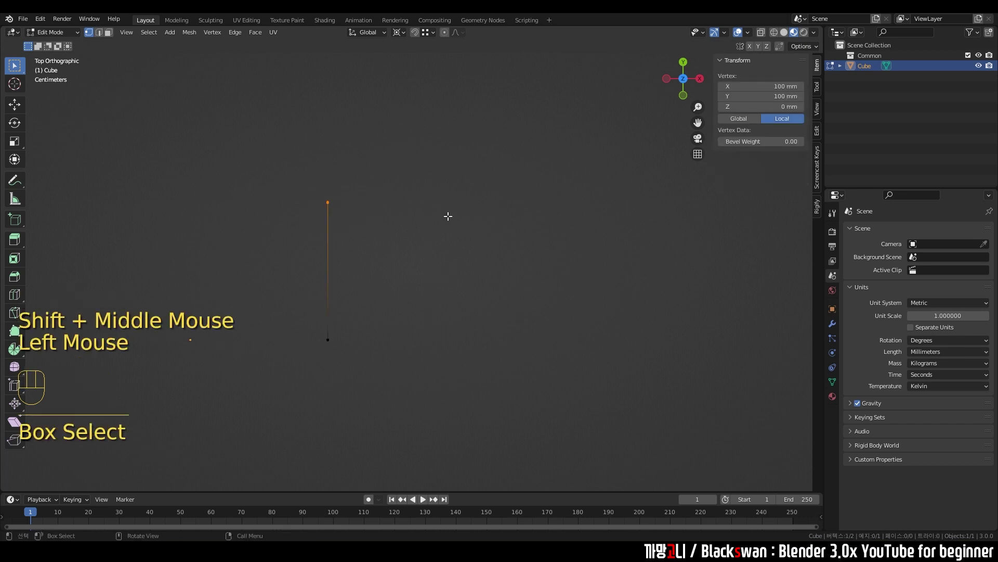
{"action": "key", "text": "e"}
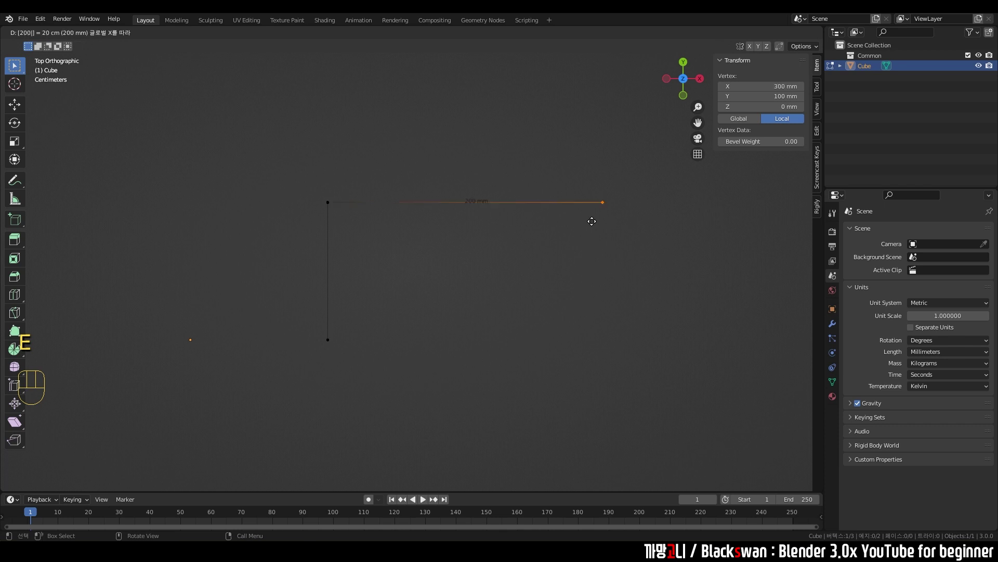
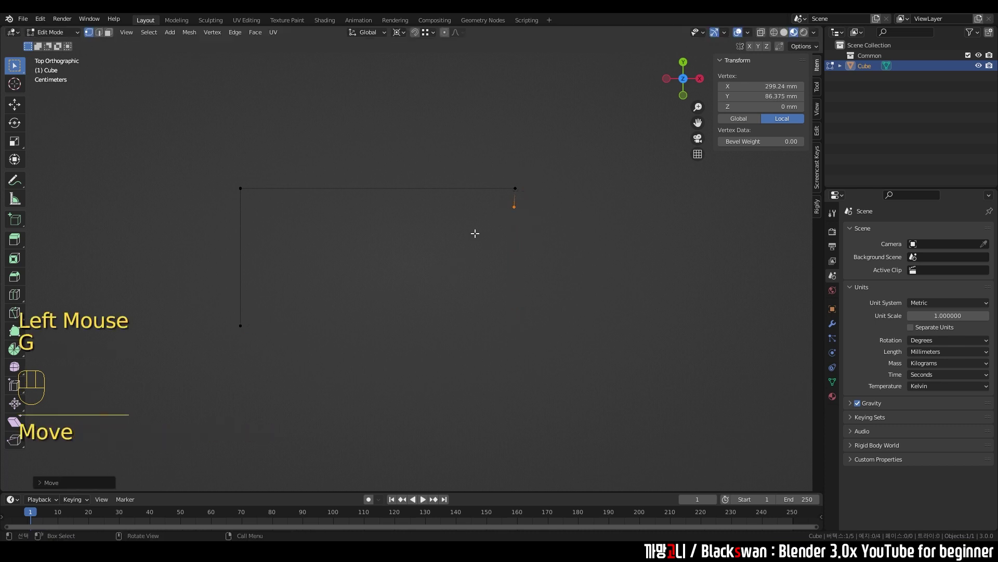
Step: Extrude another edge from the end vertex and join the two end vertices to close the outline
{"action": "key", "text": "g"}
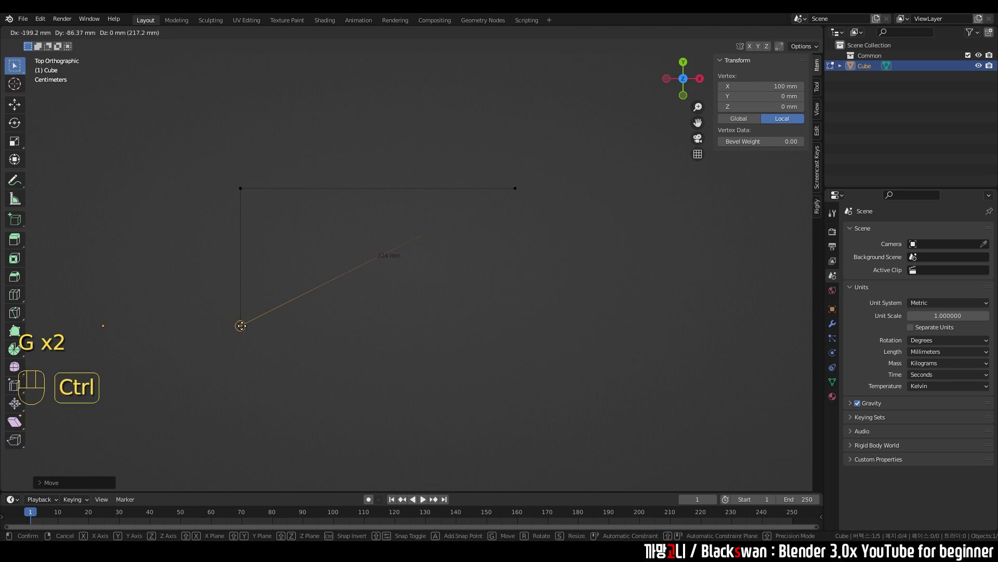
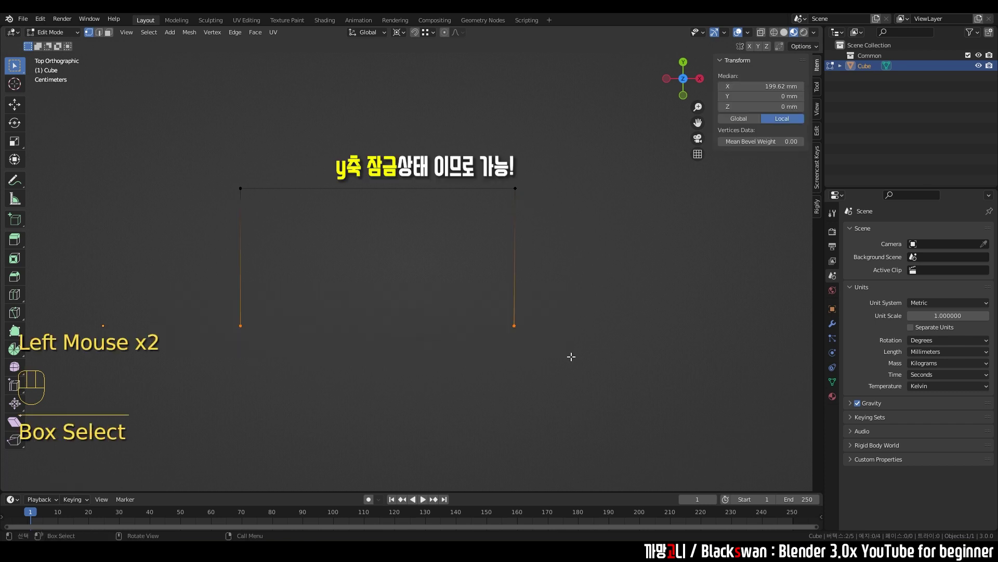
{"action": "key", "text": "f"}
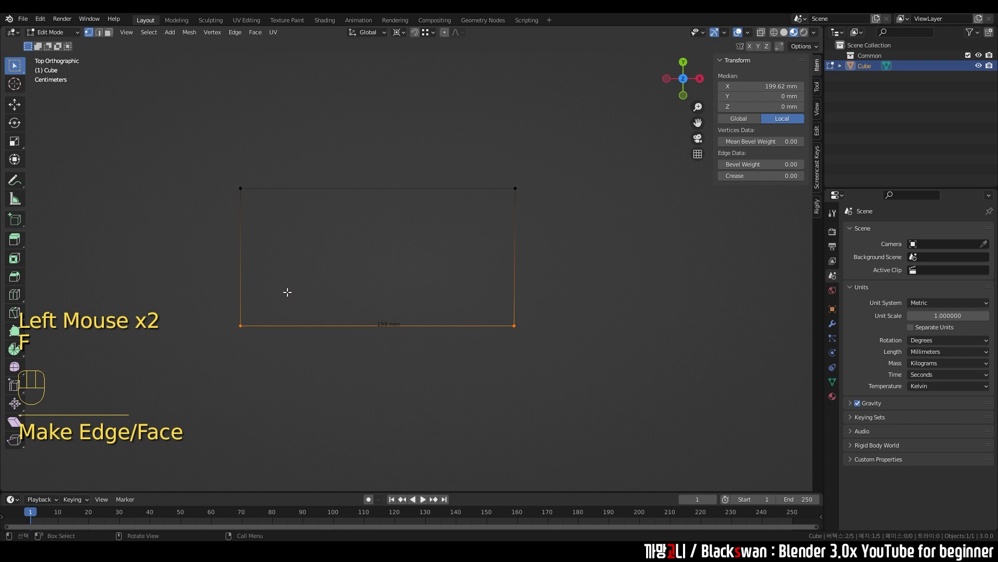
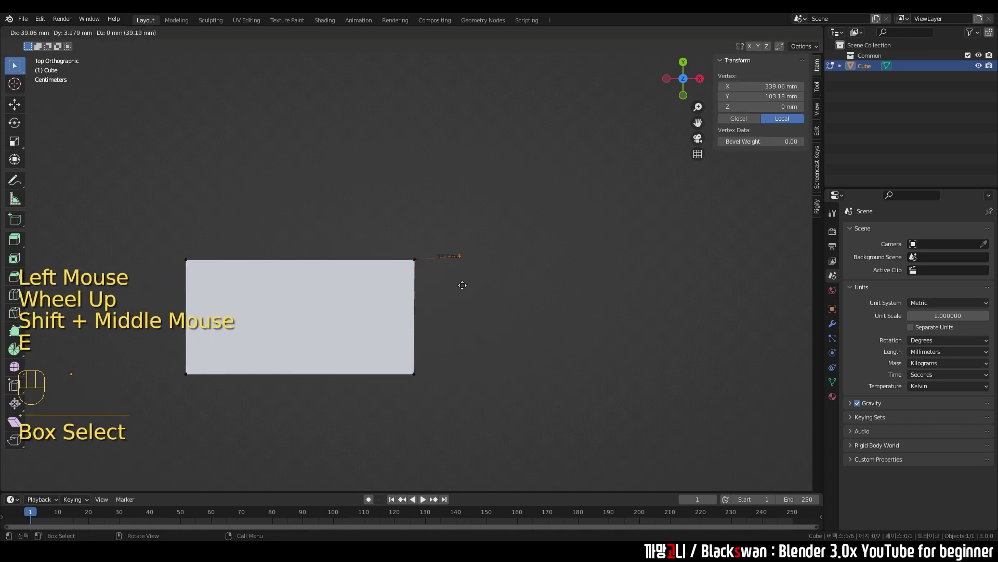
Step: Extrude a new edge upward along Y from the rectangle's corner
{"action": "key", "text": "e"}
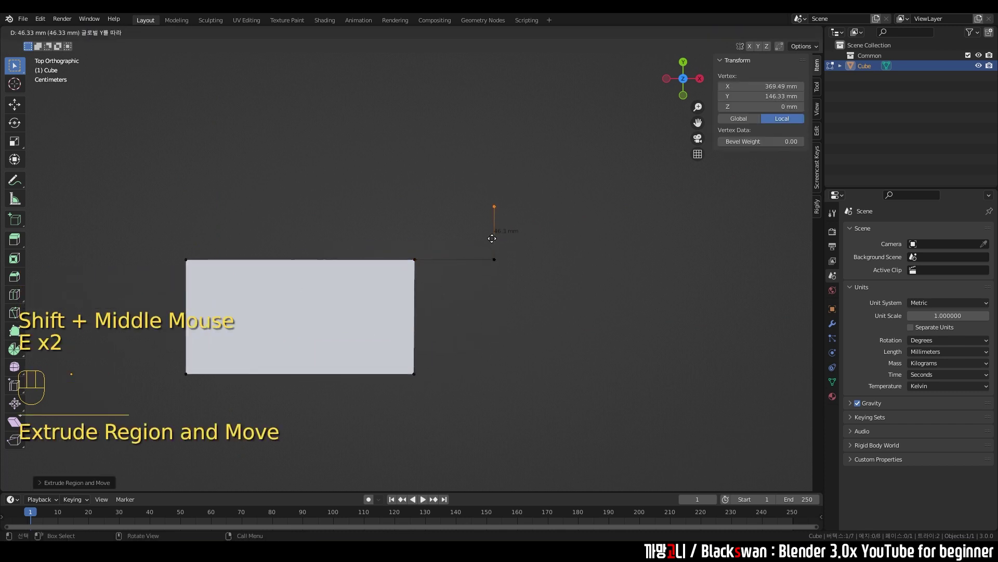
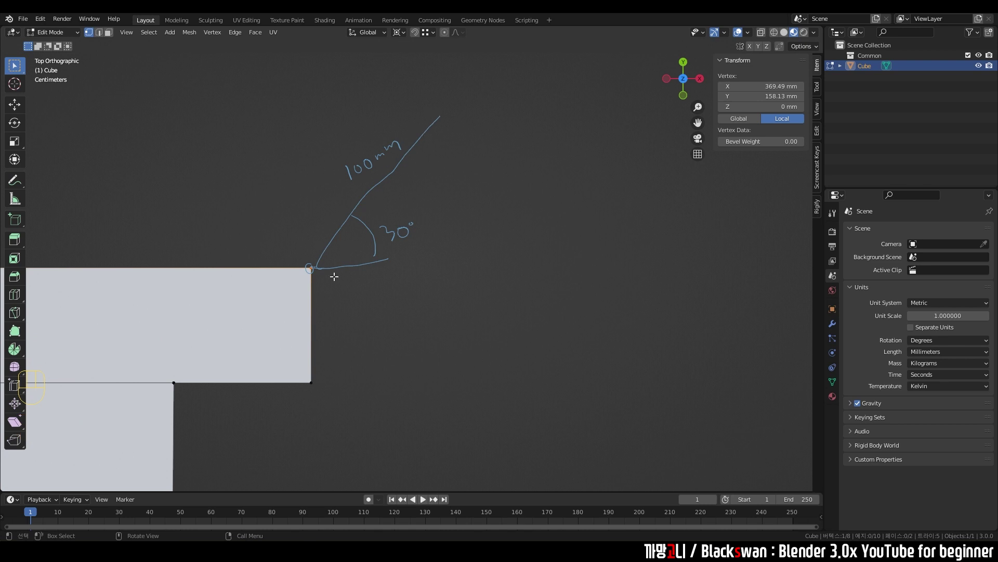
Step: Extrude a 100 mm edge from the top vertex, try rotating it, then undo the rotation
{"action": "key", "text": "e"}
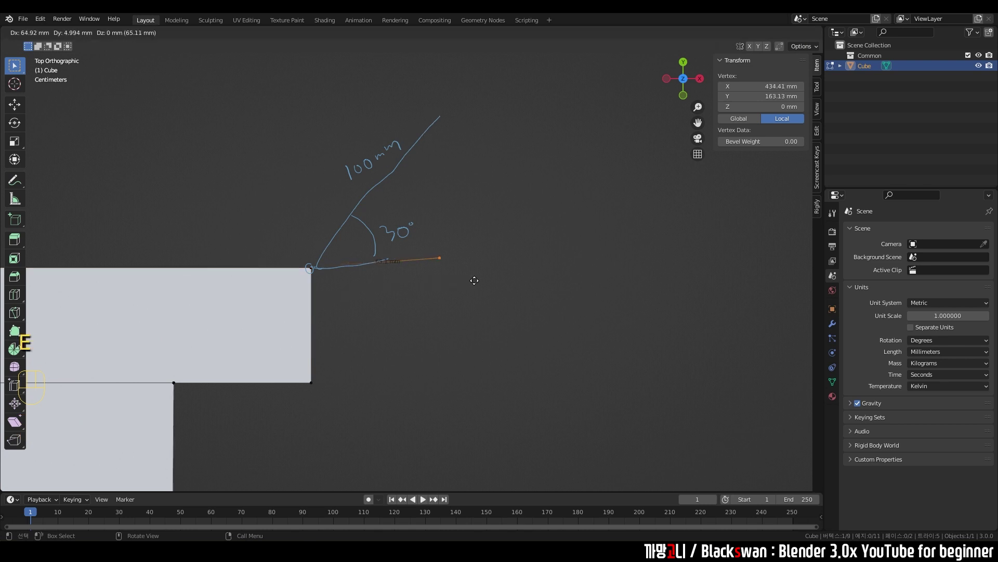
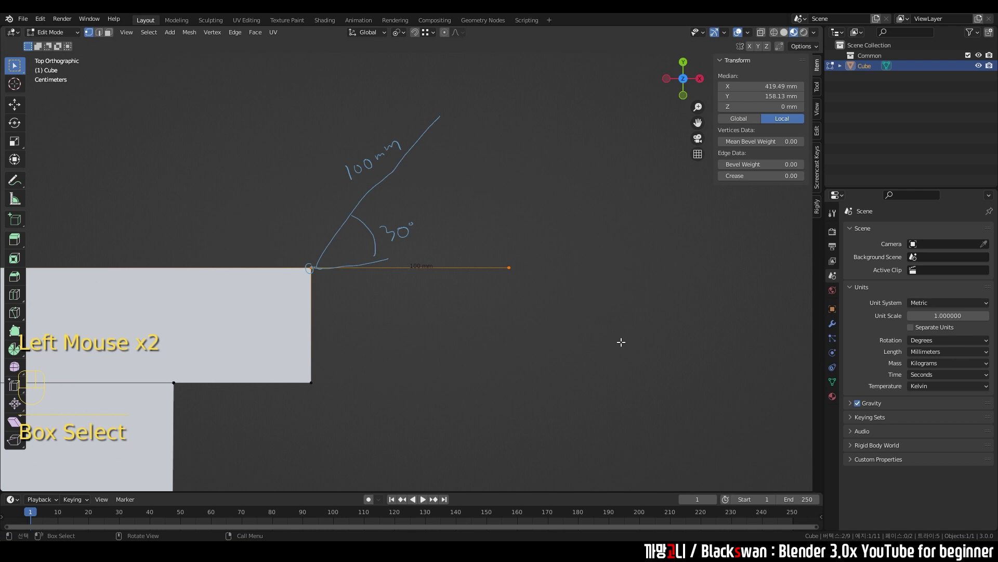
{"action": "key", "text": "r"}
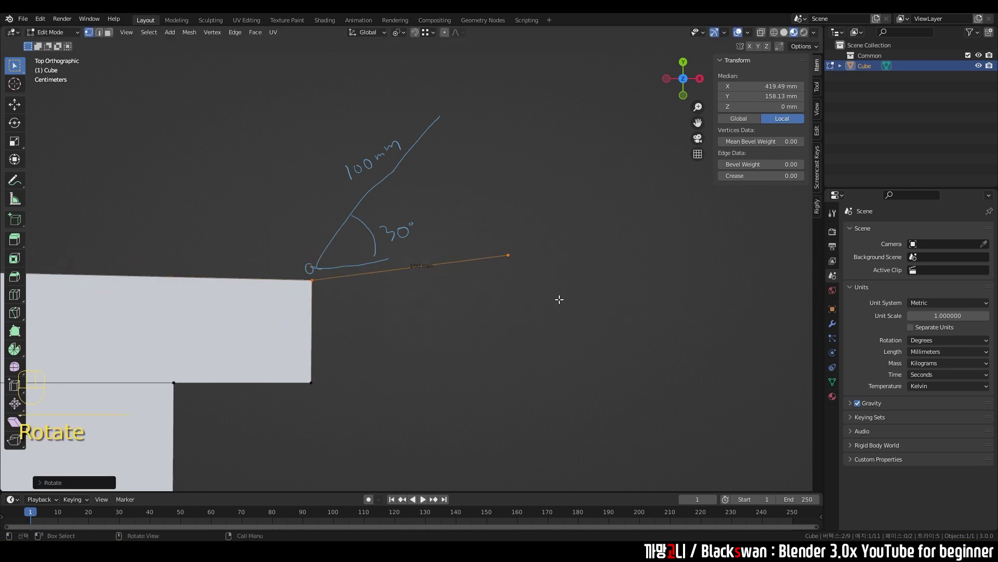
{"action": "key", "text": "ctrl+z"}
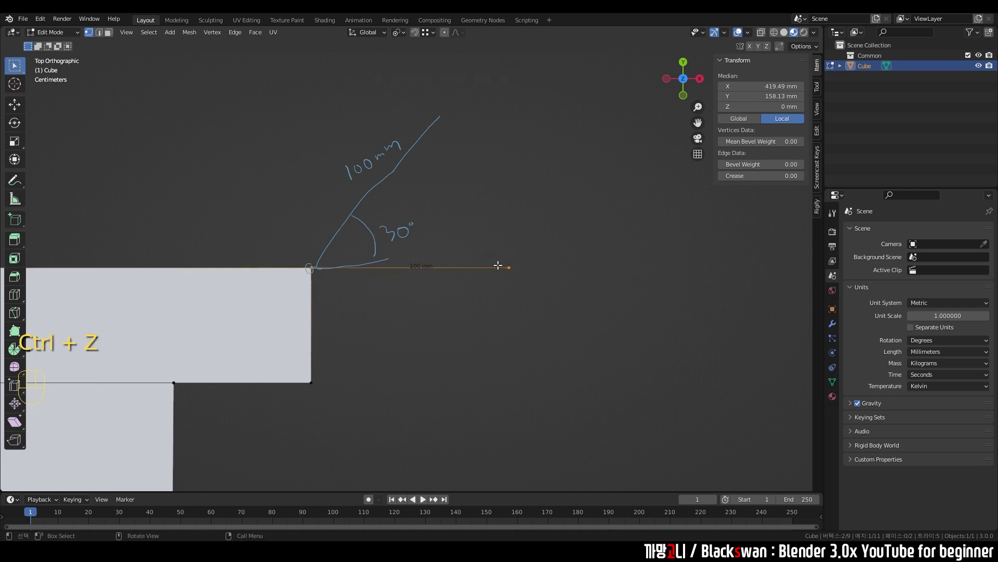
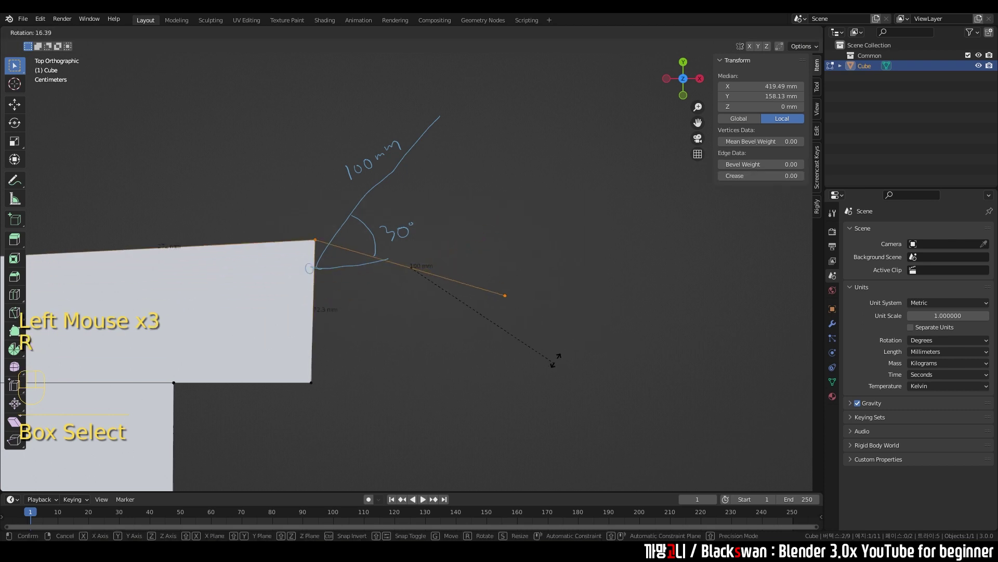
{"action": "key", "text": "ctrl+z"}
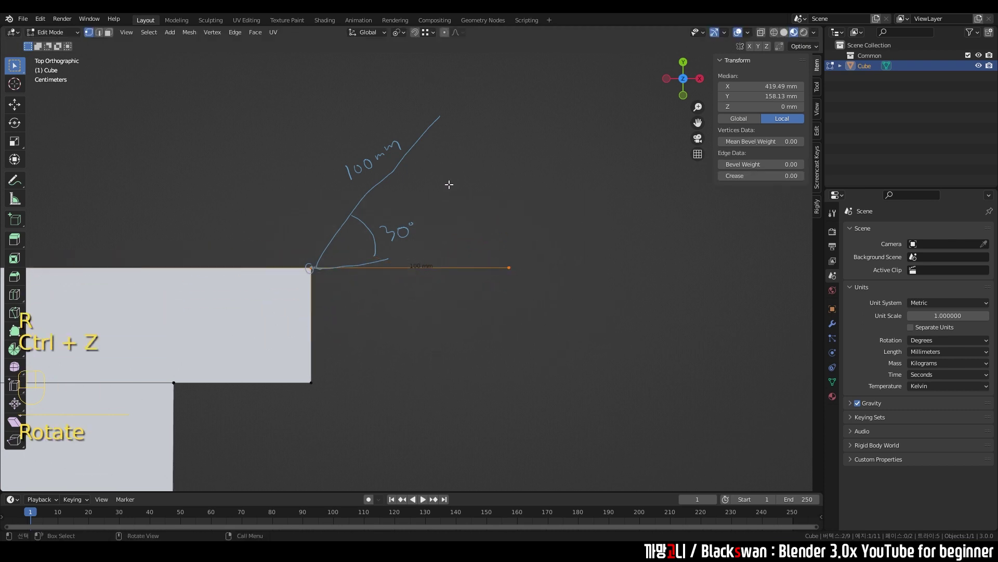
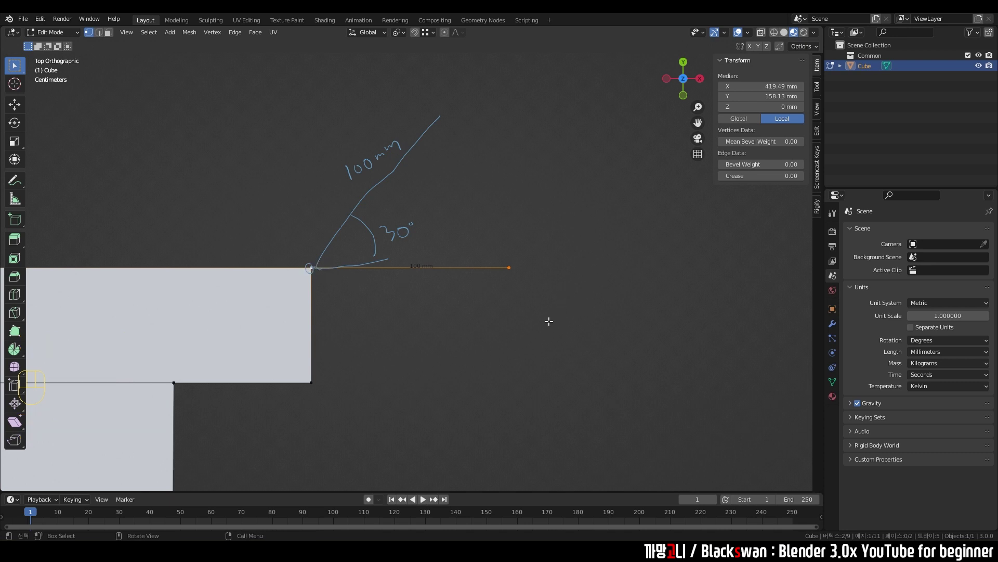
Step: Box-select the rectangle's vertices and scale it toward a roughly square 100 mm face
{"action": "key", "text": "r"}
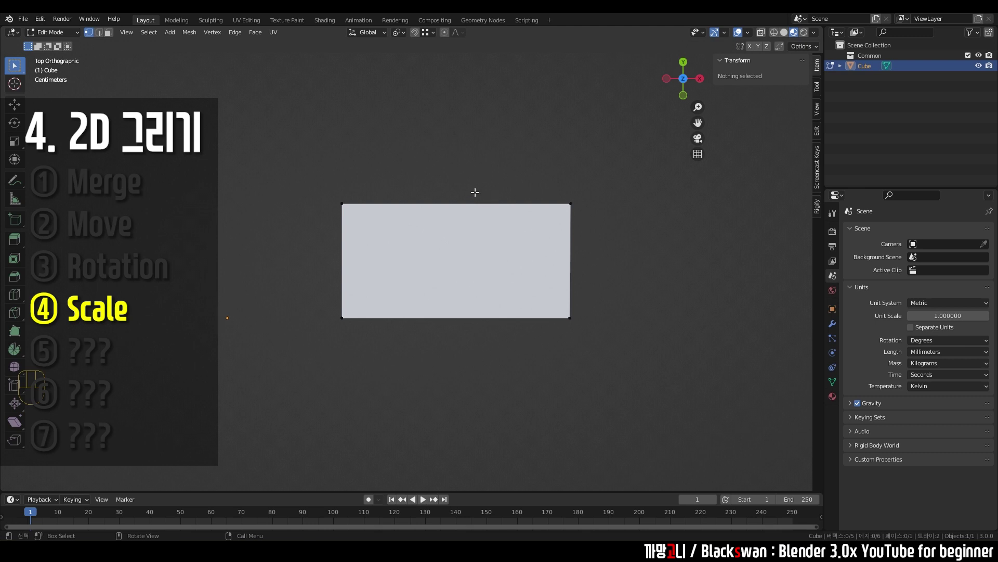
{"action": "left_click_drag", "start_coordinate": [403, 36], "coordinate": [407, 37]}
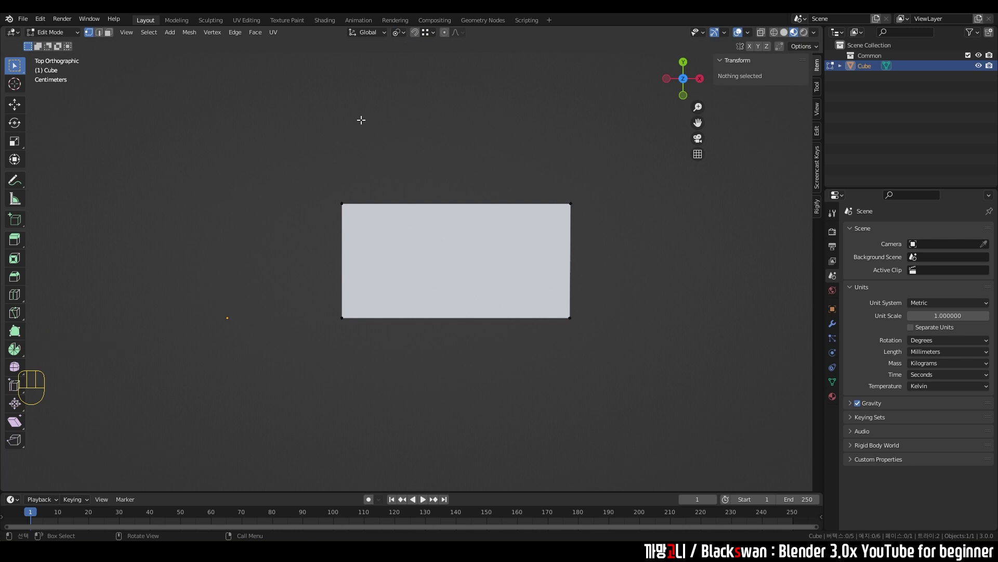
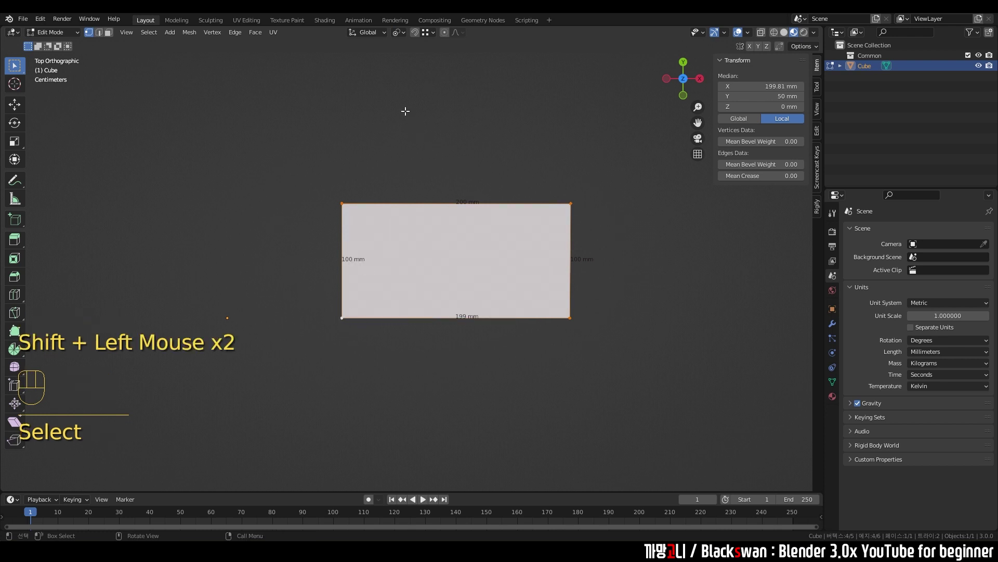
{"action": "key", "text": "ctrl+z"}
{"action": "key", "text": "s"}
{"action": "key", "text": "s"}
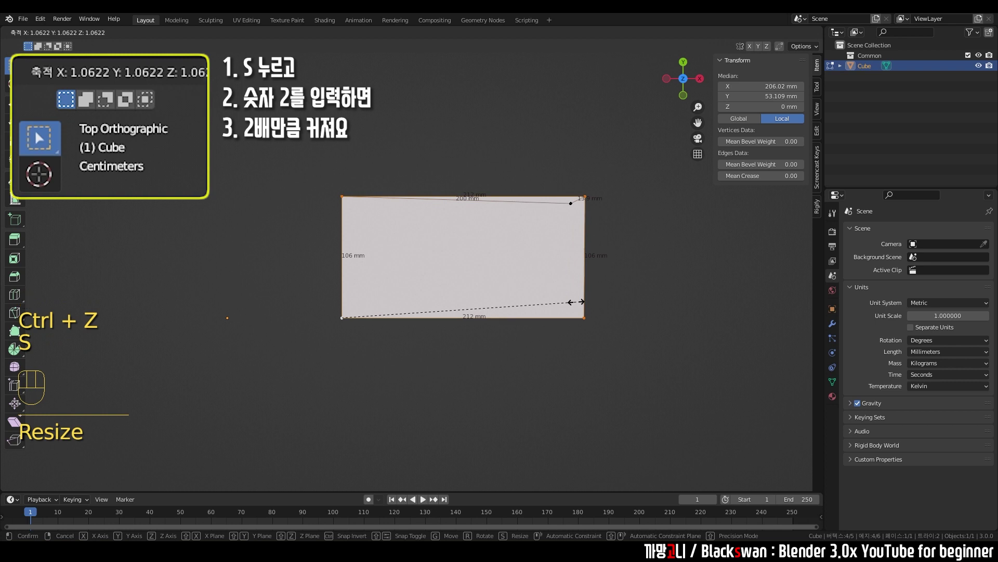
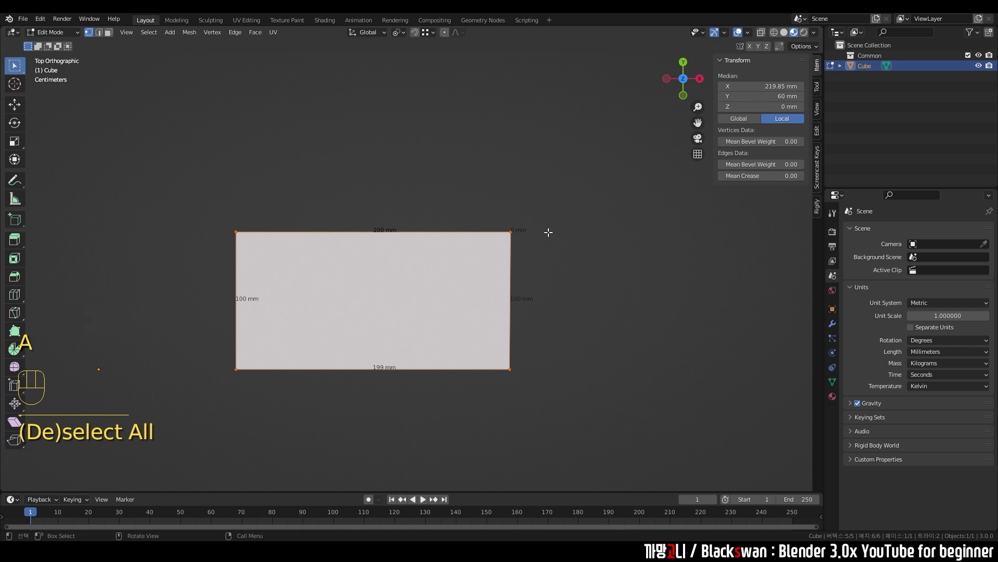
Step: Merge the duplicate vertex at center, then extrude a new vertex from the top corner
{"action": "key", "text": "m"}
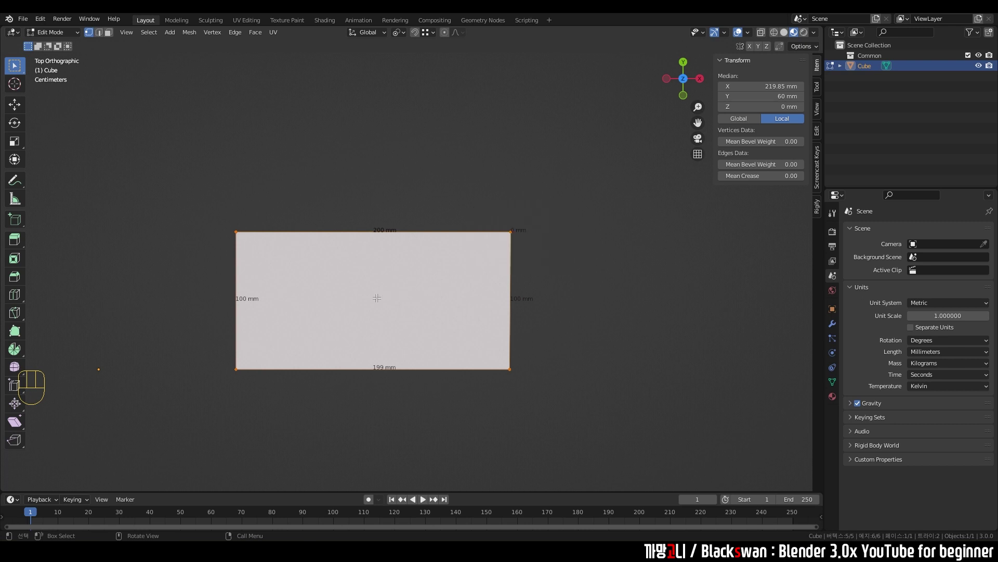
{"action": "key", "text": "m"}
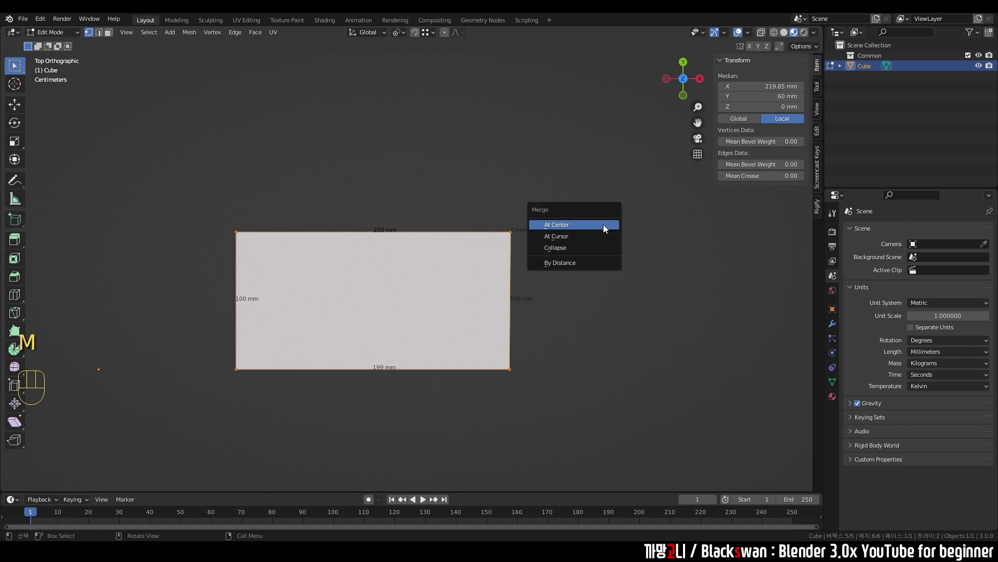
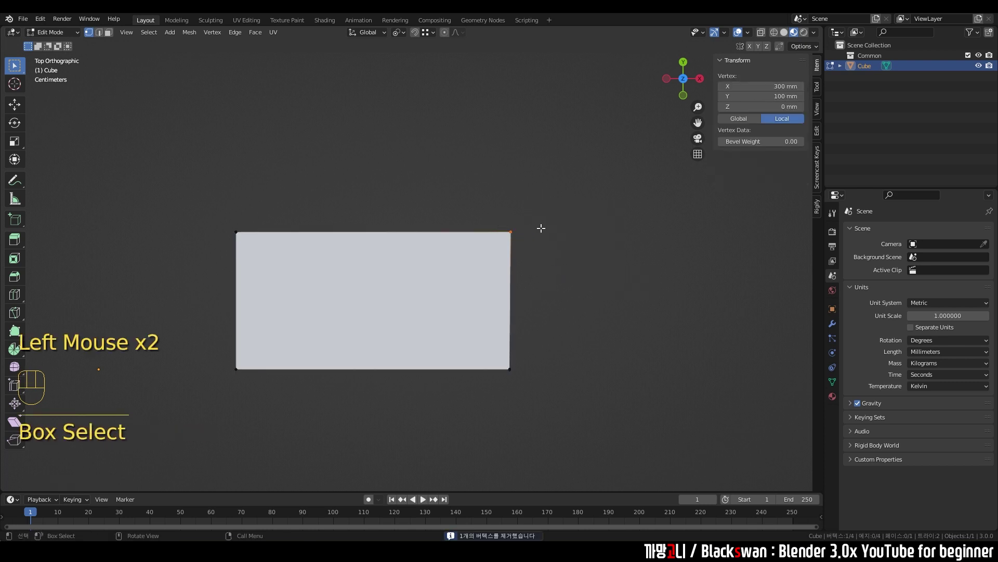
{"action": "key", "text": "g"}
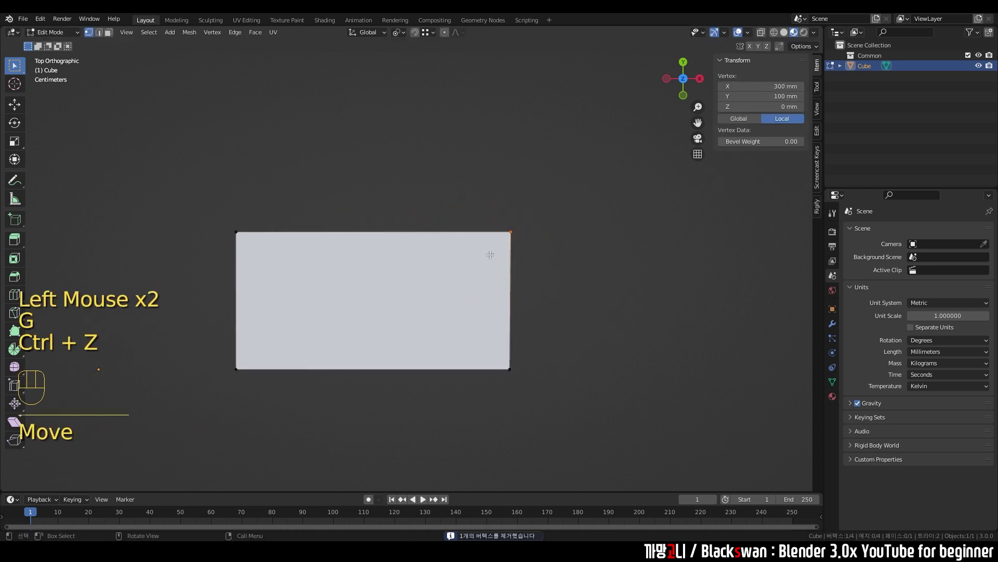
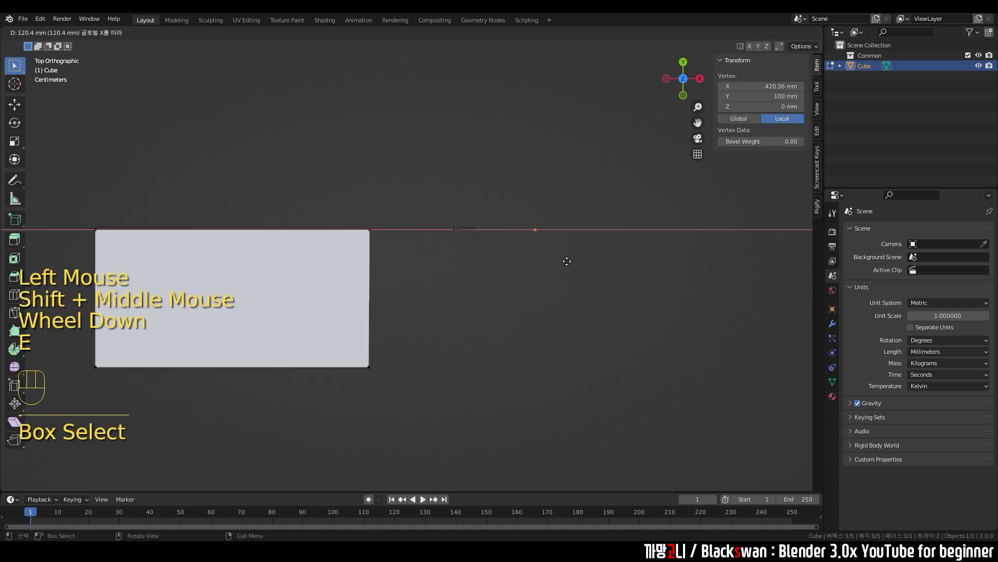
Step: Extrude another vertex along X and scale the selected vertices down to about 0.24
{"action": "key", "text": "e"}
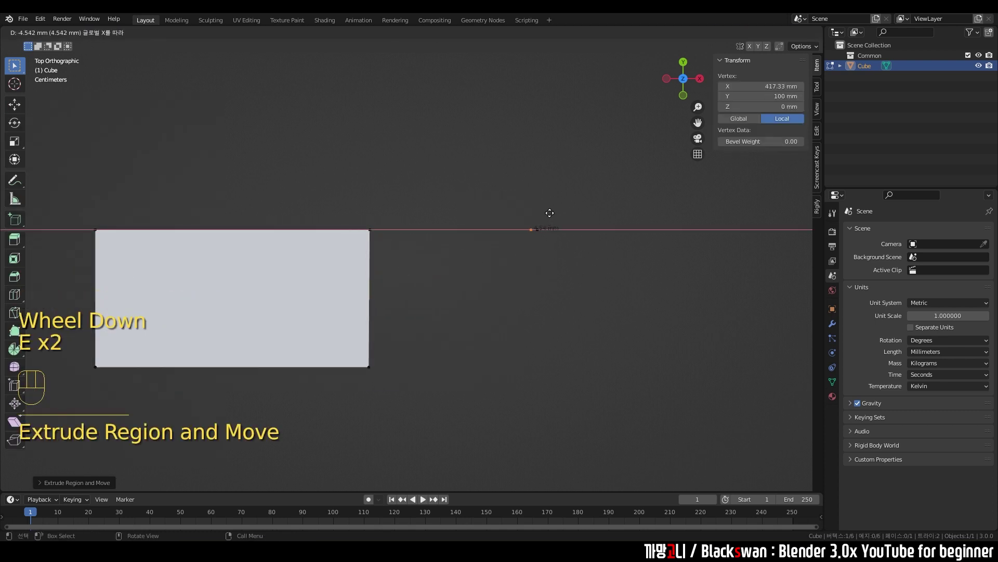
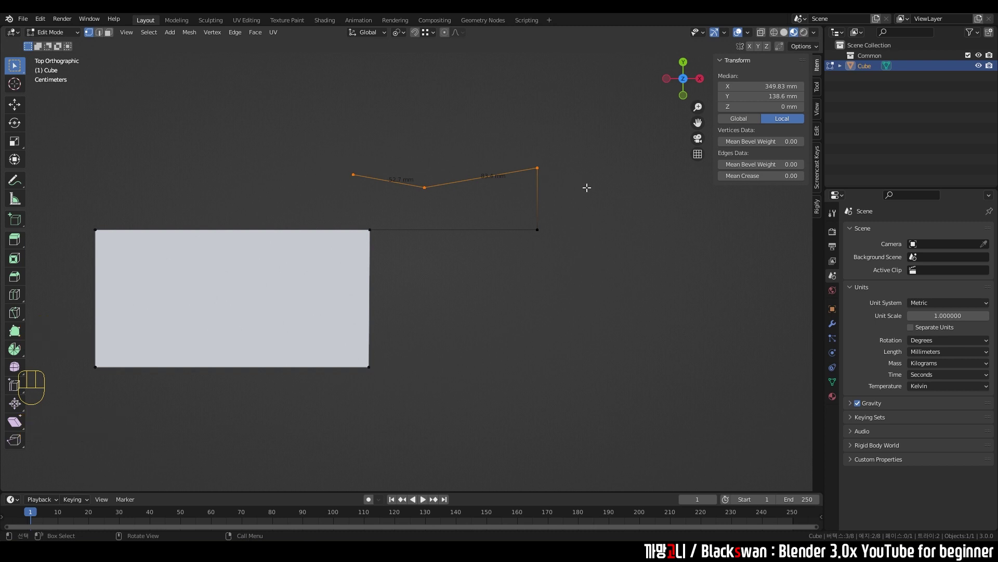
{"action": "key", "text": "s"}
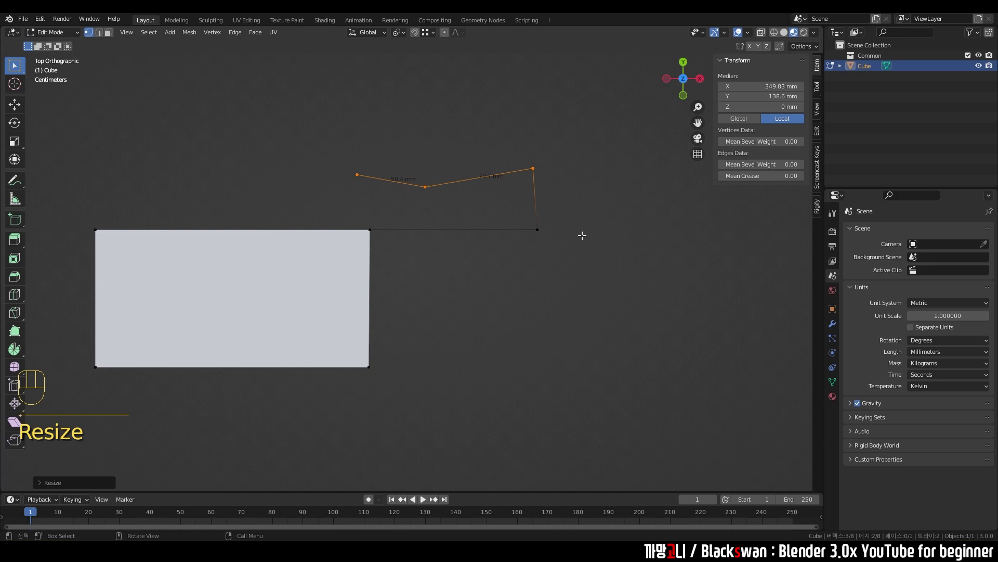
{"action": "key", "text": "s"}
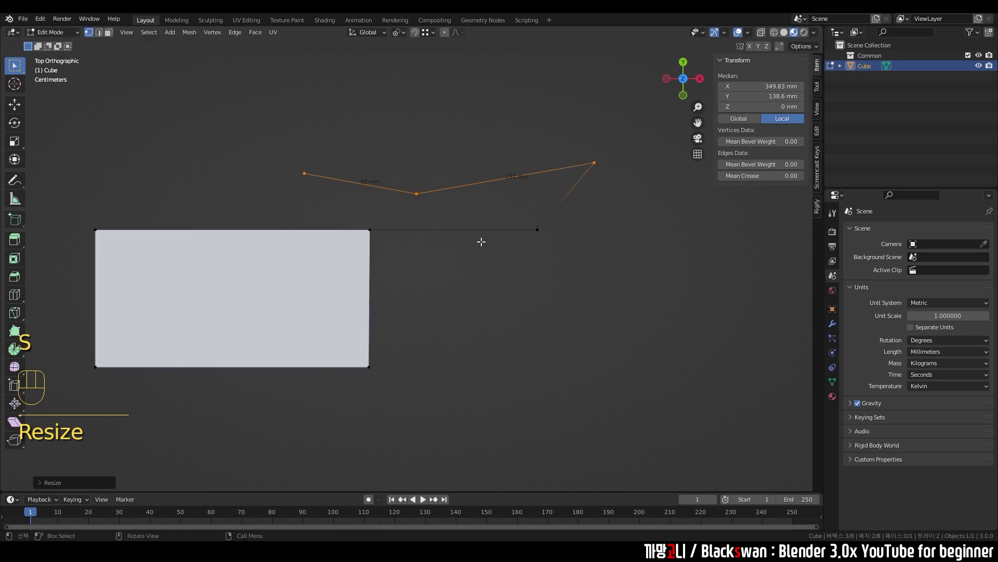
{"action": "key", "text": "s"}
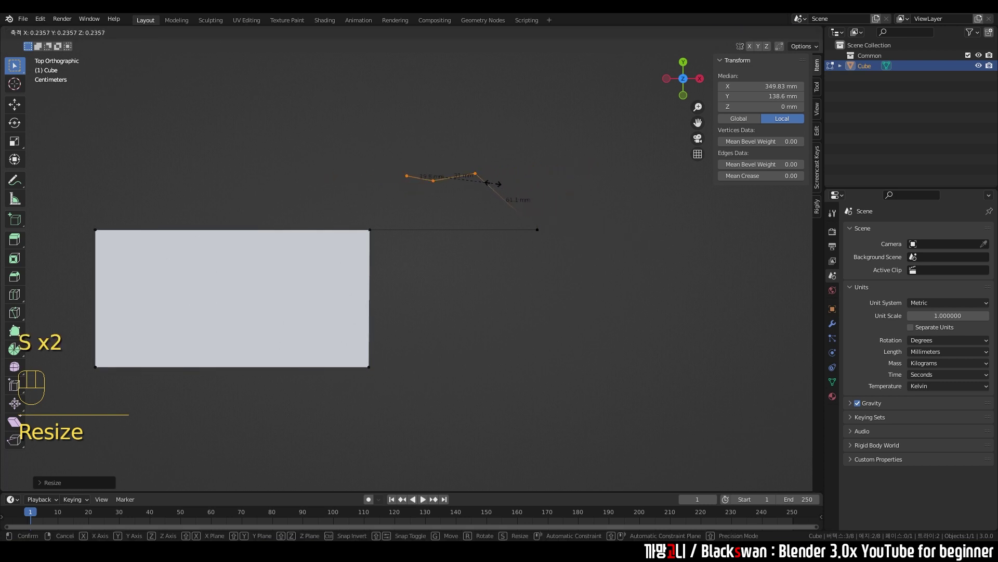
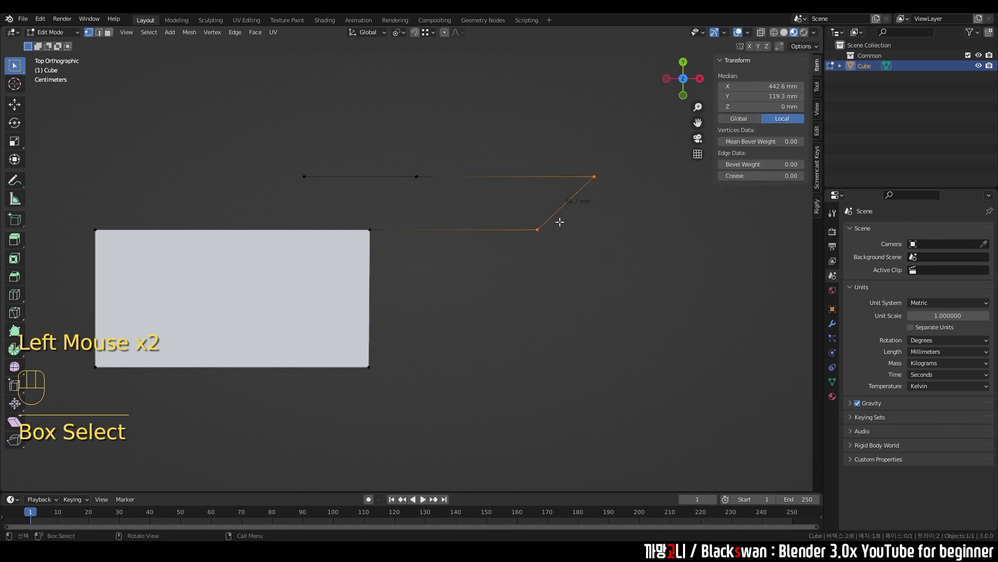
Step: Scale the slanted corner edge's vertices to square off the outline cells
{"action": "key", "text": "s"}
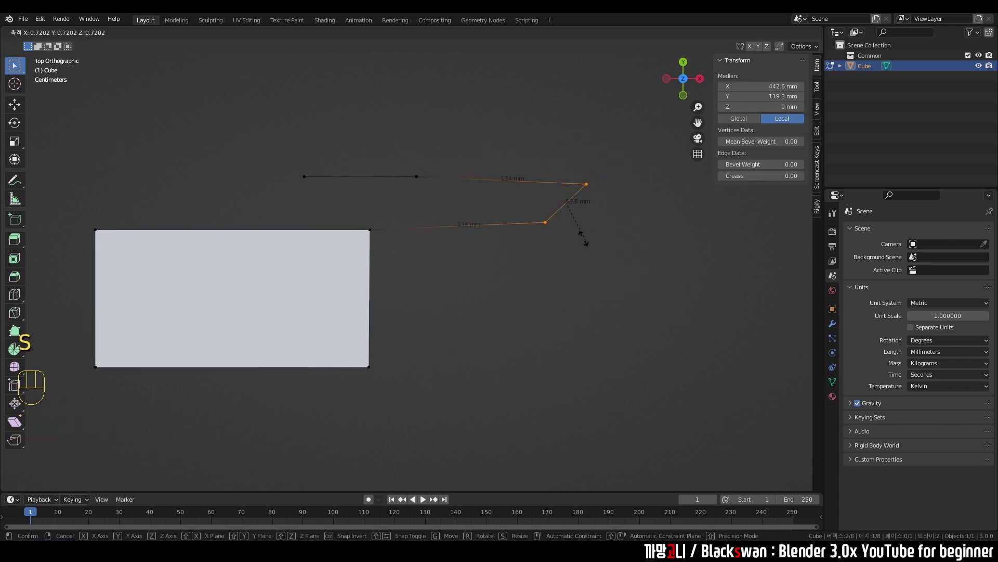
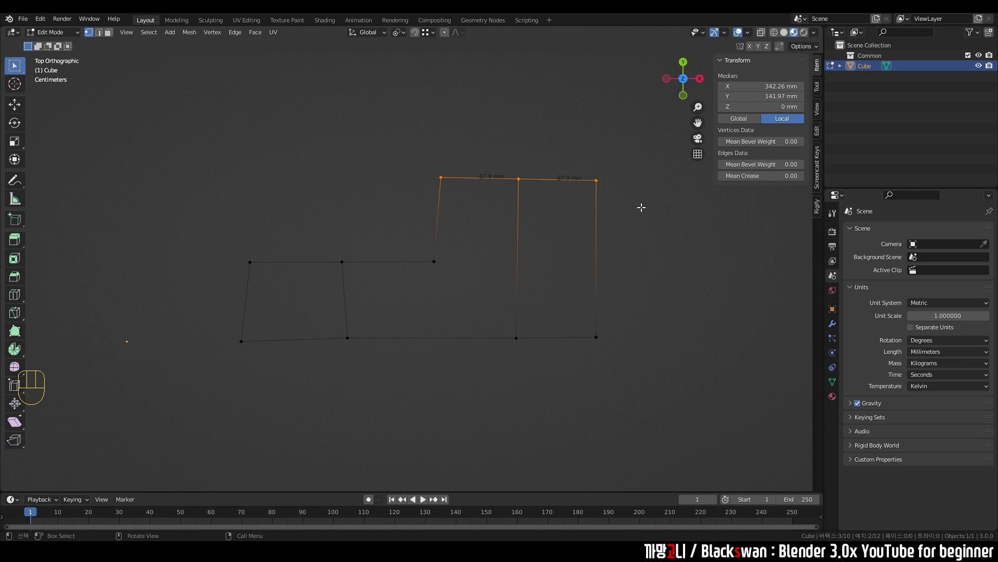
Step: Scale the top vertices along Y to level the 67.5 mm top edges
{"action": "key", "text": "s"}
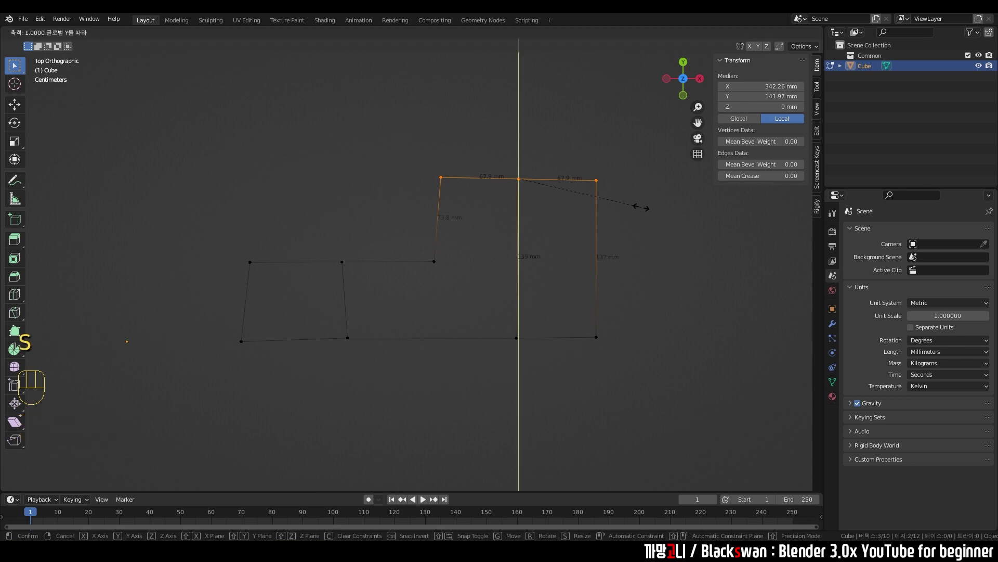
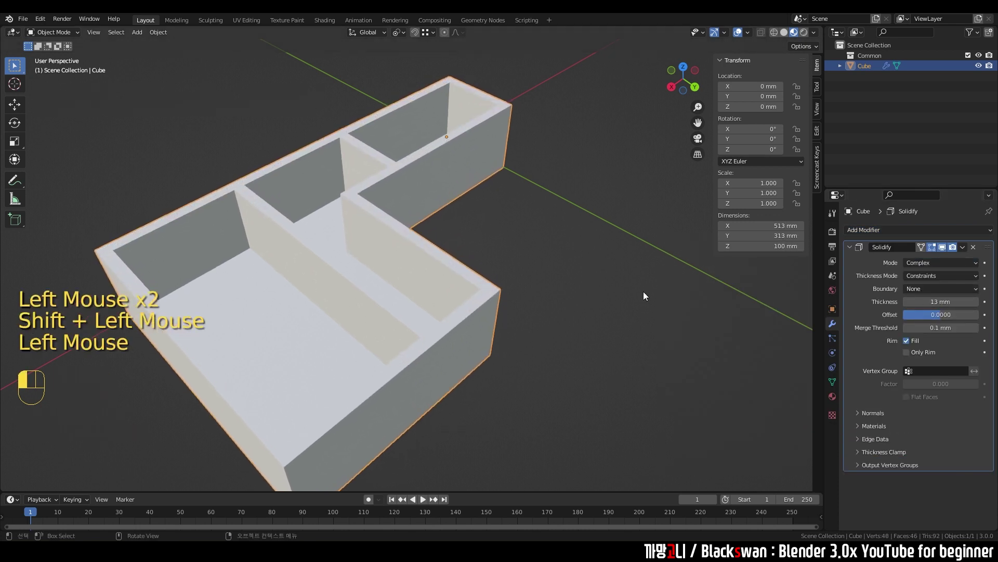
Step: Orbit the view over the fresh 2 m plane to look at it from above
{"action": "left_click_drag", "start_coordinate": [558, 284], "coordinate": [327, 286]}
{"action": "left_click_drag", "start_coordinate": [446, 276], "coordinate": [403, 282]}
{"action": "left_click_drag", "start_coordinate": [388, 287], "coordinate": [334, 308]}
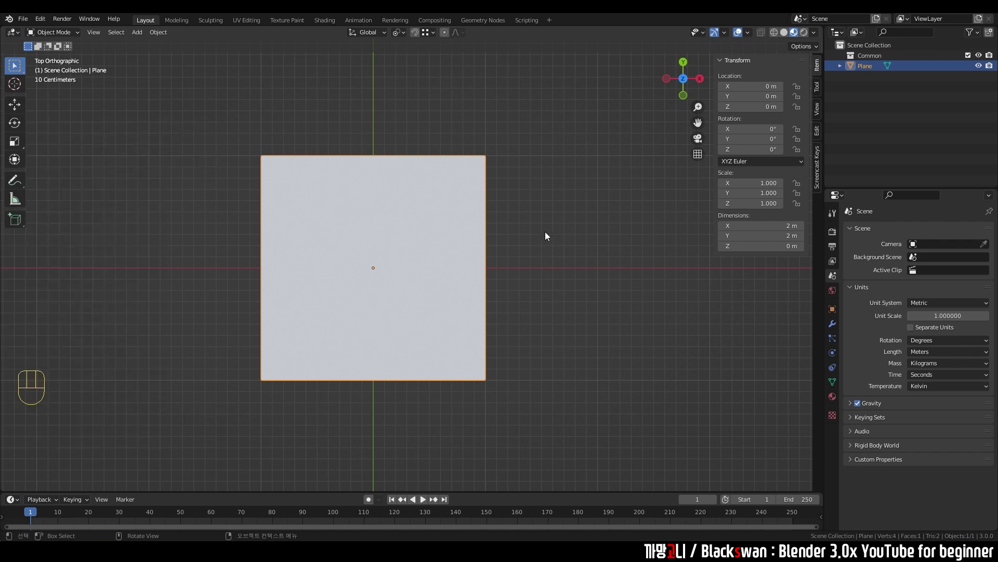
Step: Switch to the Annotate tool to sketch 1 m marks over the plane
{"action": "left_click", "coordinate": [19, 186]}
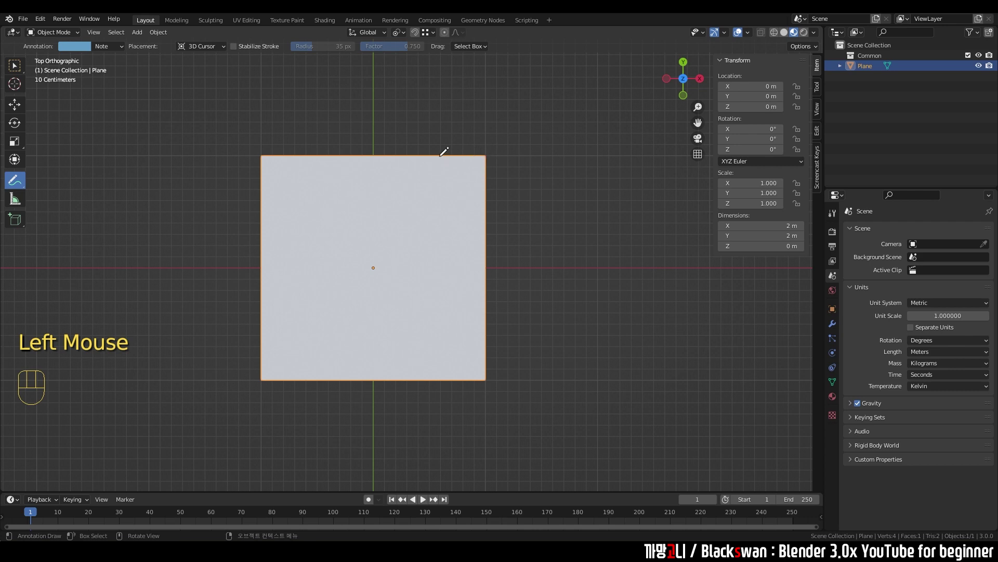
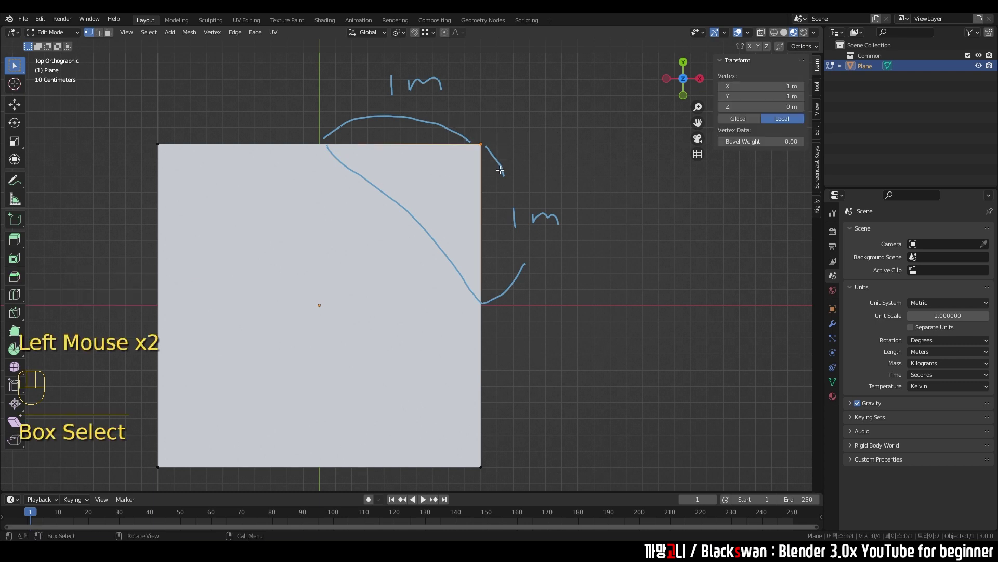
Step: Bevel the plane's top-right corner vertex into a single straight diagonal edge
{"action": "key", "text": "ctrl+b"}
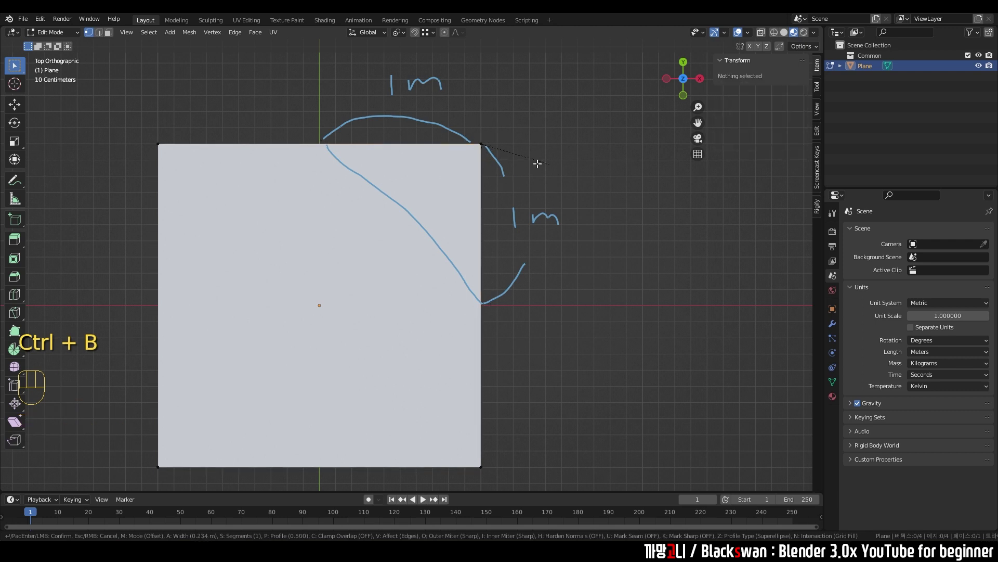
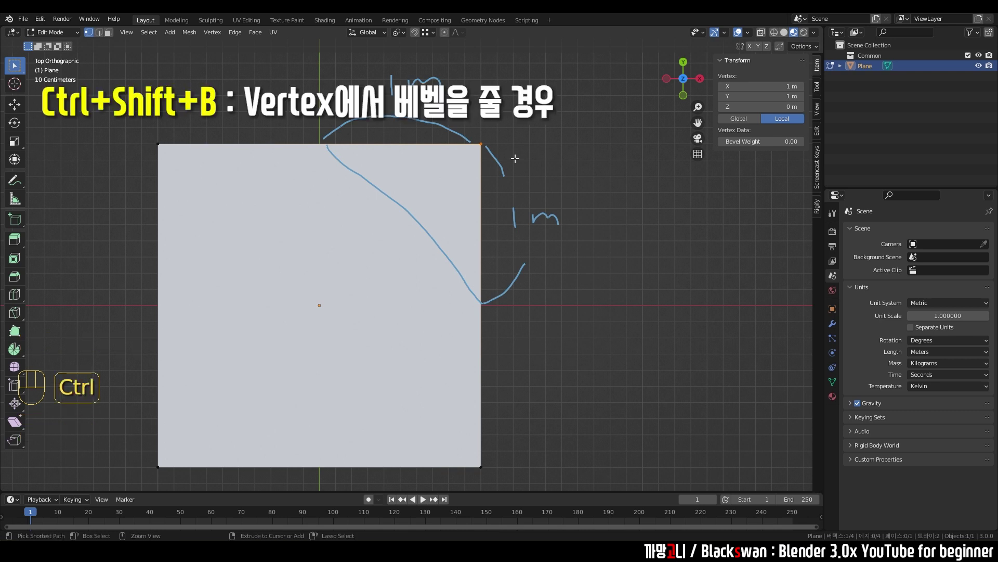
{"action": "key", "text": "ctrl+shift+b"}
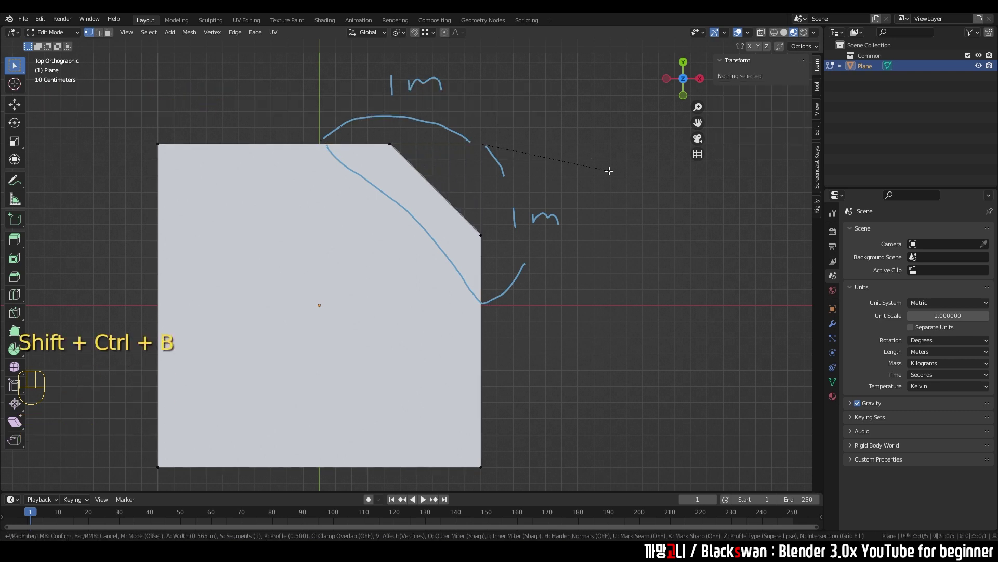
{"action": "key", "text": "s"}
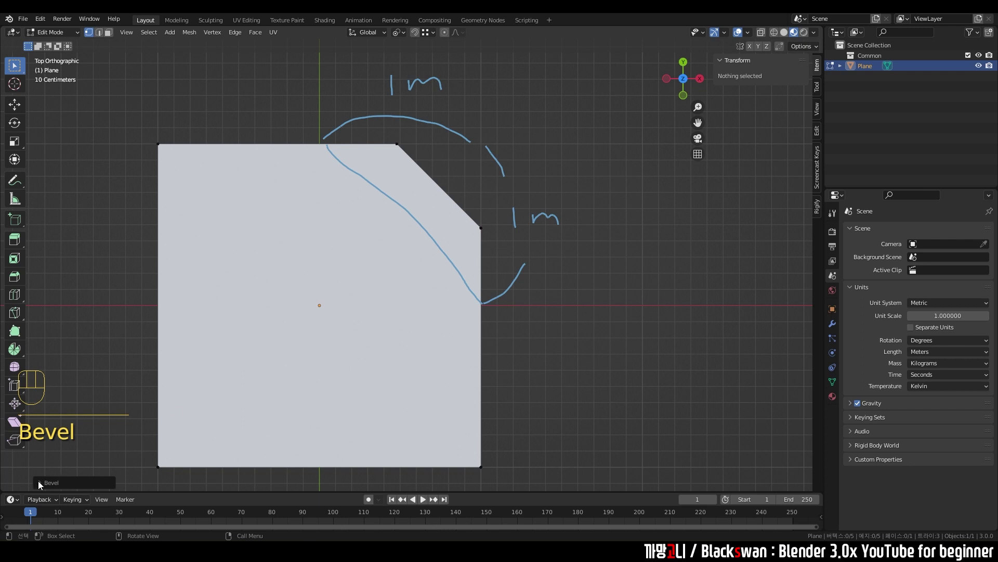
{"action": "left_click", "coordinate": [45, 484]}
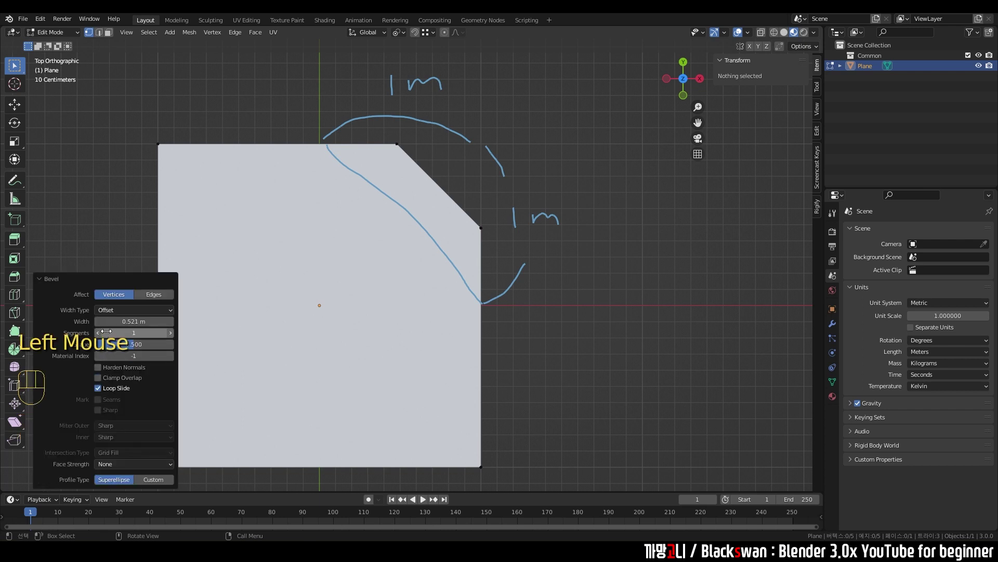
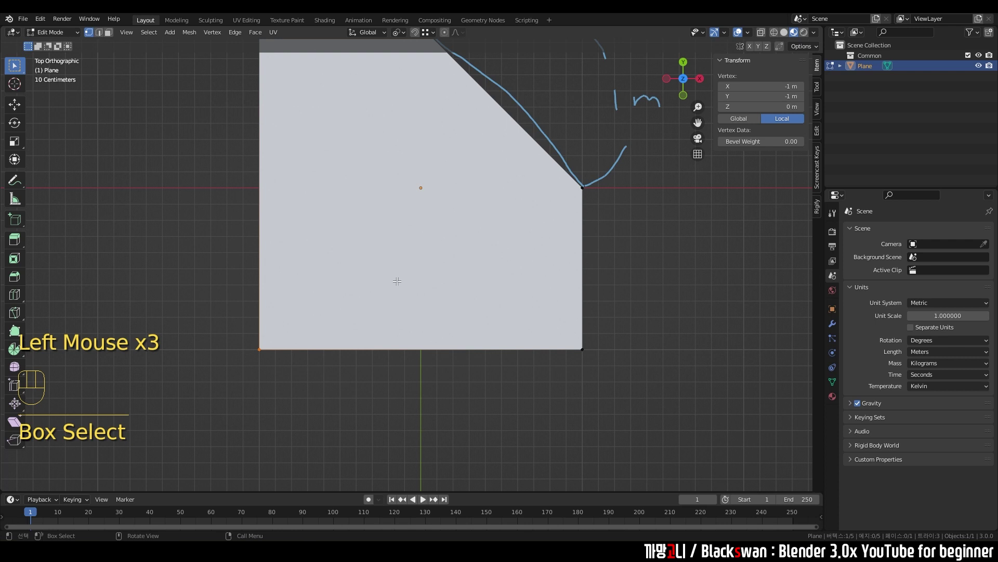
Step: Start a vertex bevel on the plane's inner corner, about 0.02 m wide
{"action": "key", "text": "l"}
{"action": "key", "text": "ctrl+shift+b"}
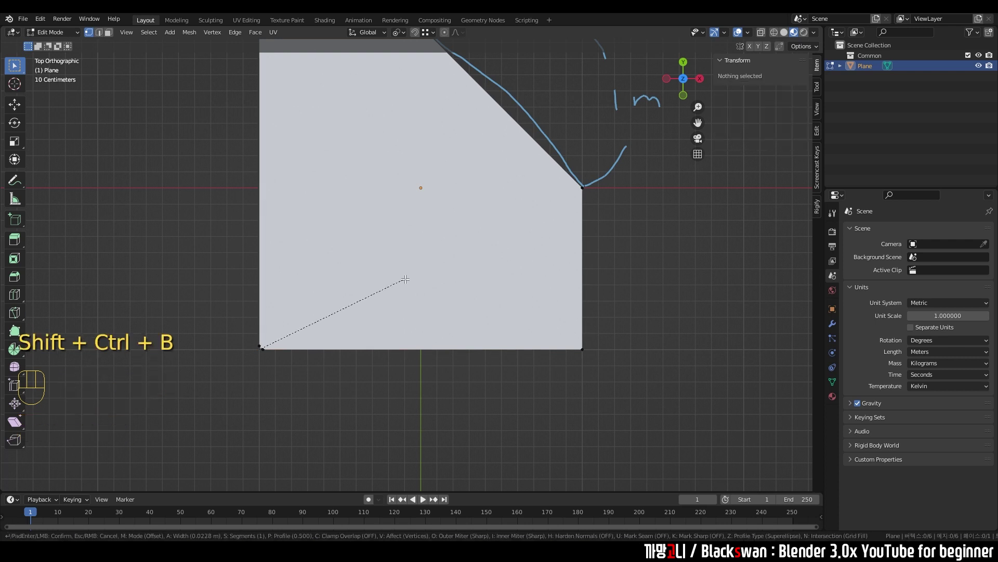
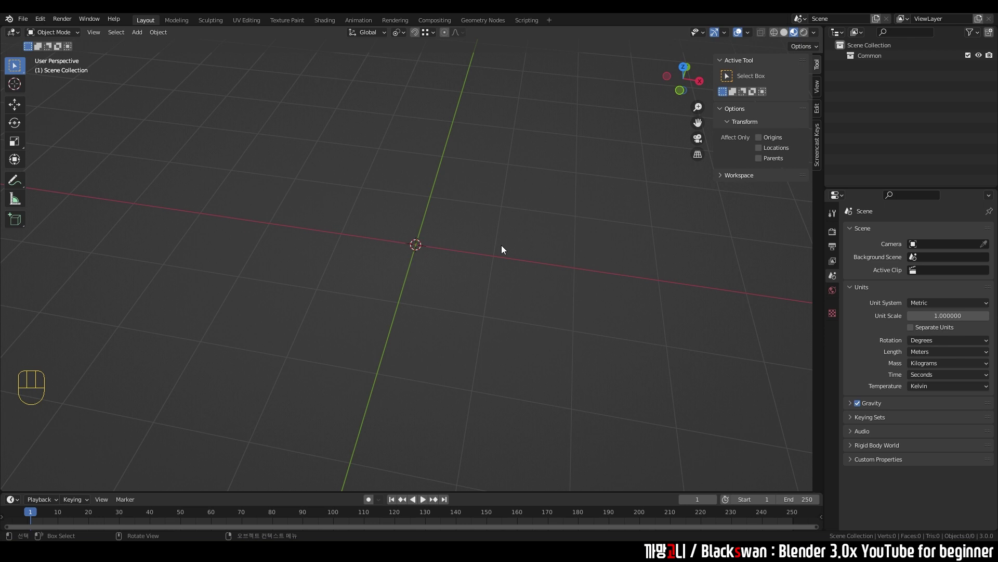
Step: Add a new 2 m cube via Shift+A and enter Edit Mode on it
{"action": "scroll", "scroll_direction": "down", "scroll_amount": 3}
{"action": "left_click", "coordinate": [543, 221]}
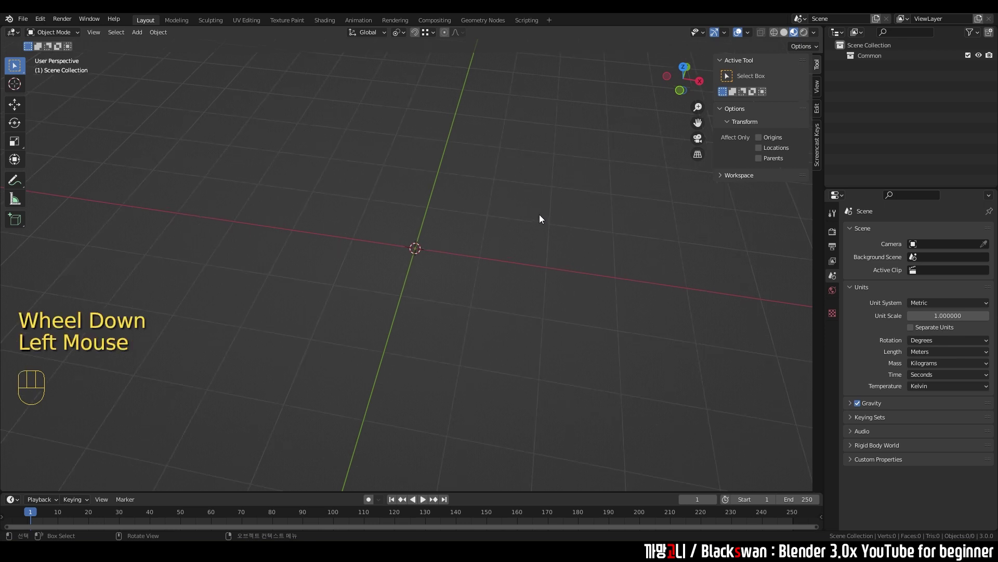
{"action": "key", "text": "shift+a"}
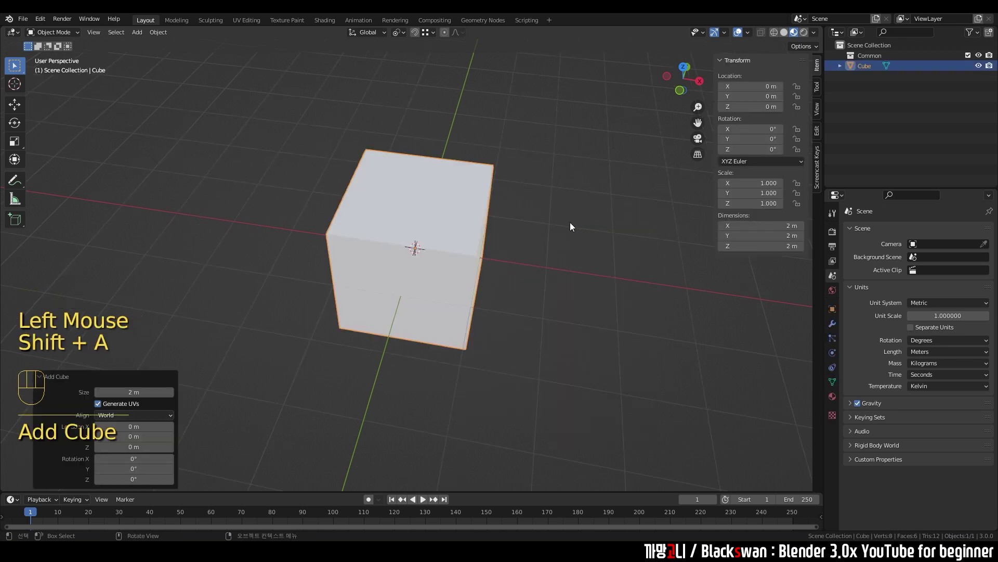
{"action": "left_click_drag", "start_coordinate": [543, 243], "coordinate": [536, 234]}
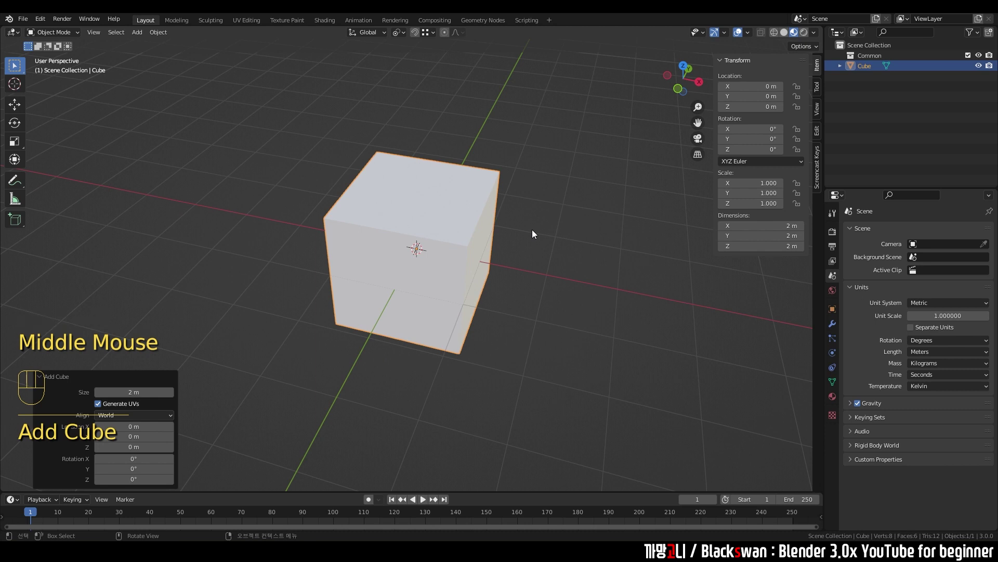
{"action": "left_click", "coordinate": [551, 211]}
{"action": "left_click", "coordinate": [464, 203]}
{"action": "key", "text": "Tab"}
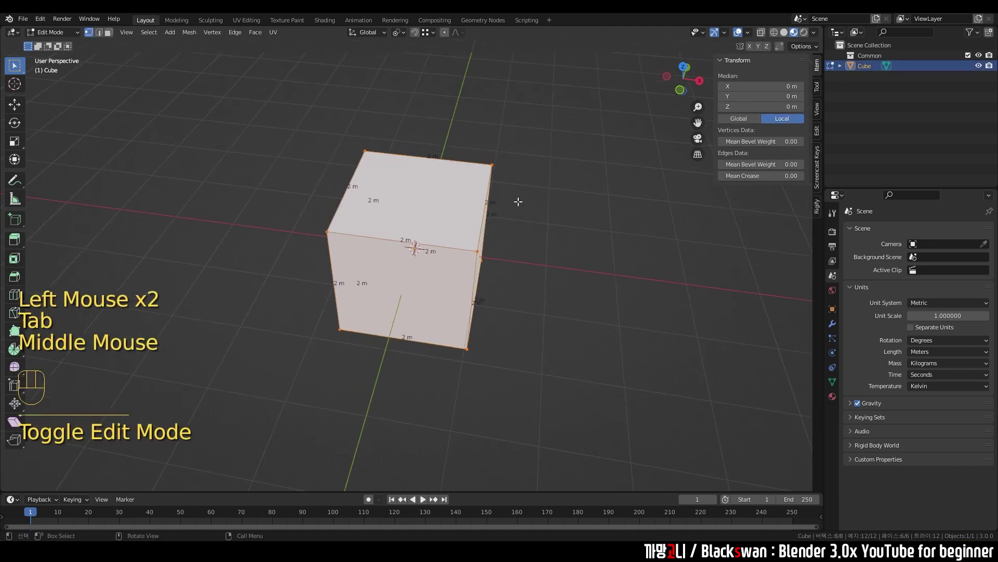
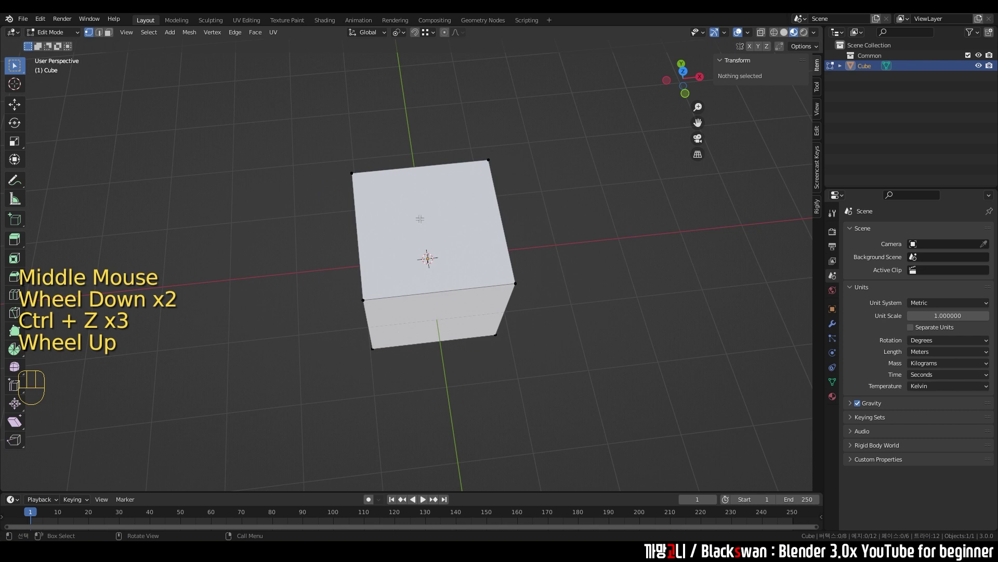
Step: Start a loop cut around the cube's sides to divide it into strips
{"action": "left_click_drag", "start_coordinate": [413, 211], "coordinate": [398, 195]}
{"action": "middle_click", "coordinate": [427, 193]}
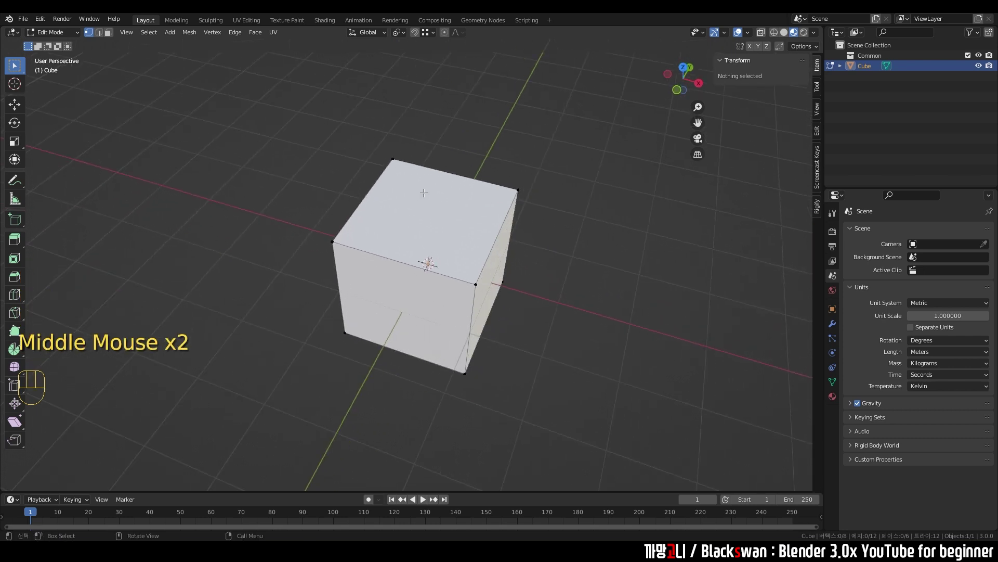
{"action": "scroll", "scroll_direction": "up", "scroll_amount": 3}
{"action": "middle_click", "coordinate": [473, 214]}
{"action": "key", "text": "ctrl+z"}
{"action": "key", "text": "ctrl+r"}
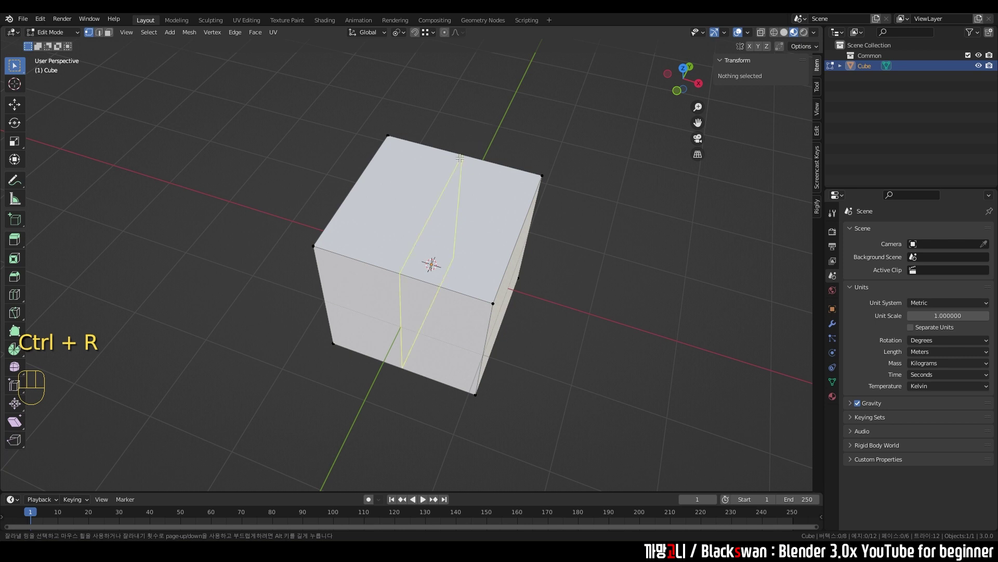
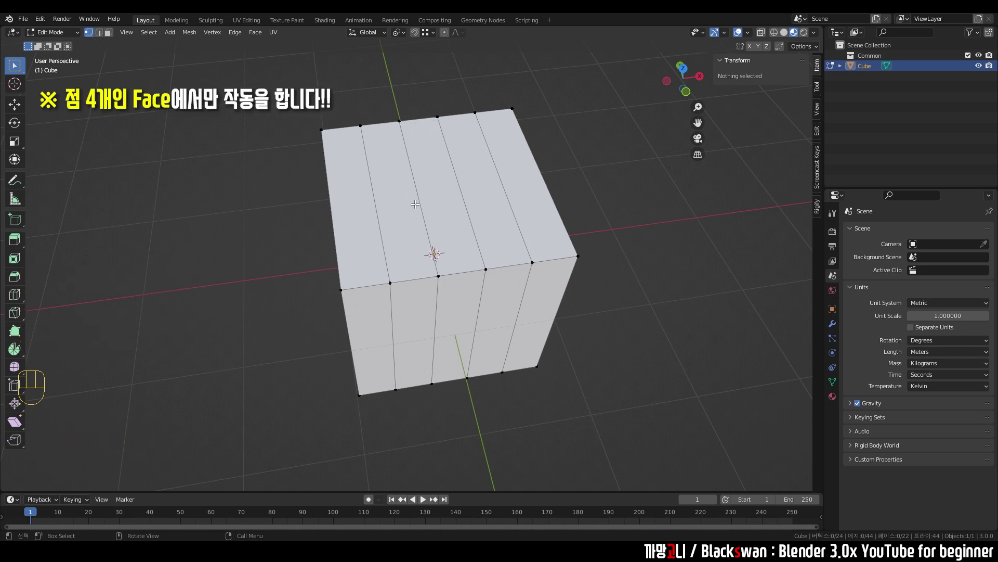
Step: Test-move a top vertex, then start a crosswise loop cut over the striped top
{"action": "left_click_drag", "start_coordinate": [463, 189], "coordinate": [455, 210]}
{"action": "scroll", "scroll_direction": "up", "scroll_amount": 3}
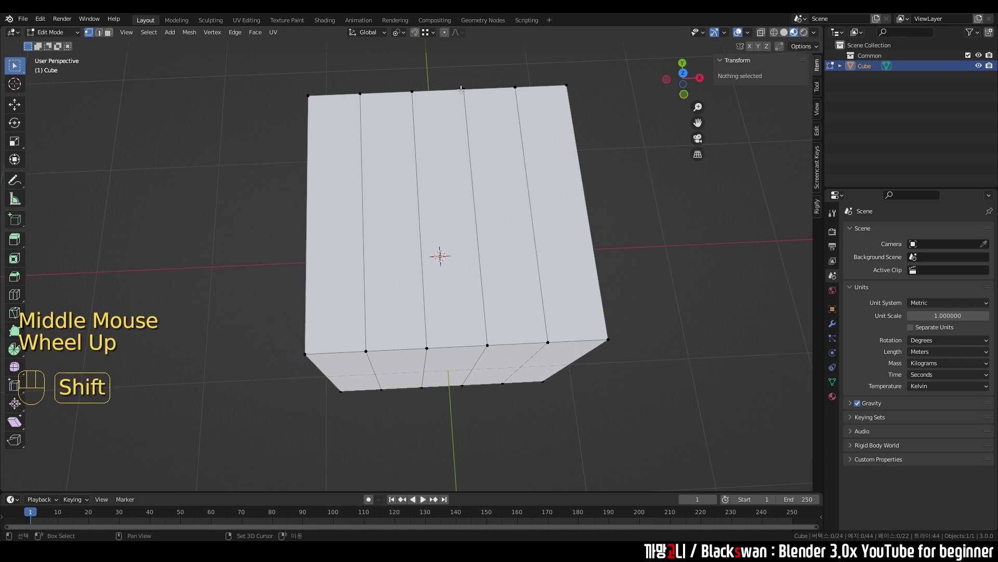
{"action": "left_click_drag", "start_coordinate": [464, 91], "coordinate": [499, 198]}
{"action": "key", "text": "ctrl+r"}
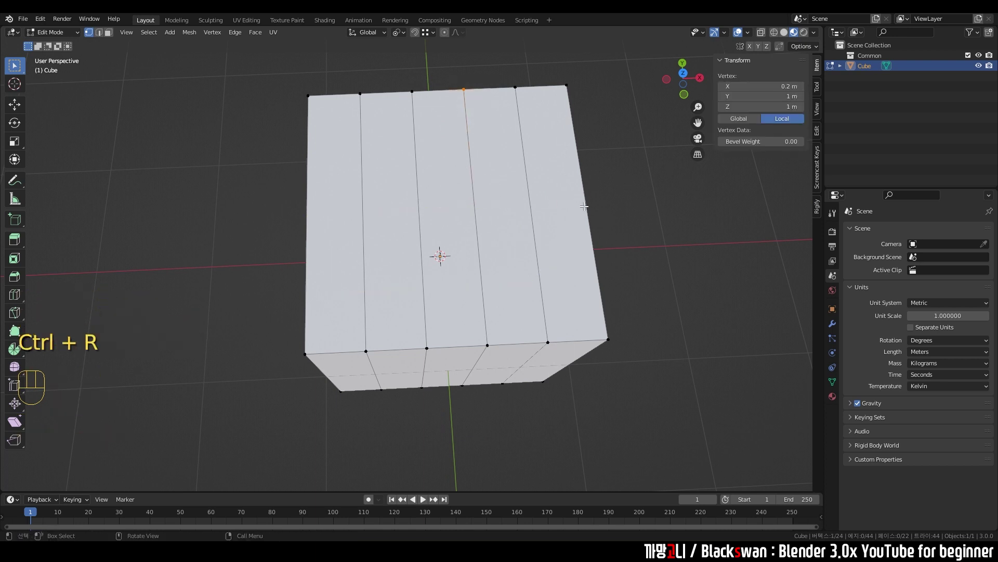
{"action": "key", "text": "ctrl+r"}
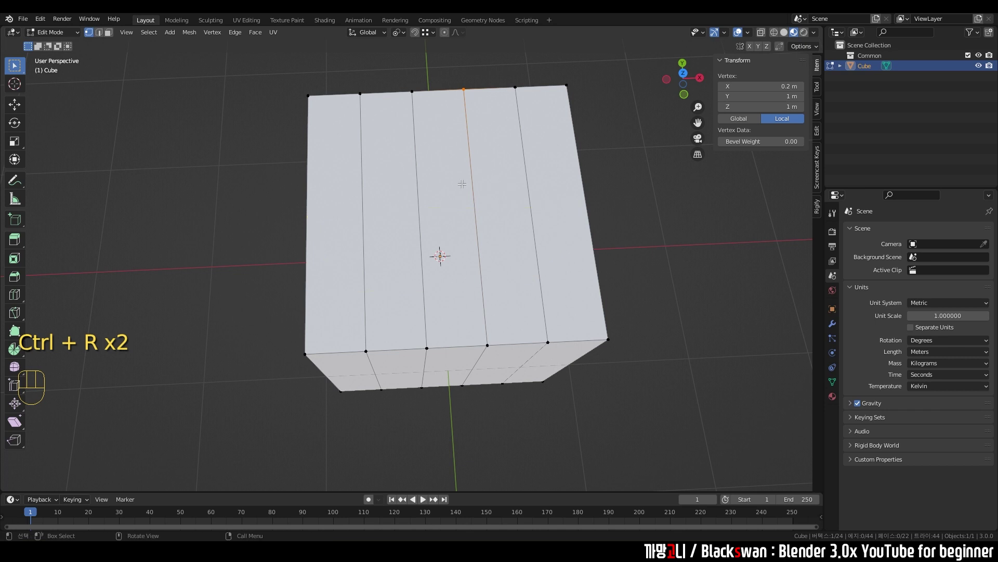
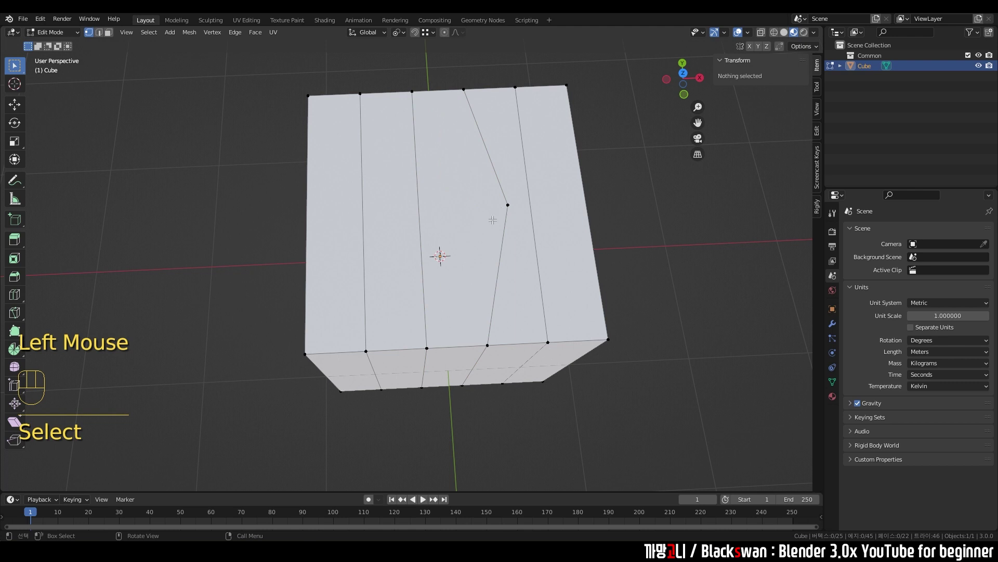
{"action": "key", "text": "ctrl+r"}
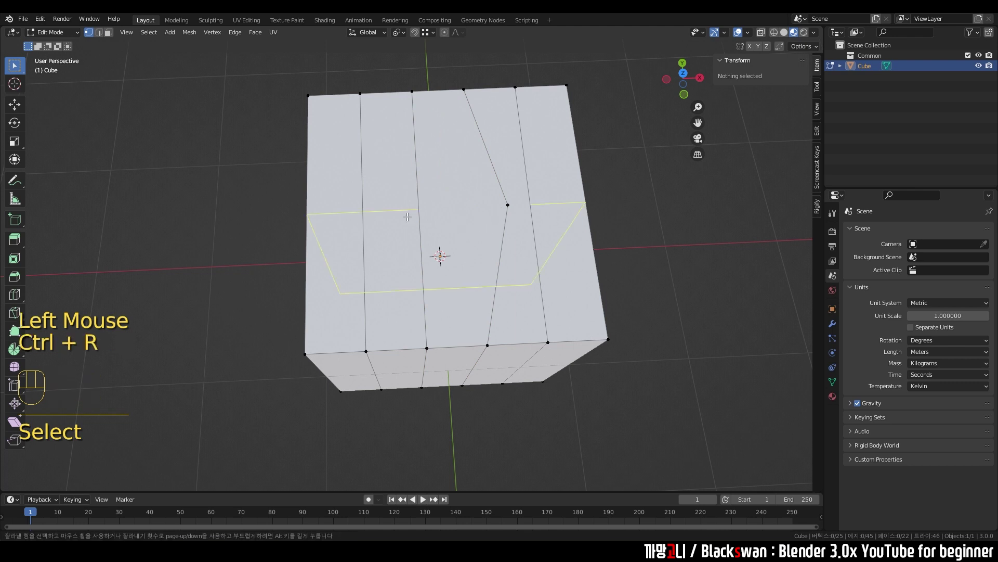
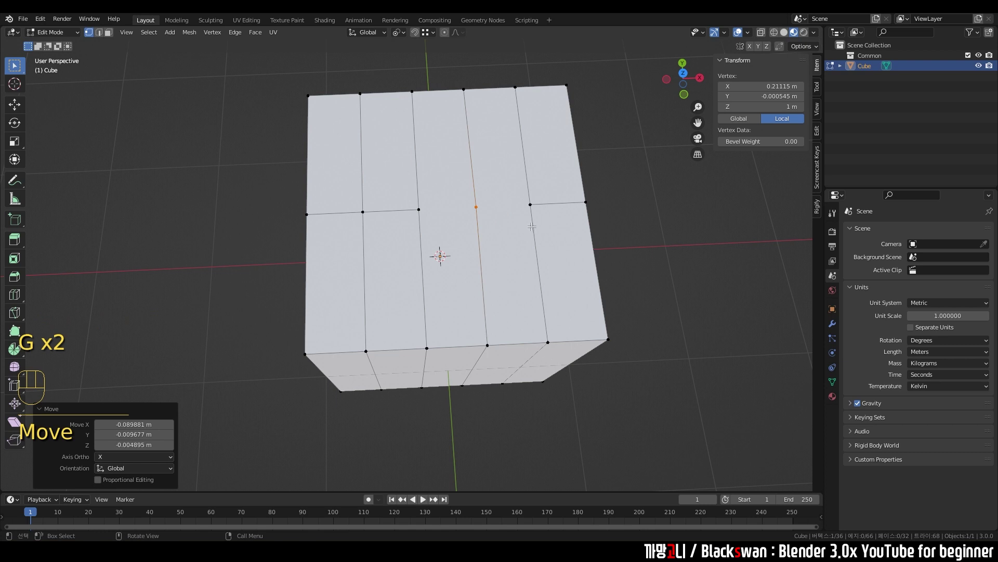
Step: Cut an edge loop down the cube's middle in Edit Mode
{"action": "middle_click", "coordinate": [472, 224]}
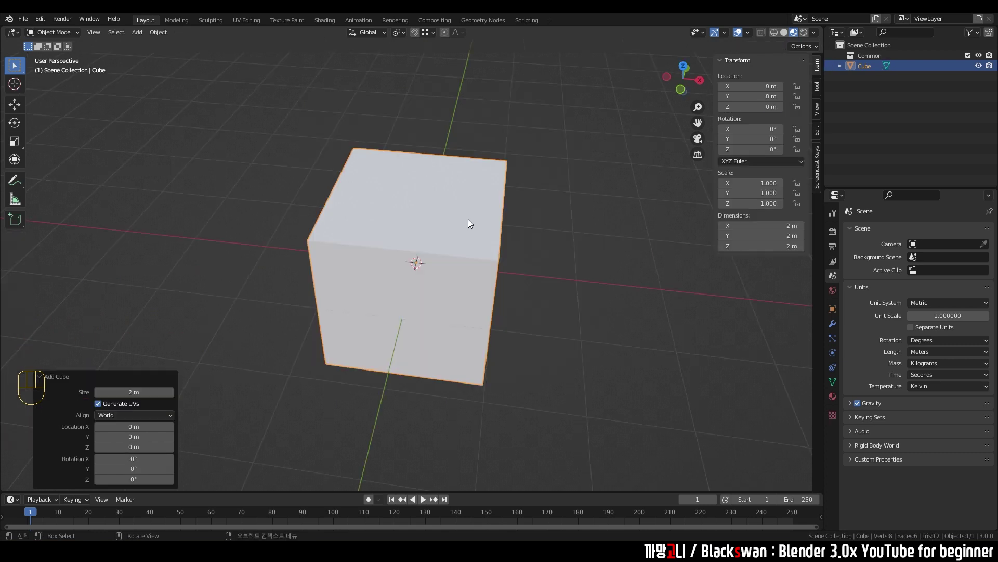
{"action": "key", "text": "Tab"}
{"action": "key", "text": "ctrl+r"}
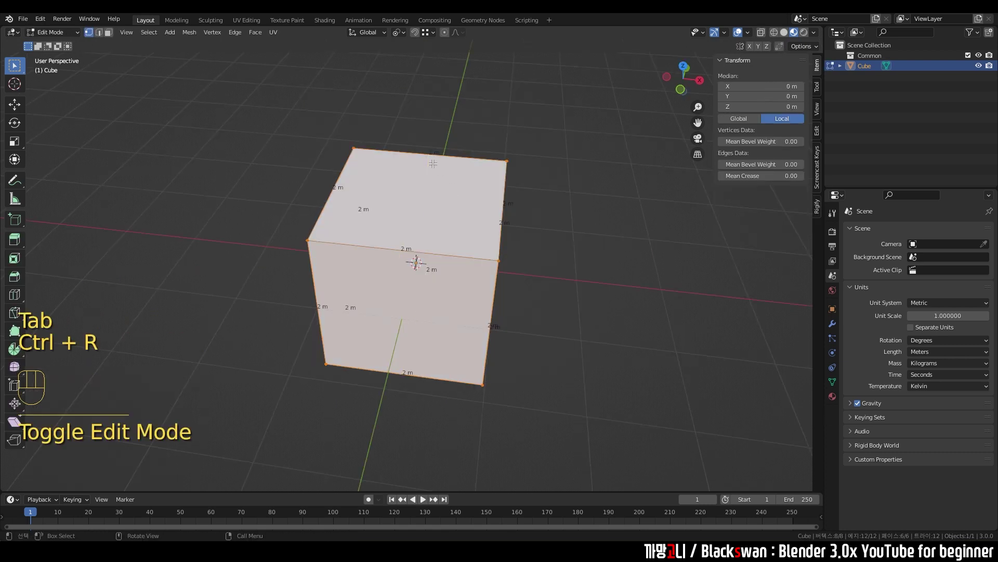
{"action": "left_click_drag", "start_coordinate": [439, 176], "coordinate": [481, 167]}
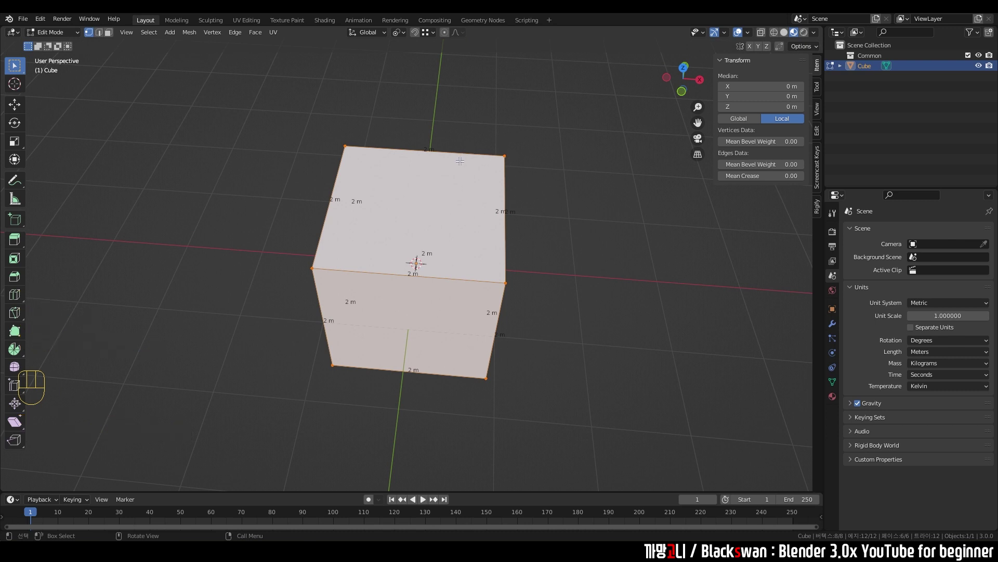
{"action": "key", "text": "ctrl+r"}
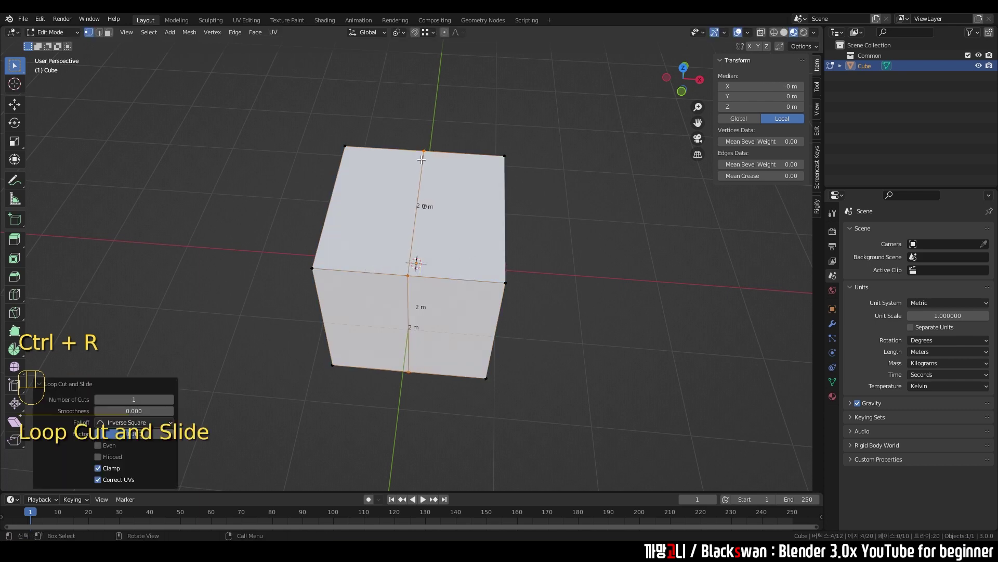
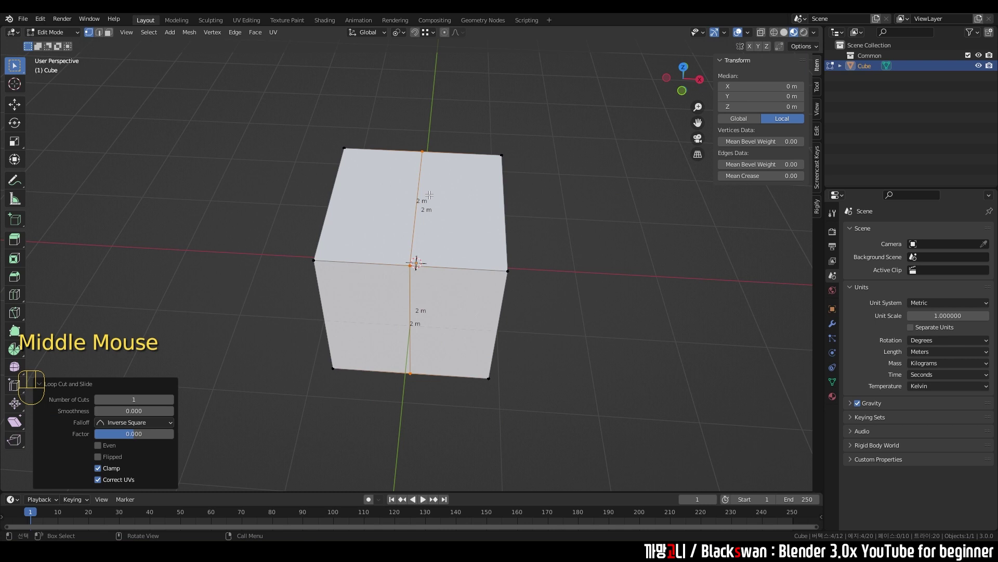
Step: Slide the new loop to 0.7 m along X near one top edge
{"action": "key", "text": "g"}
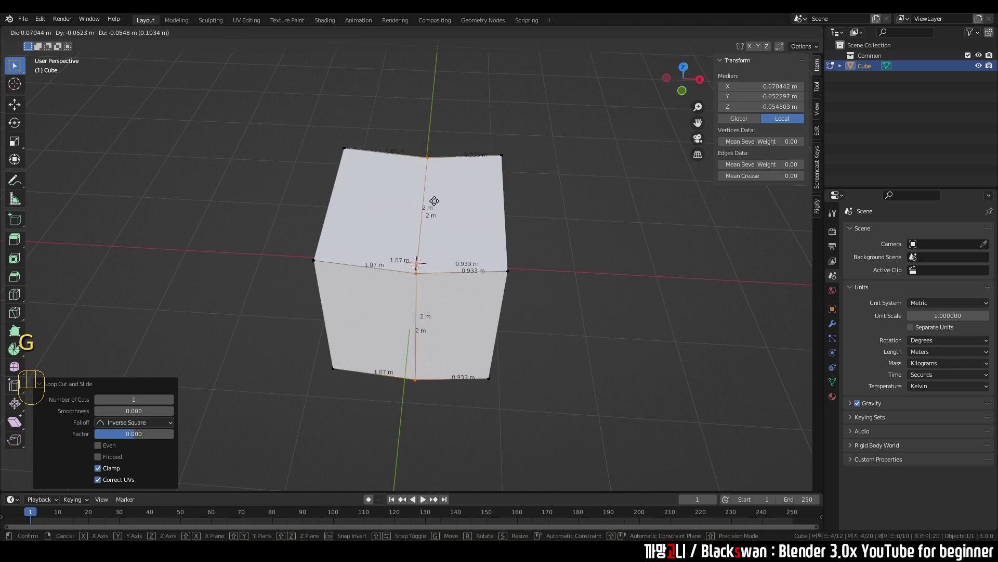
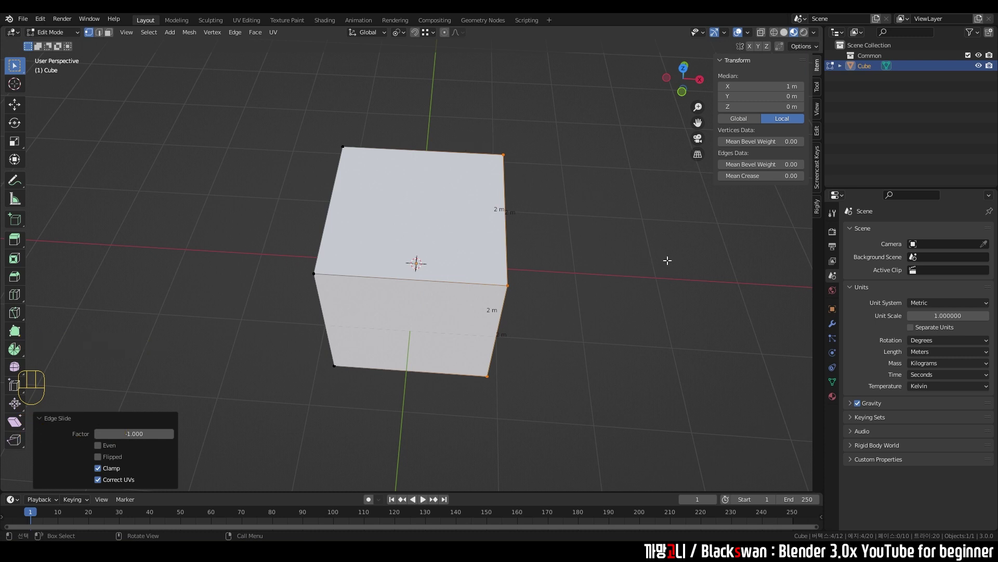
{"action": "key", "text": "g"}
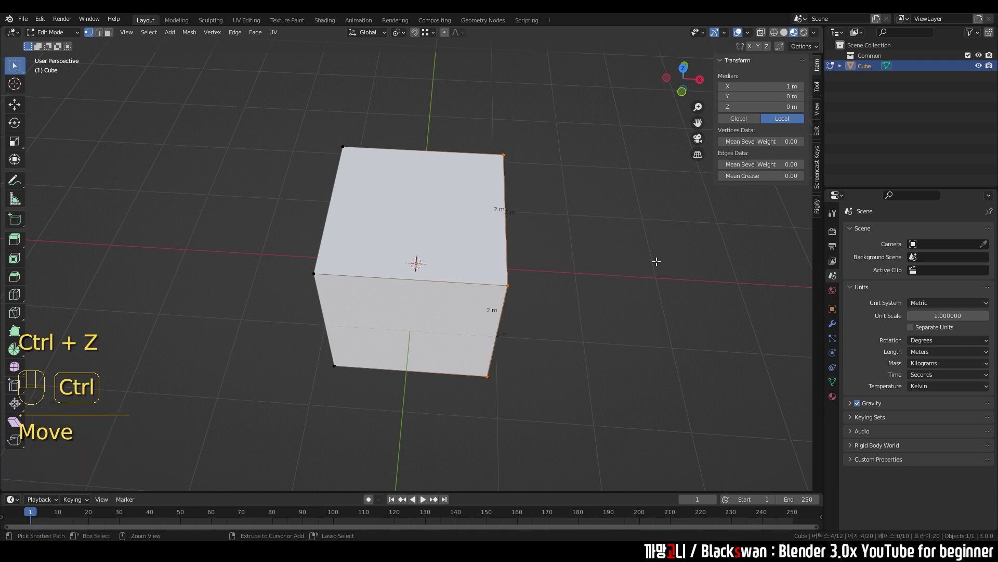
{"action": "key", "text": "ctrl+z"}
{"action": "key", "text": "g"}
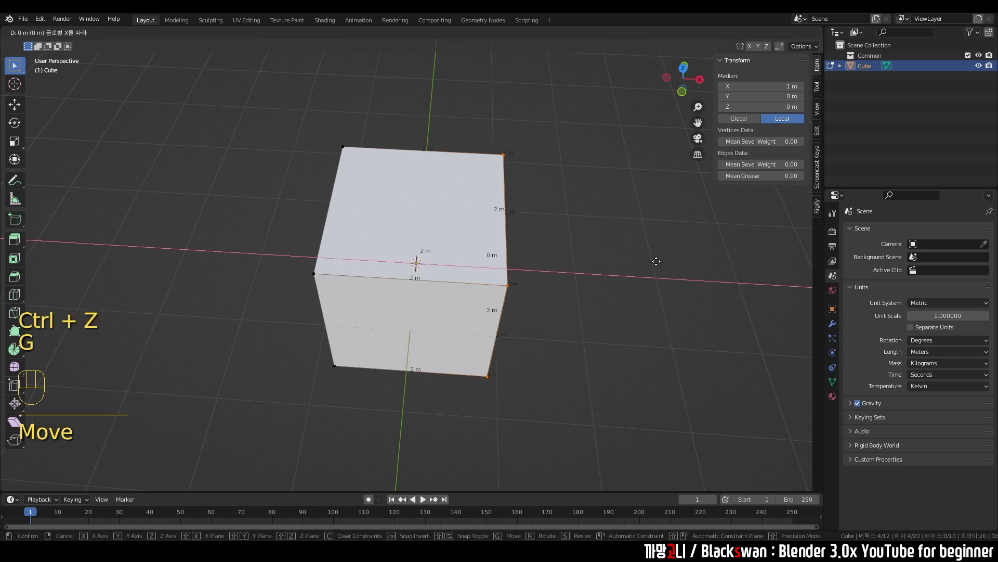
{"action": "scroll", "scroll_direction": "up", "scroll_amount": 3}
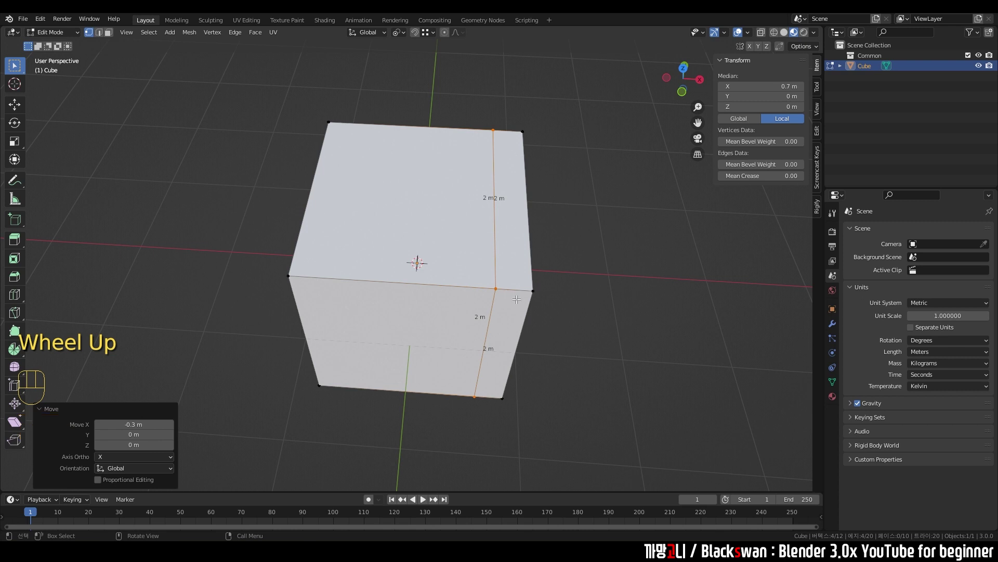
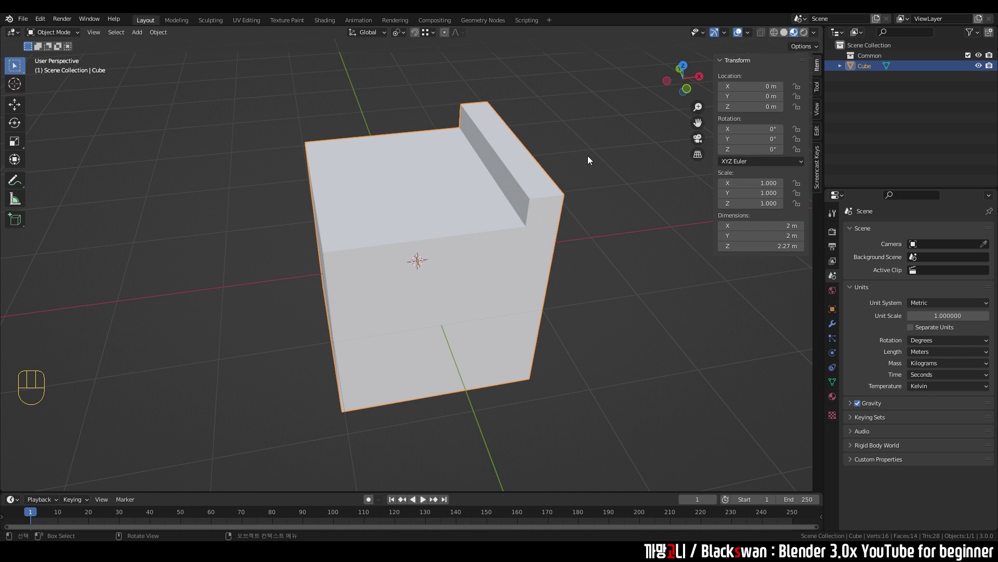
Step: Add another loop cut across the cube's top and slide it along its length
{"action": "left_click", "coordinate": [456, 231]}
{"action": "key", "text": "Tab"}
{"action": "middle_click", "coordinate": [448, 223]}
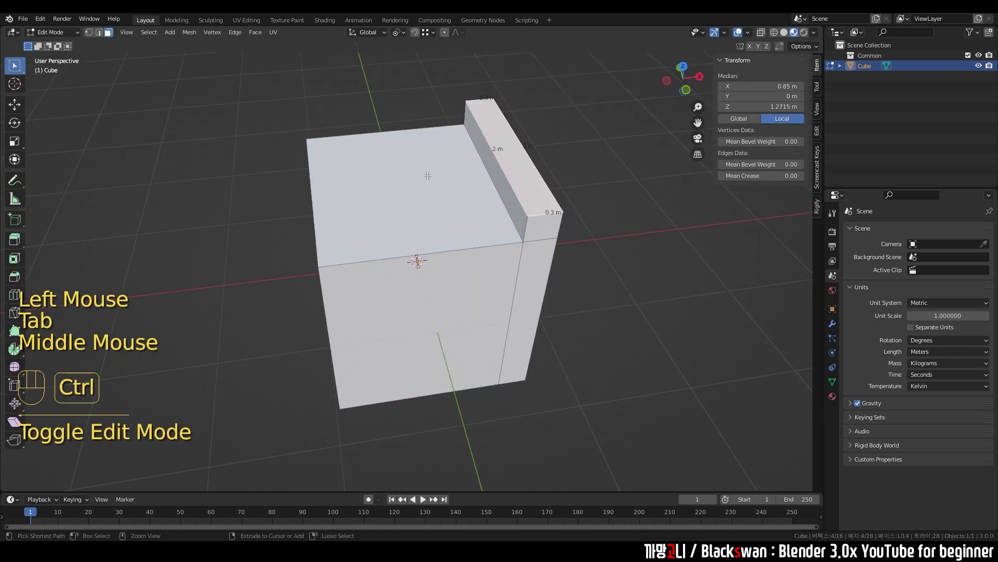
{"action": "key", "text": "ctrl+r"}
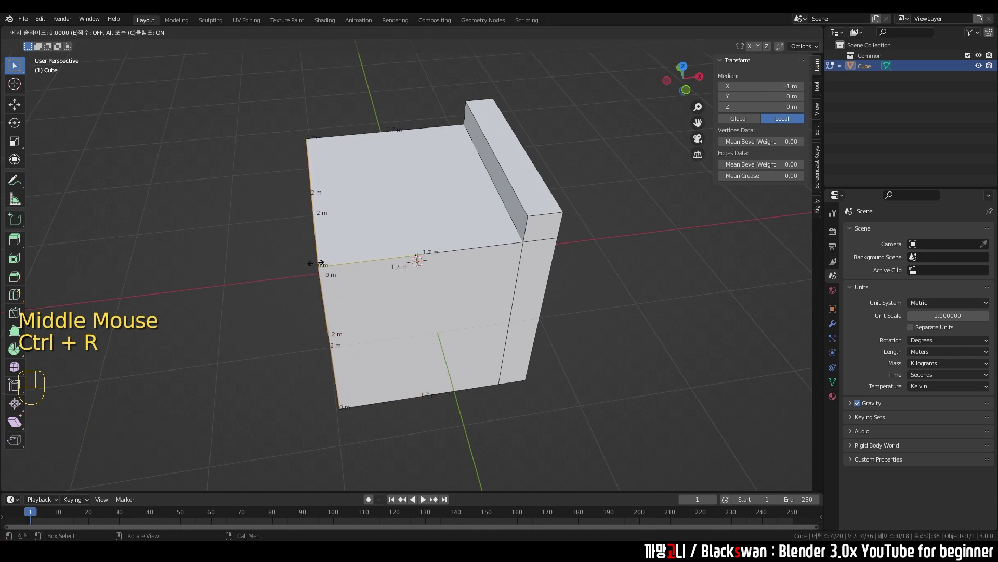
{"action": "key", "text": "g"}
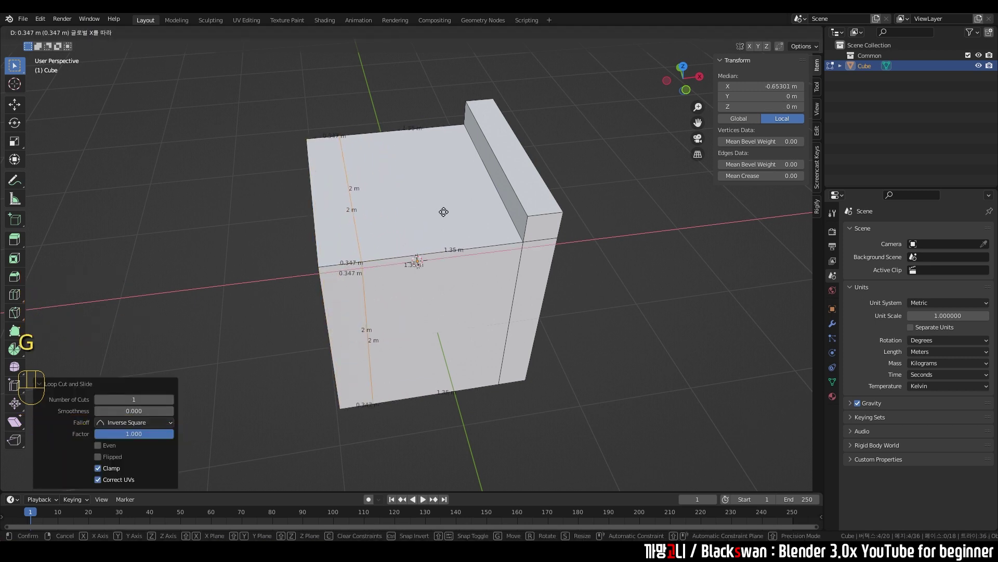
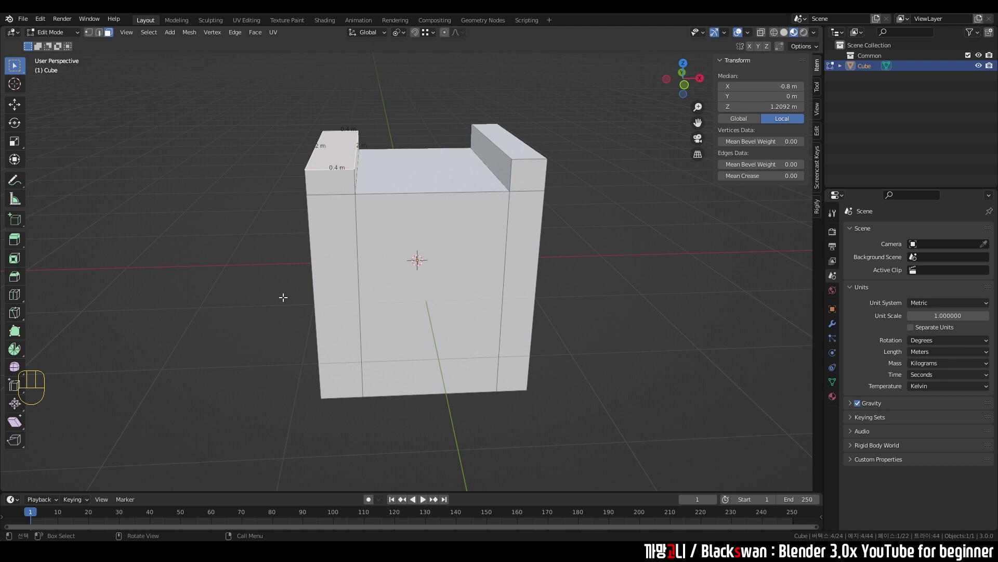
Step: Inspect both raised strips, return to Object Mode and look straight down from above
{"action": "scroll", "scroll_direction": "up", "scroll_amount": 3}
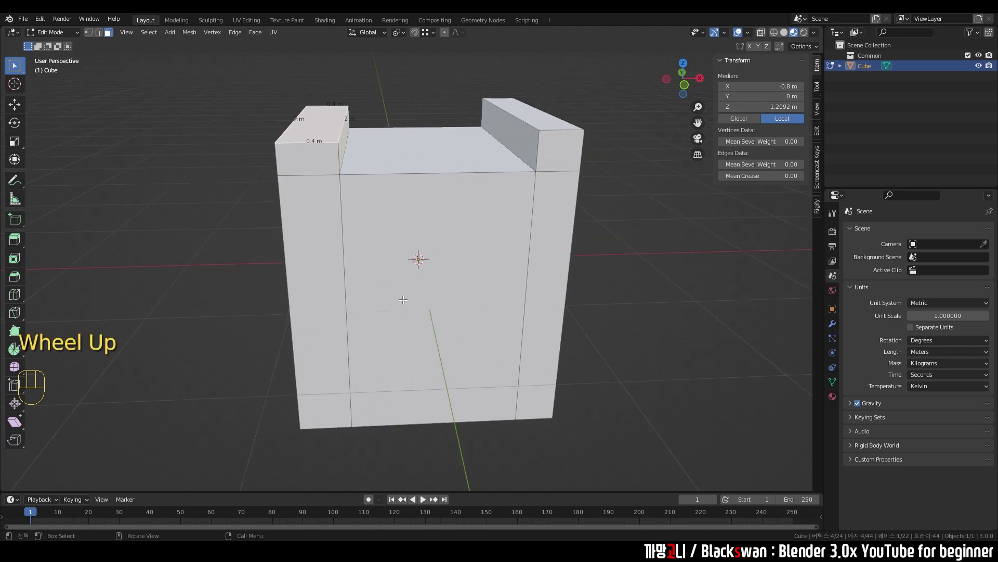
{"action": "scroll", "scroll_direction": "down", "scroll_amount": 3}
{"action": "left_click_drag", "start_coordinate": [406, 298], "coordinate": [419, 296]}
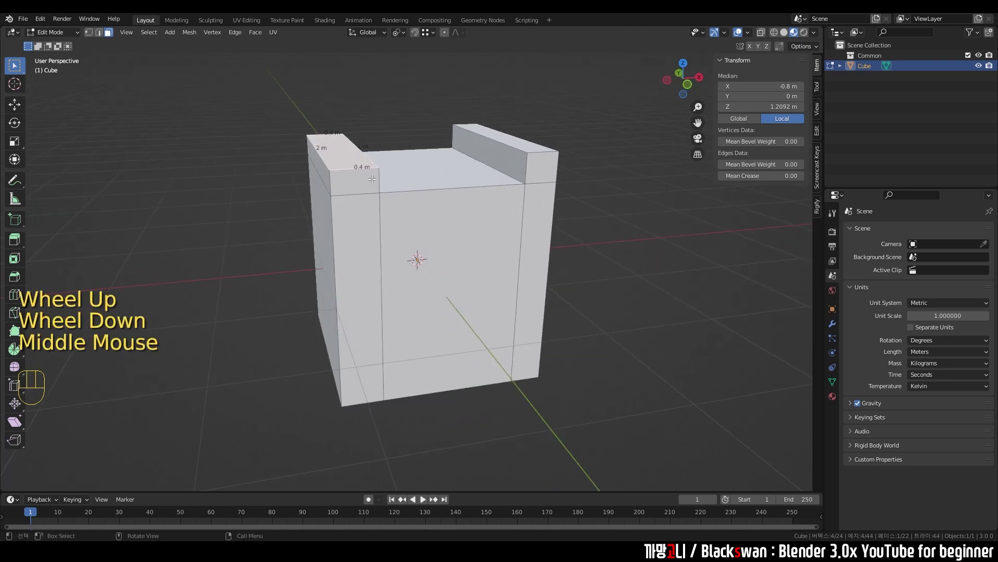
{"action": "middle_click", "coordinate": [475, 260]}
{"action": "key", "text": "Tab"}
{"action": "key", "text": "`"}
{"action": "left_click_drag", "start_coordinate": [440, 233], "coordinate": [378, 232]}
Step: Add a plane and knife-cut an angular outline across it
{"action": "key", "text": "shift+a"}
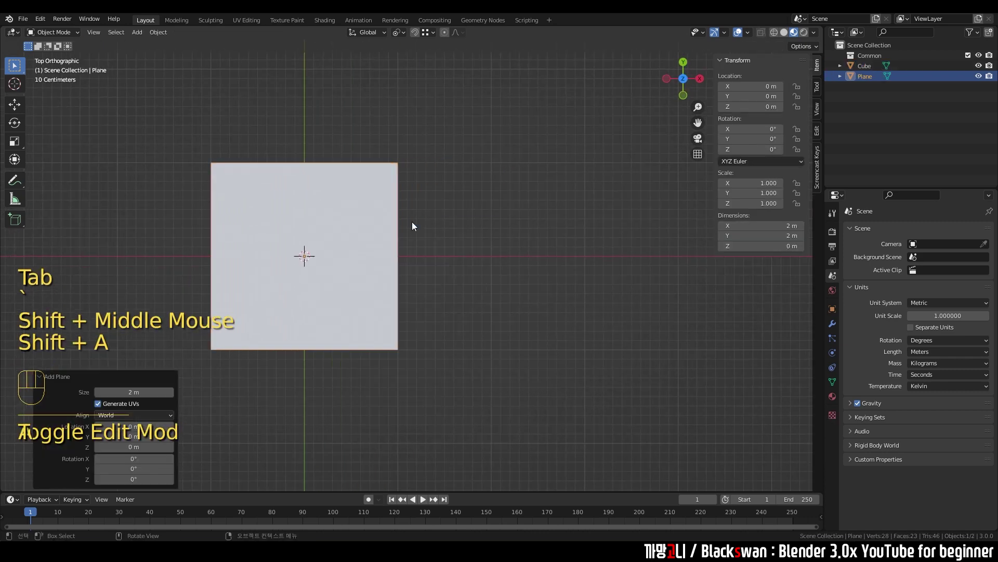
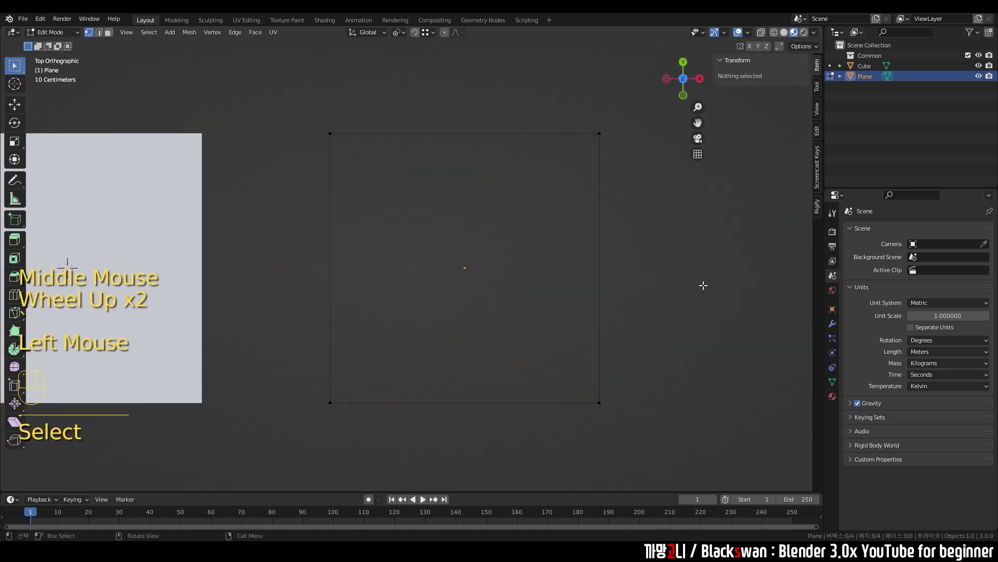
{"action": "key", "text": "k"}
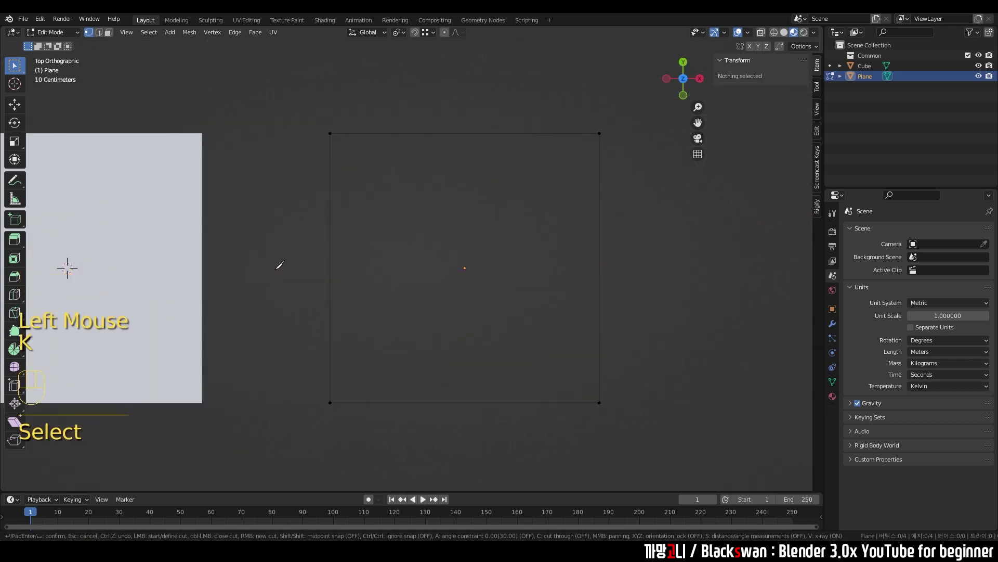
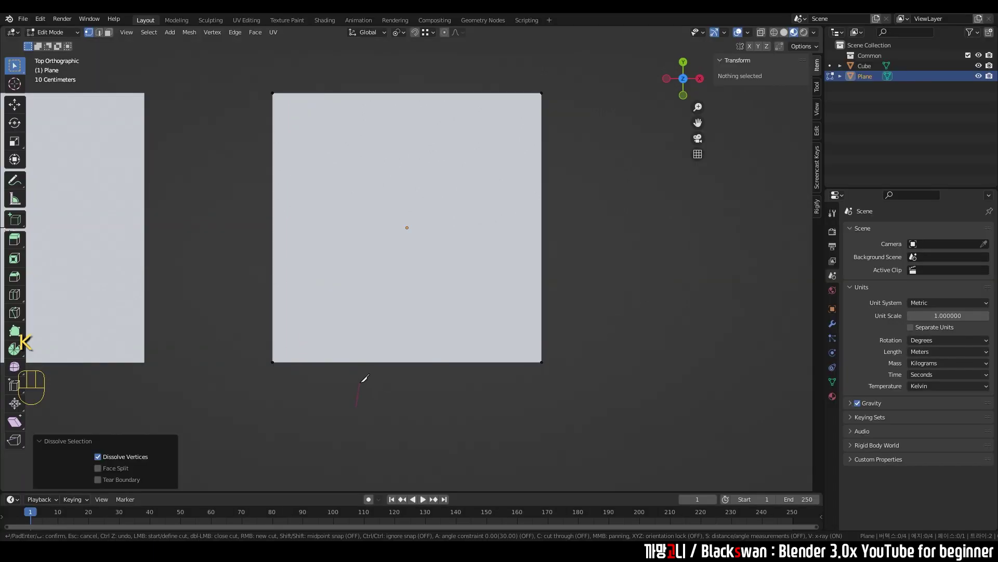
{"action": "key", "text": "k"}
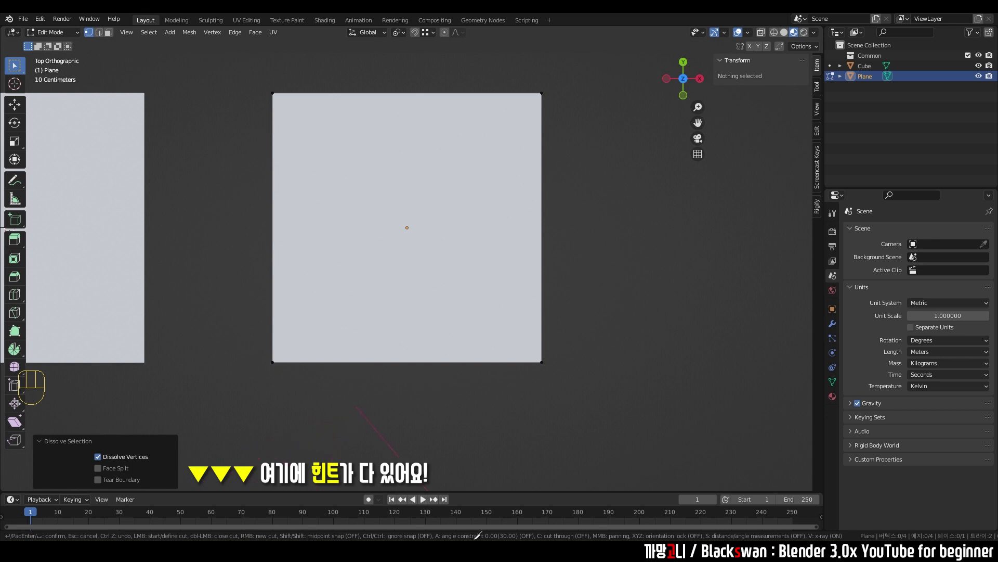
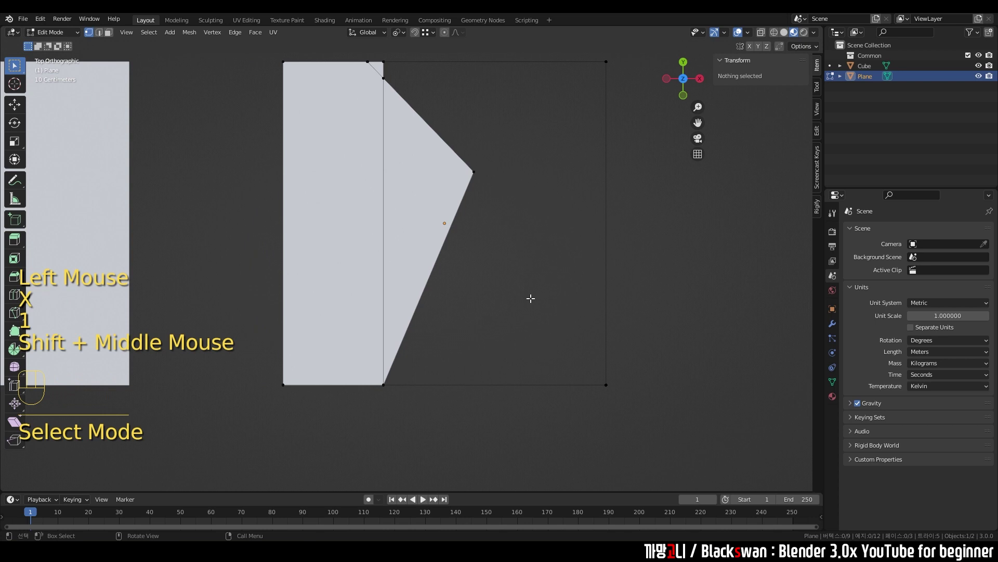
Step: Delete the leftover outer vertices, leaving a narrow pointed face
{"action": "key", "text": "ctrl+z"}
{"action": "key", "text": "ctrl+z"}
{"action": "key", "text": "x"}
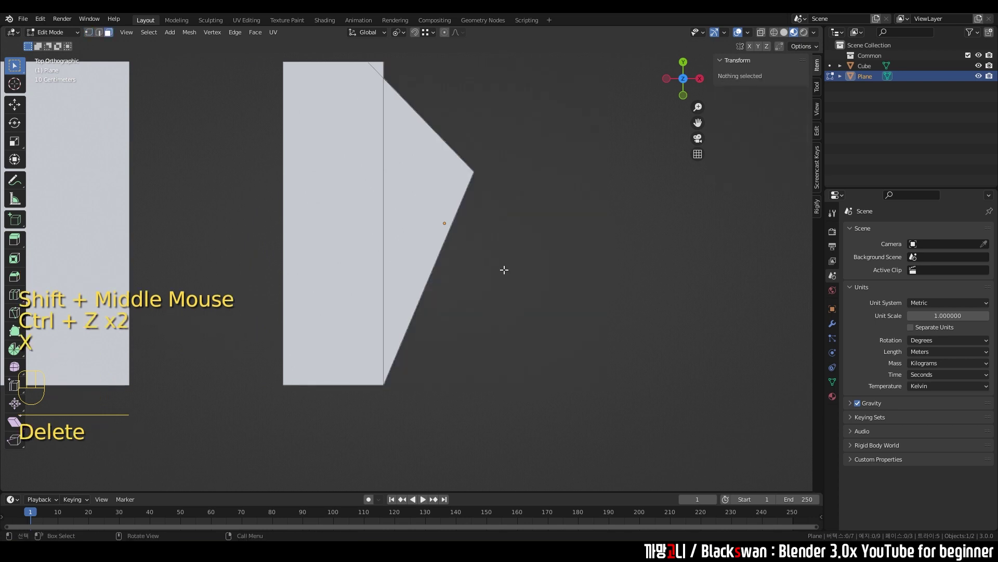
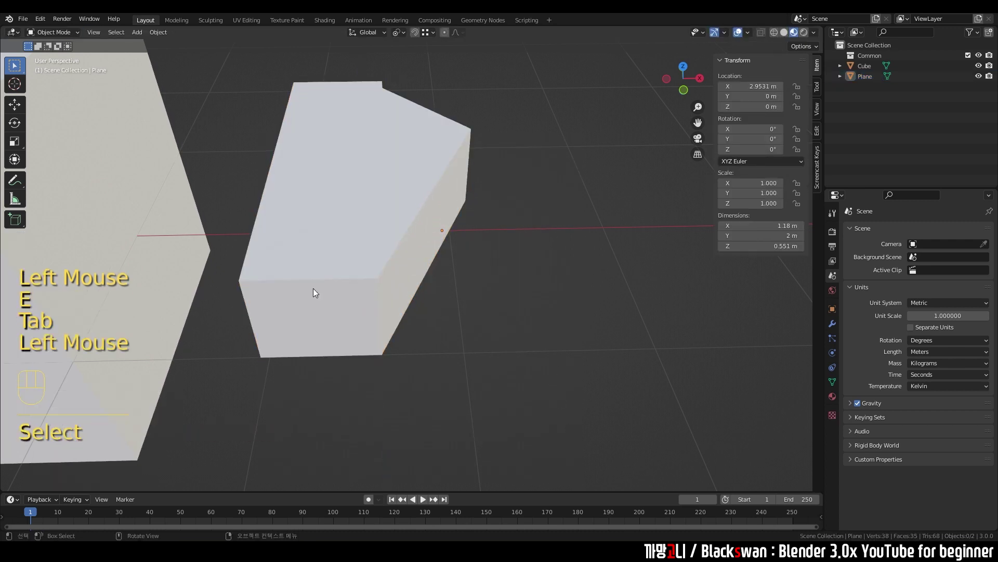
Step: Inspect the extruded angular block, about 0.55 m deep, and select it in Object Mode
{"action": "left_click_drag", "start_coordinate": [437, 270], "coordinate": [407, 286]}
{"action": "type", "text": "s"}
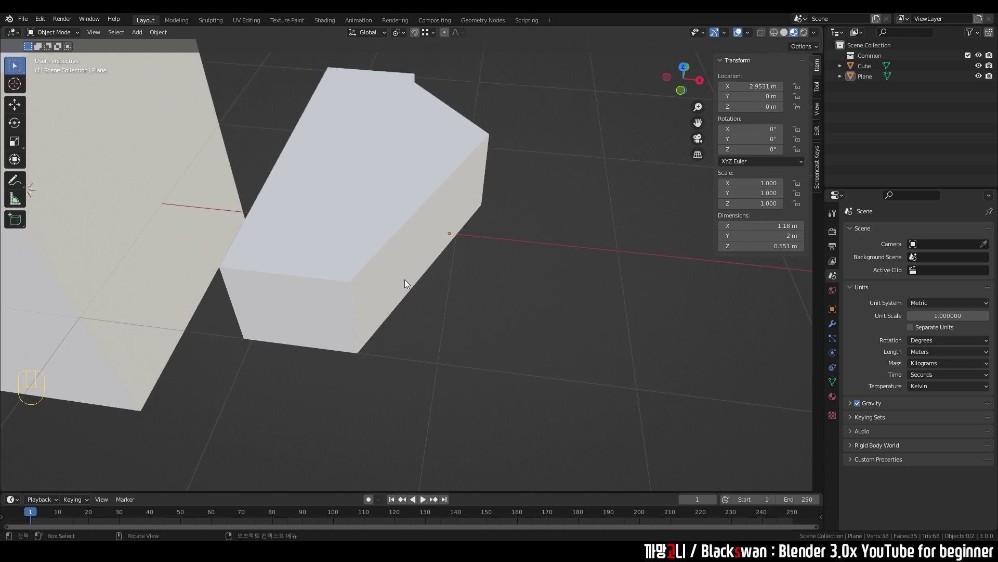
{"action": "scroll", "scroll_direction": "down", "scroll_amount": 3}
{"action": "left_click", "coordinate": [392, 247]}
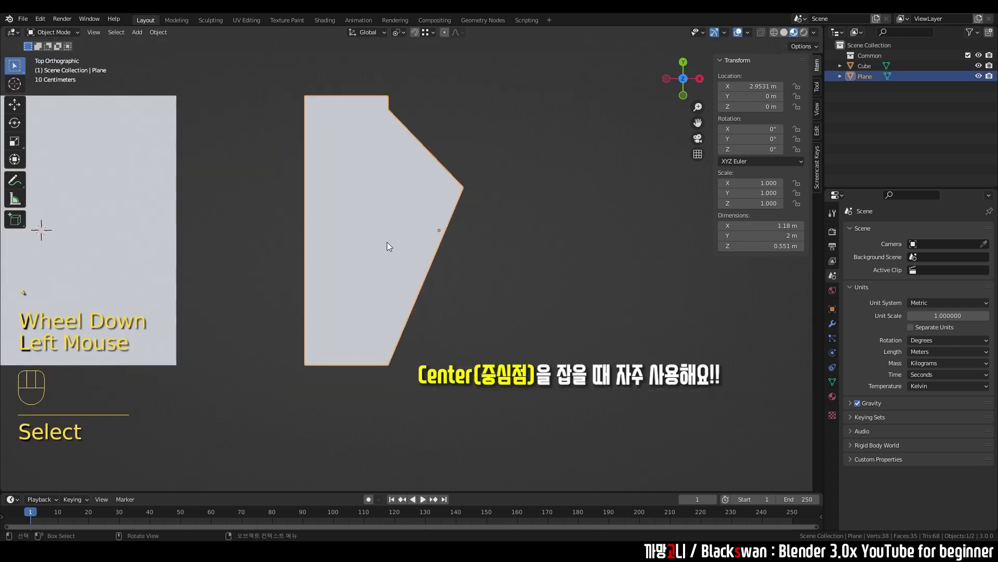
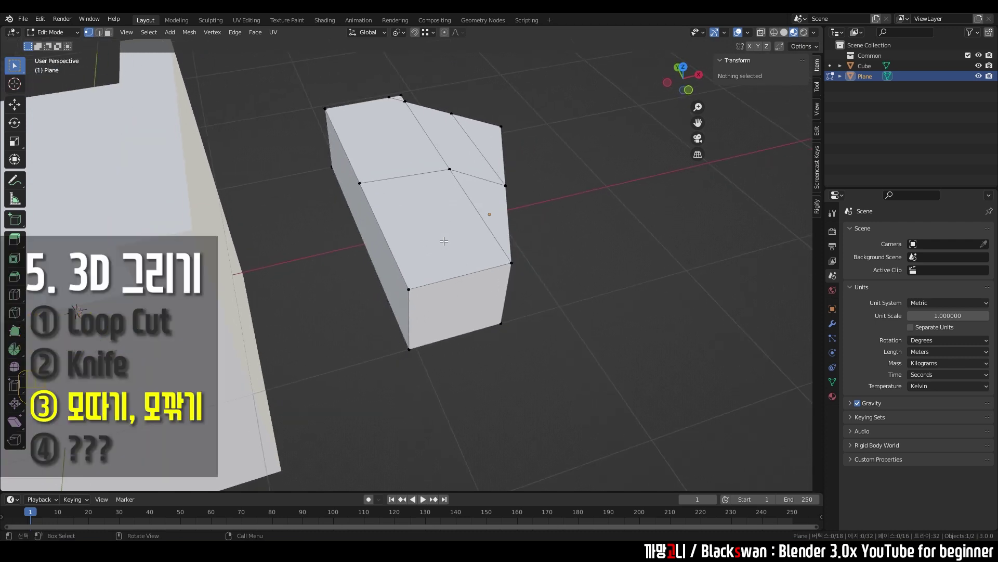
{"action": "scroll", "scroll_direction": "up", "scroll_amount": 3}
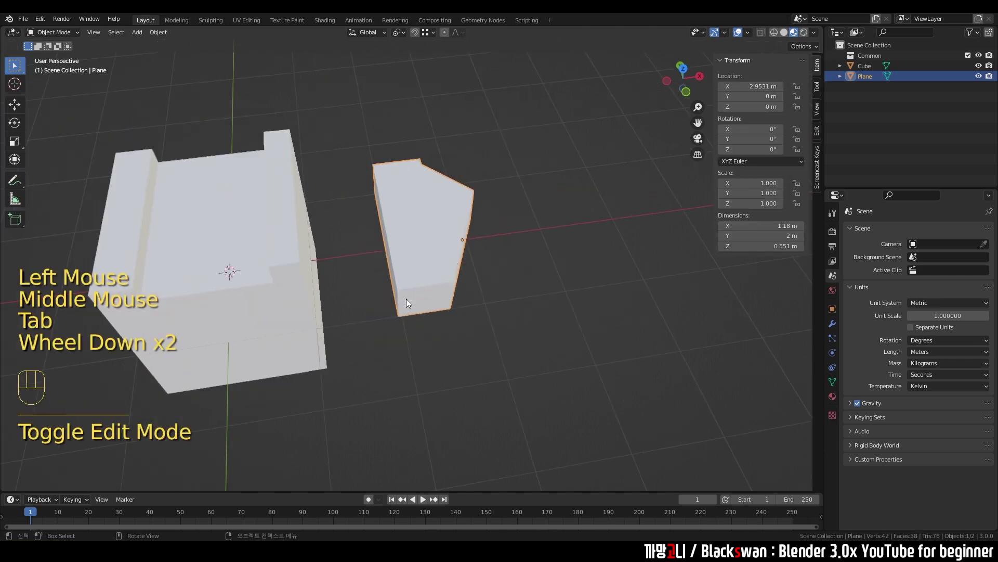
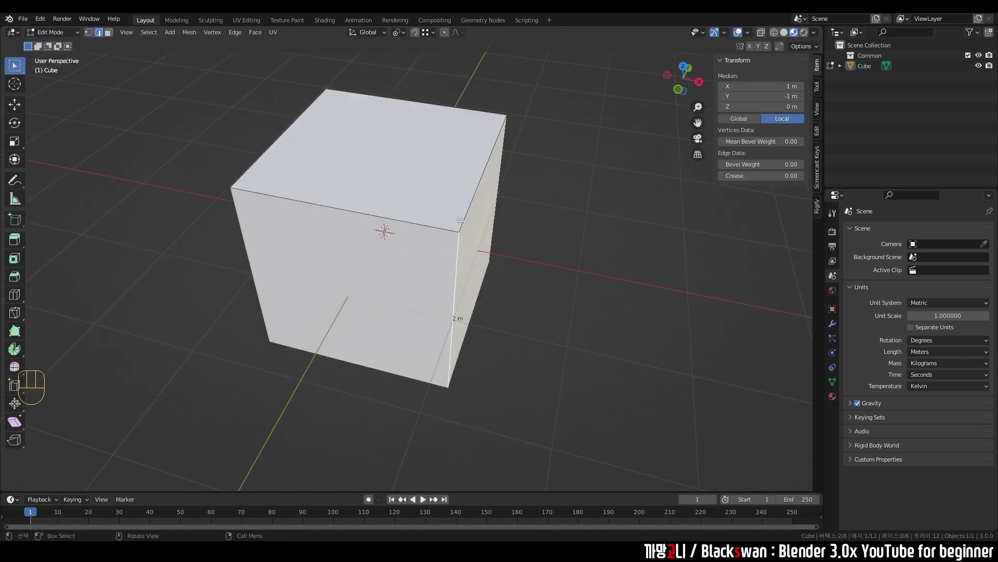
Step: Bevel the selected vertical edge of the cube into a rounded corner
{"action": "key", "text": "ctrl+b"}
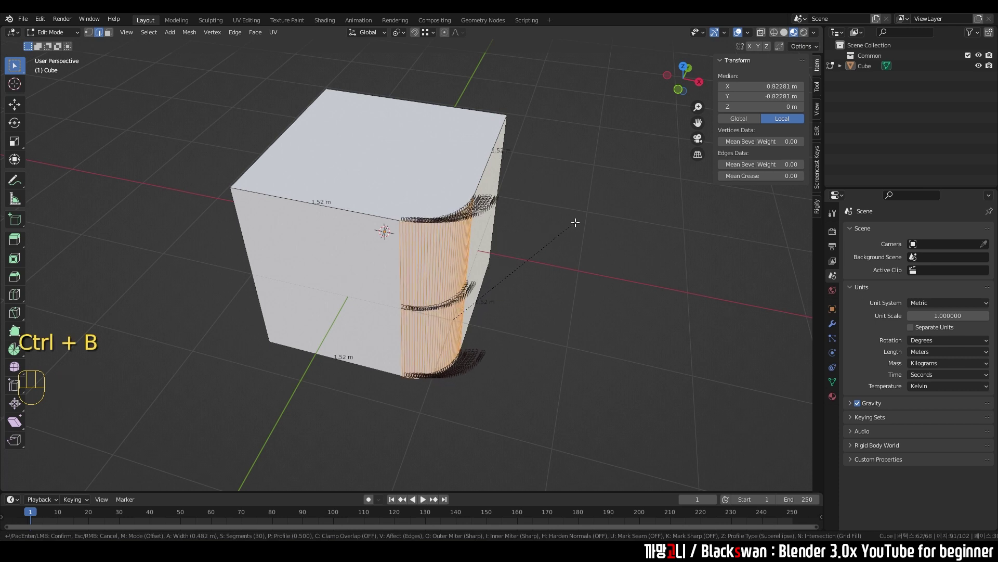
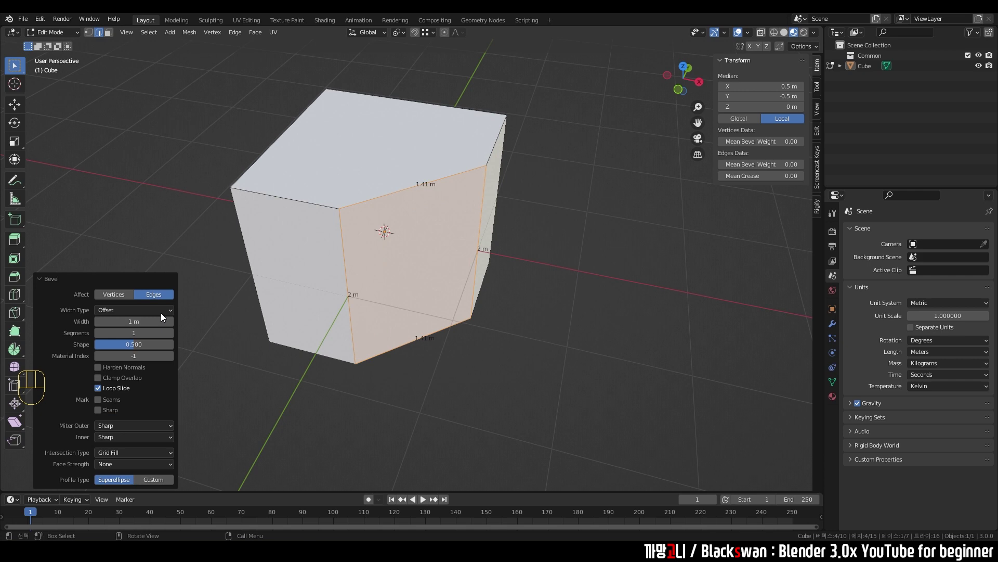
{"action": "left_click_drag", "start_coordinate": [457, 219], "coordinate": [462, 243]}
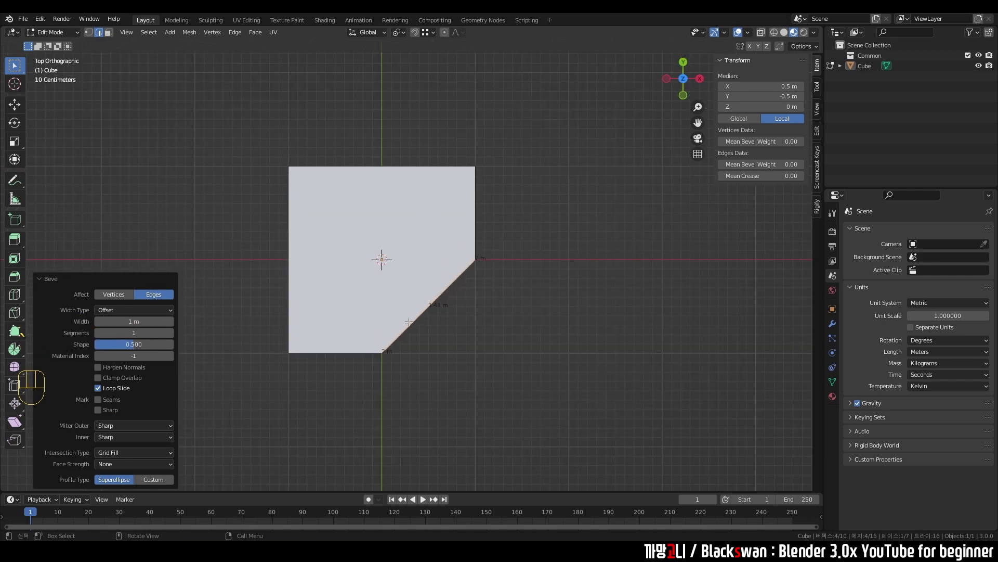
{"action": "left_click_drag", "start_coordinate": [455, 235], "coordinate": [489, 243]}
{"action": "left_click_drag", "start_coordinate": [481, 239], "coordinate": [492, 240]}
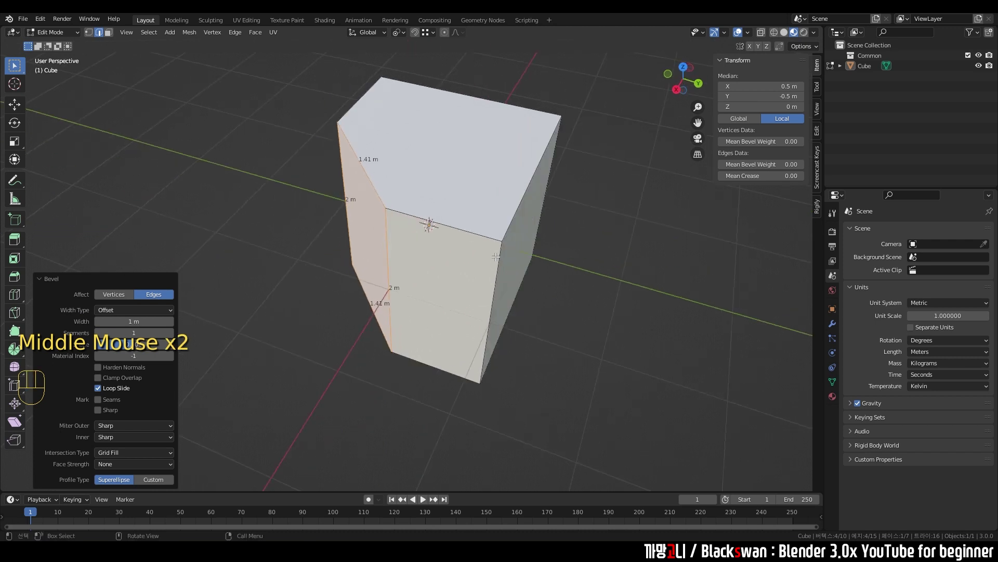
Step: Select the angled side and bevel another corner edge into a 0.66 m face
{"action": "left_click", "coordinate": [499, 259]}
{"action": "middle_click", "coordinate": [507, 262]}
{"action": "key", "text": "ctrl+b"}
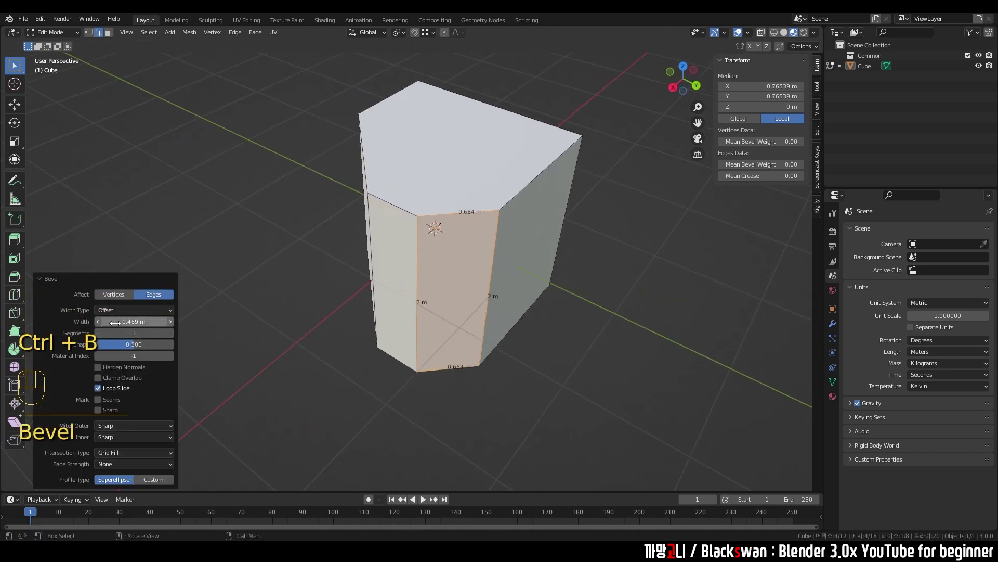
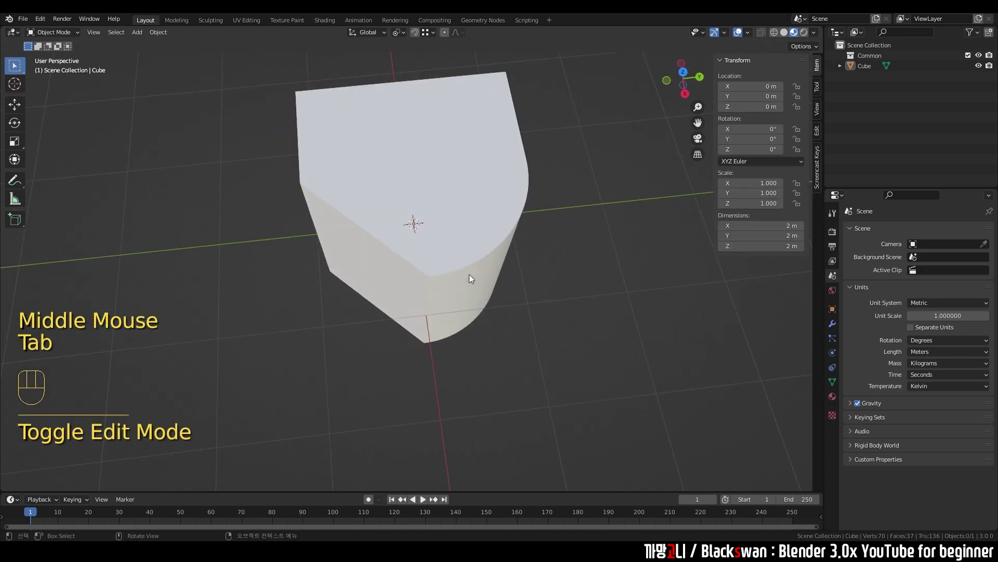
Step: Bevel another vertical corner edge of the cube into a smooth curve
{"action": "left_click_drag", "start_coordinate": [447, 294], "coordinate": [447, 271]}
{"action": "key", "text": "Tab"}
{"action": "left_click", "coordinate": [491, 324]}
{"action": "middle_click", "coordinate": [494, 319]}
{"action": "key", "text": "ctrl+b"}
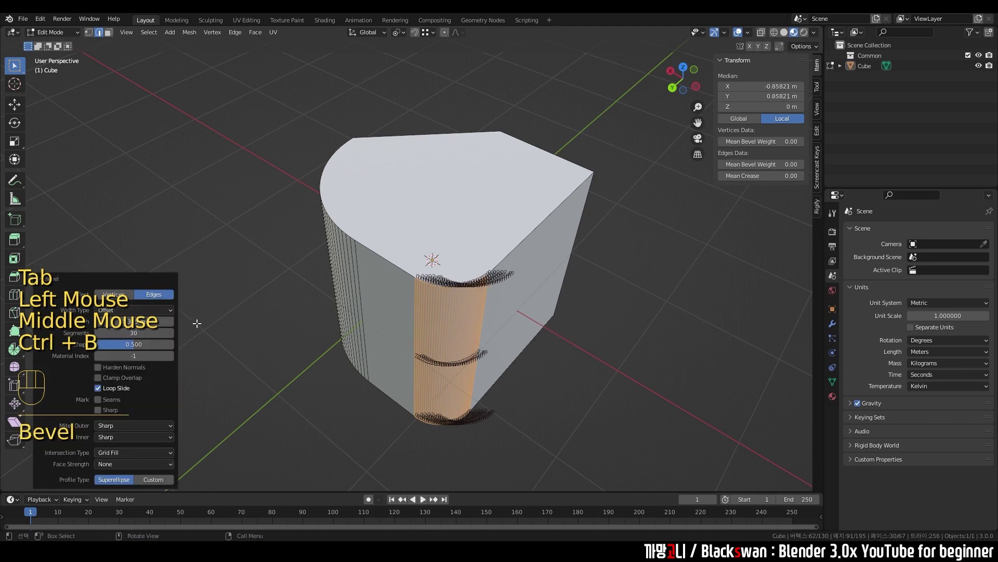
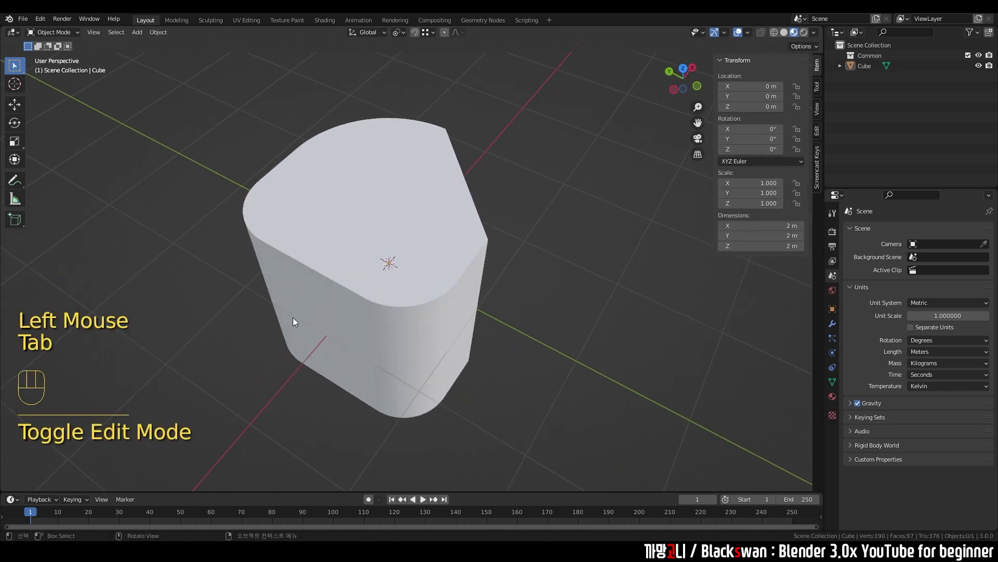
Step: Orbit around the rounded cube and view its footprint from the top
{"action": "left_click_drag", "start_coordinate": [590, 356], "coordinate": [570, 224]}
{"action": "key", "text": "`"}
{"action": "key", "text": "l"}
{"action": "middle_click", "coordinate": [546, 293]}
{"action": "left_click_drag", "start_coordinate": [514, 305], "coordinate": [572, 256]}
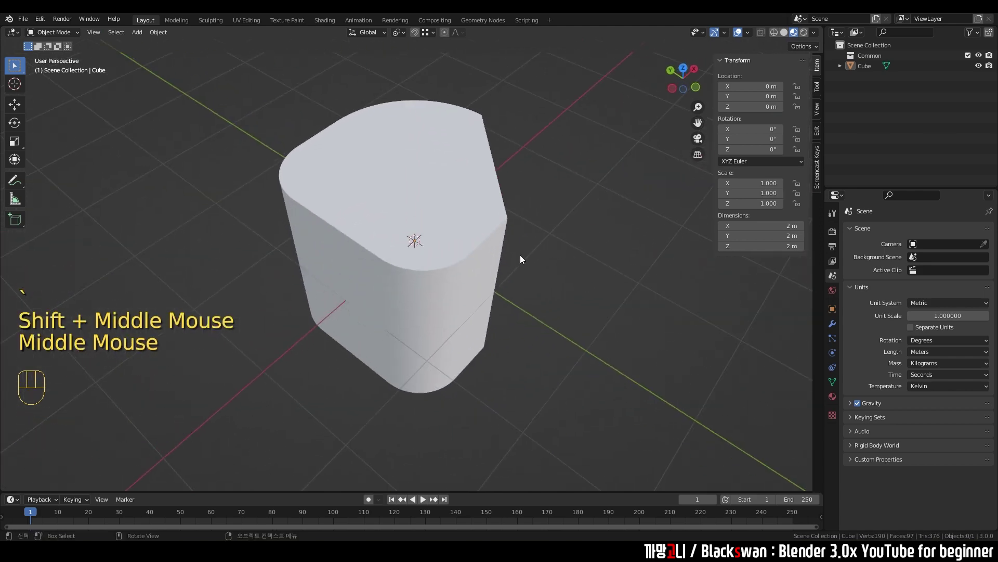
{"action": "middle_click", "coordinate": [374, 278]}
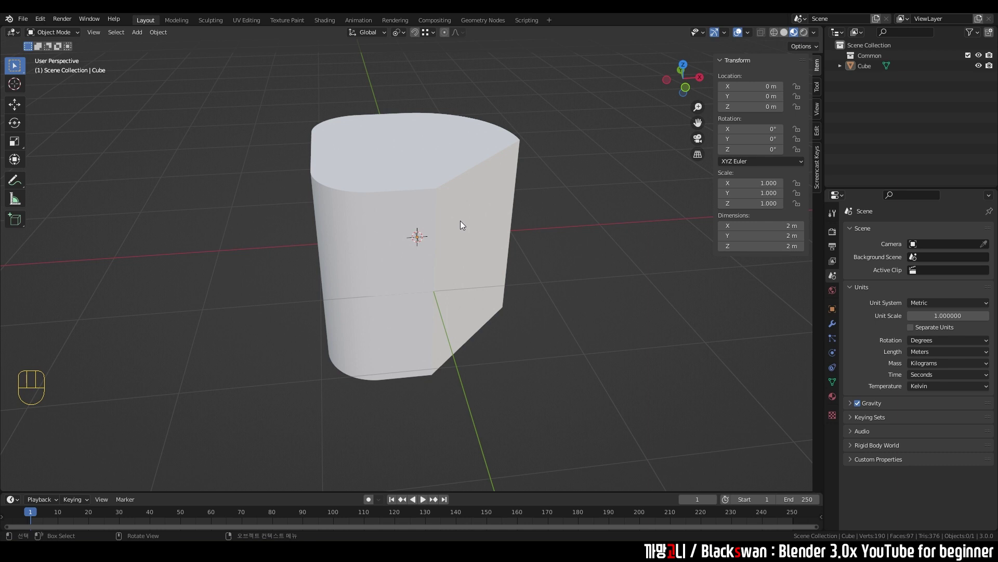
{"action": "scroll", "scroll_direction": "down", "scroll_amount": 3}
{"action": "key", "text": "`"}
{"action": "scroll", "scroll_direction": "up", "scroll_amount": 3}
{"action": "scroll", "scroll_direction": "up", "scroll_amount": 3}
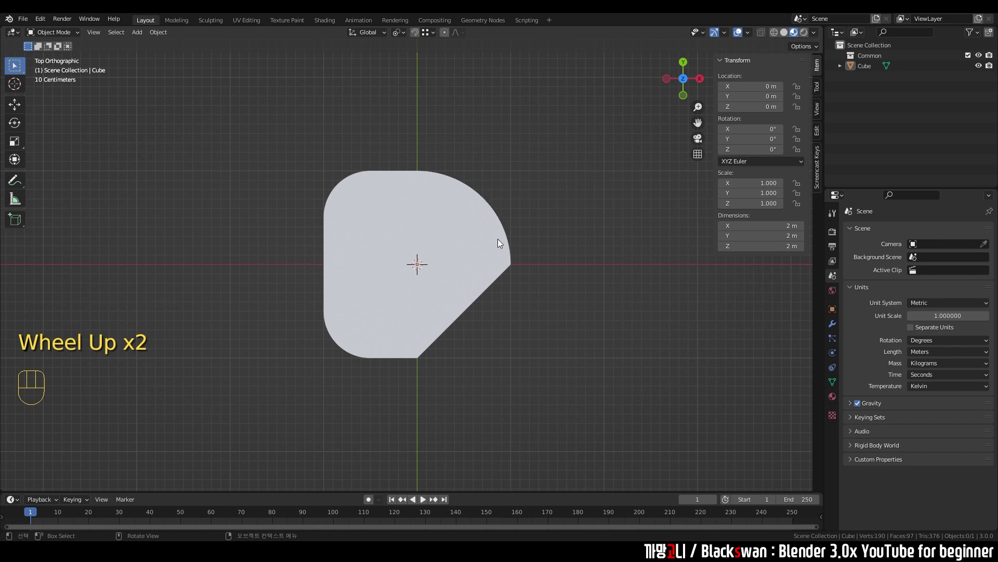
{"action": "scroll", "scroll_direction": "down", "scroll_amount": 3}
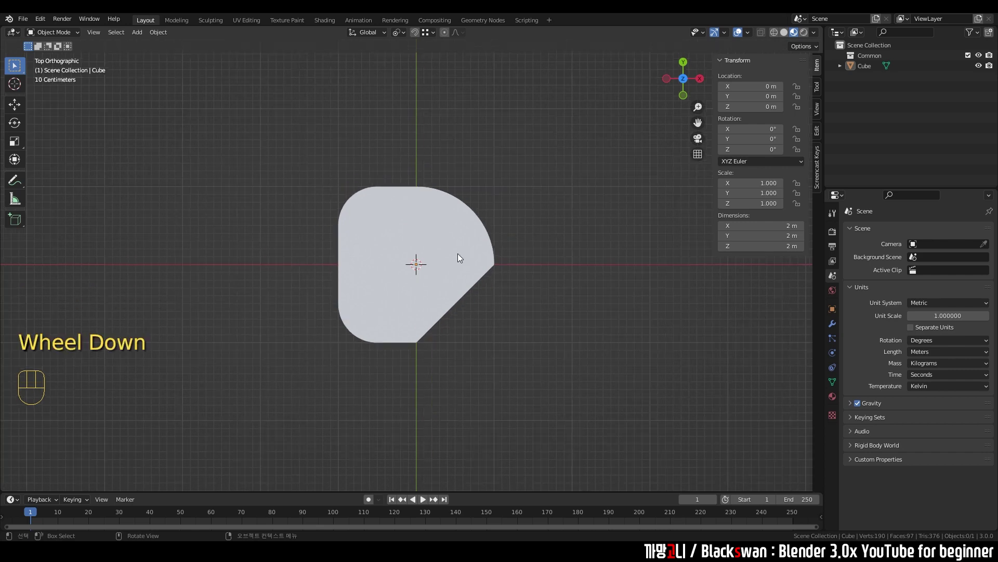
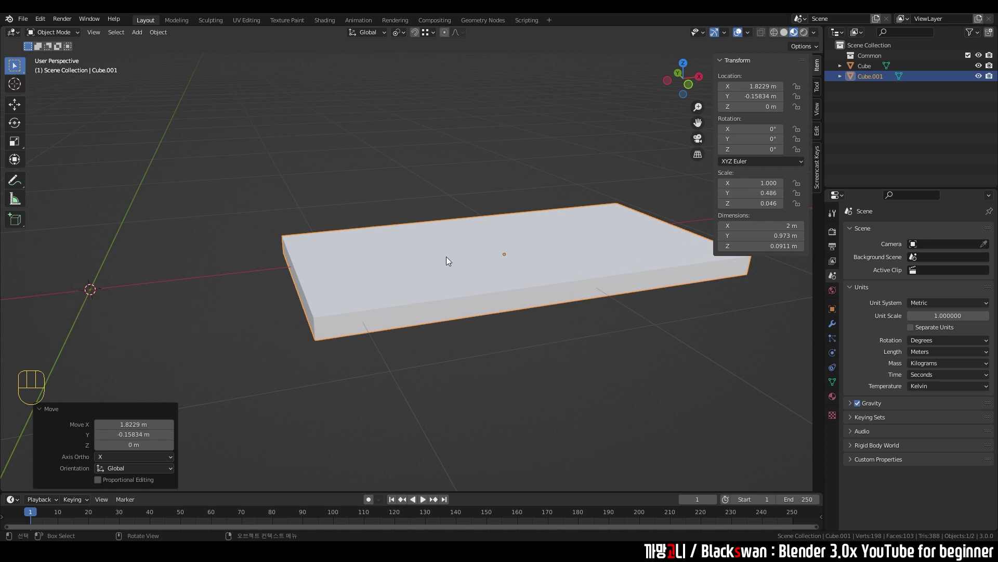
Step: Select the flat slab in the viewport
{"action": "left_click", "coordinate": [570, 370]}
{"action": "scroll", "scroll_direction": "down", "scroll_amount": 3}
{"action": "left_click", "coordinate": [563, 360]}
{"action": "left_click", "coordinate": [522, 274]}
{"action": "middle_click", "coordinate": [526, 316]}
Step: Duplicate the slab, place the copy floating above the original, and enter Edit Mode on it
{"action": "key", "text": "shift+d"}
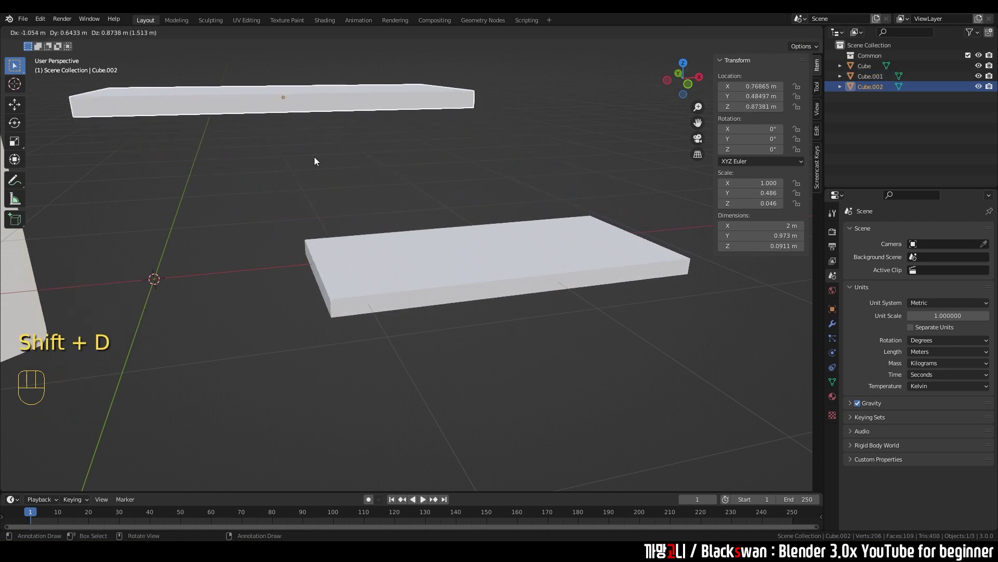
{"action": "left_click_drag", "start_coordinate": [378, 202], "coordinate": [368, 214]}
{"action": "left_click", "coordinate": [434, 196]}
{"action": "left_click", "coordinate": [397, 109]}
{"action": "middle_click", "coordinate": [349, 246]}
{"action": "scroll", "scroll_direction": "down", "scroll_amount": 3}
{"action": "middle_click", "coordinate": [363, 263]}
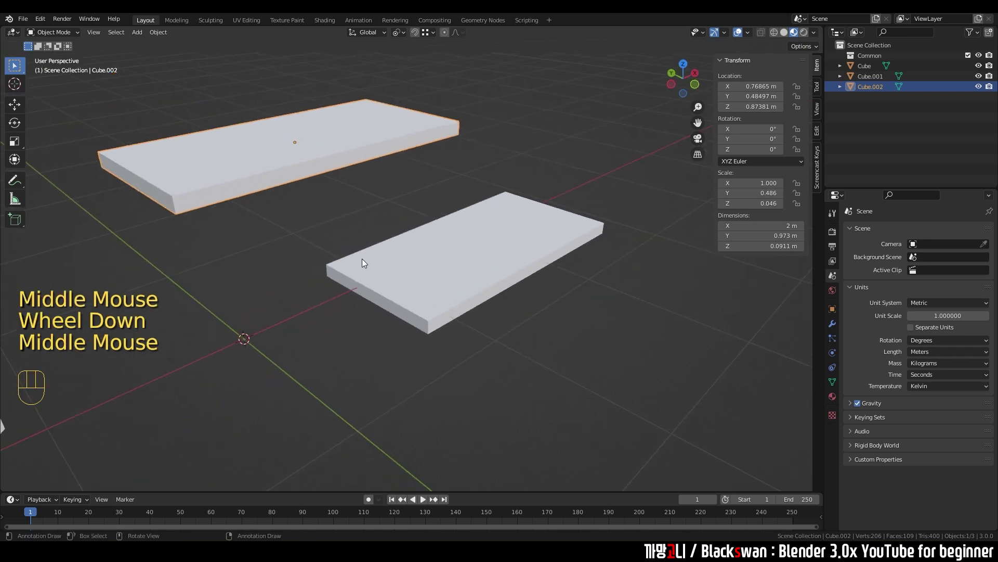
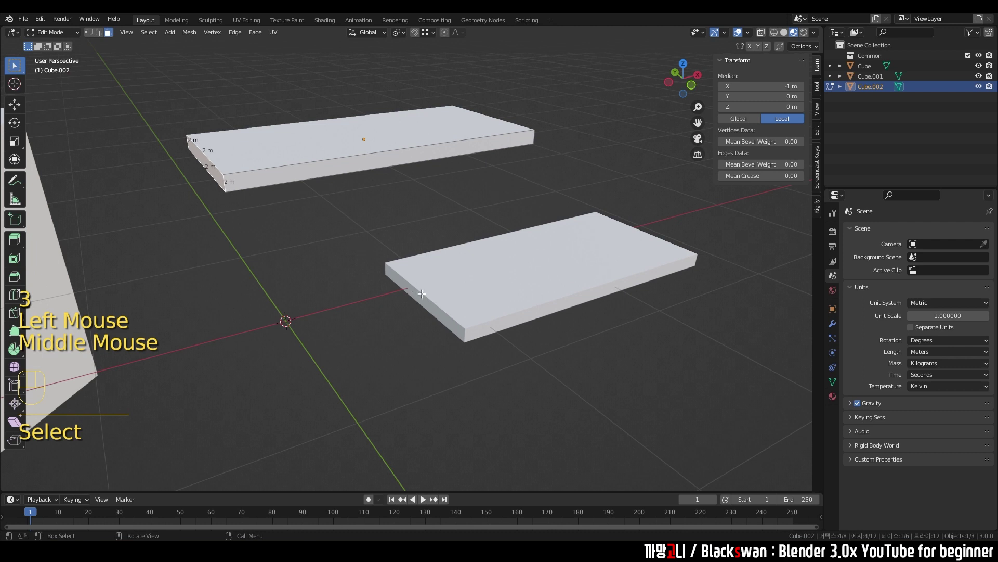
{"action": "middle_click", "coordinate": [405, 280]}
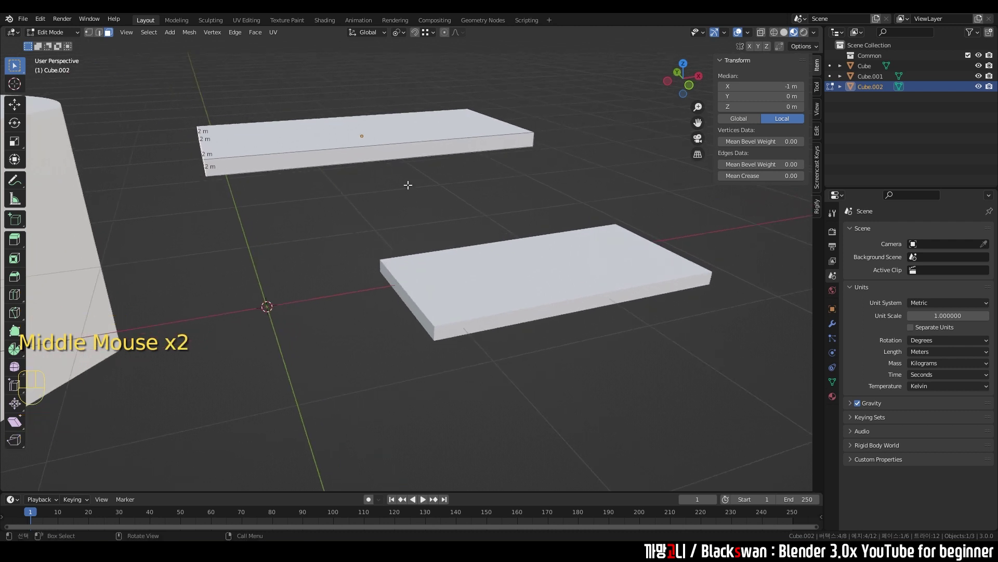
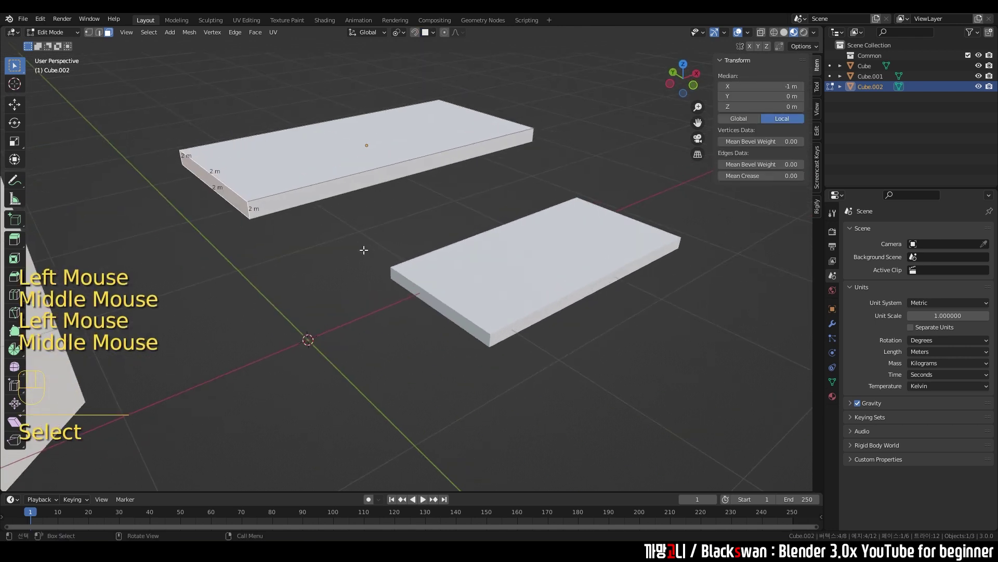
Step: Move the copy's end vertices inward with snapping on, shortening it by about 0.43 m
{"action": "key", "text": "ctrl+z"}
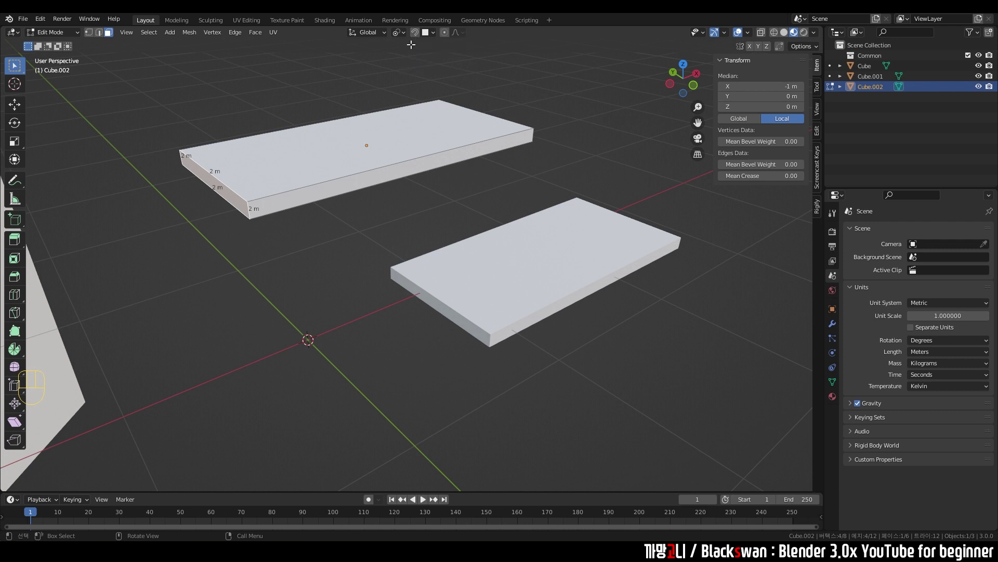
{"action": "key", "text": "g"}
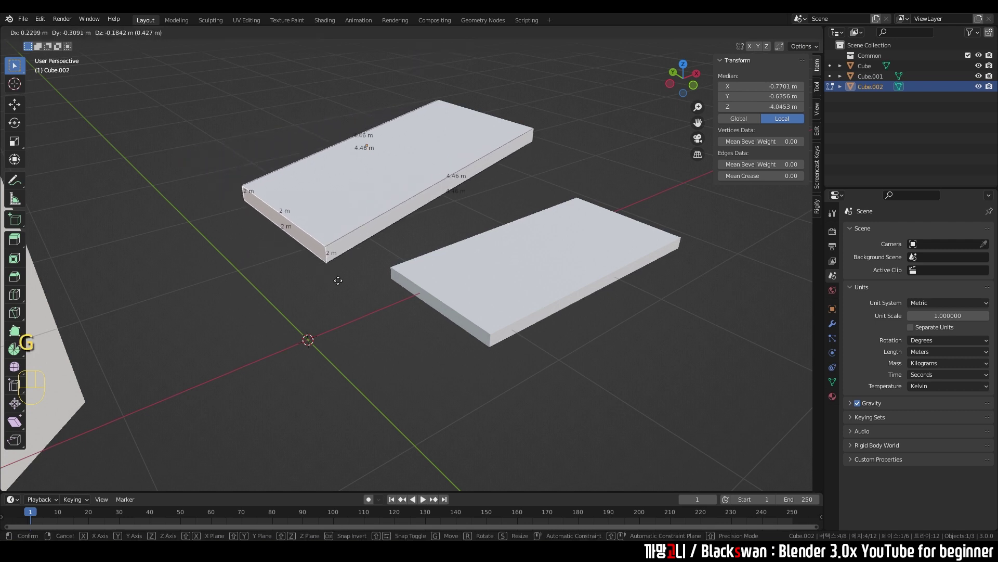
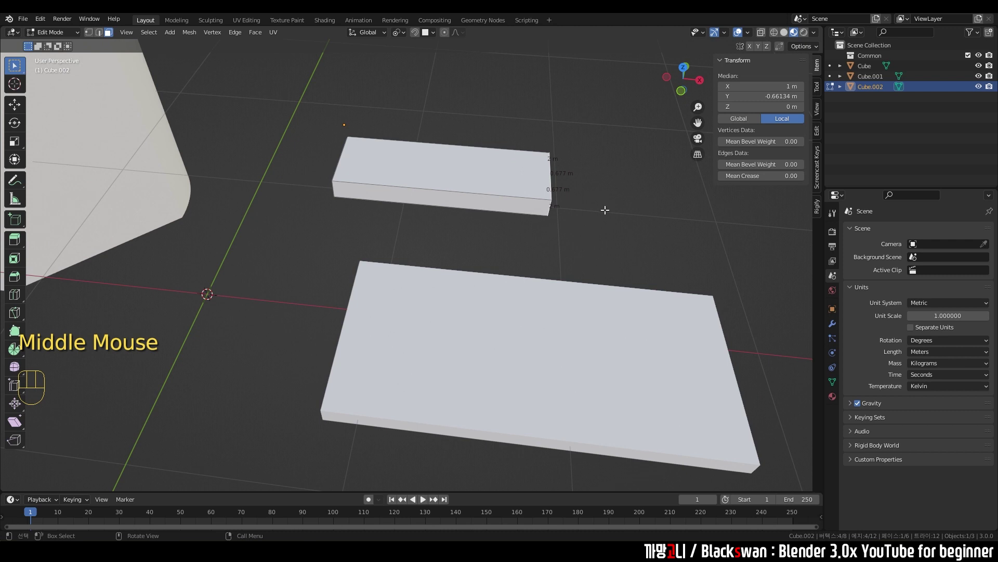
Step: Move the end vertices along X to shorten the copy to 1 m
{"action": "key", "text": "g"}
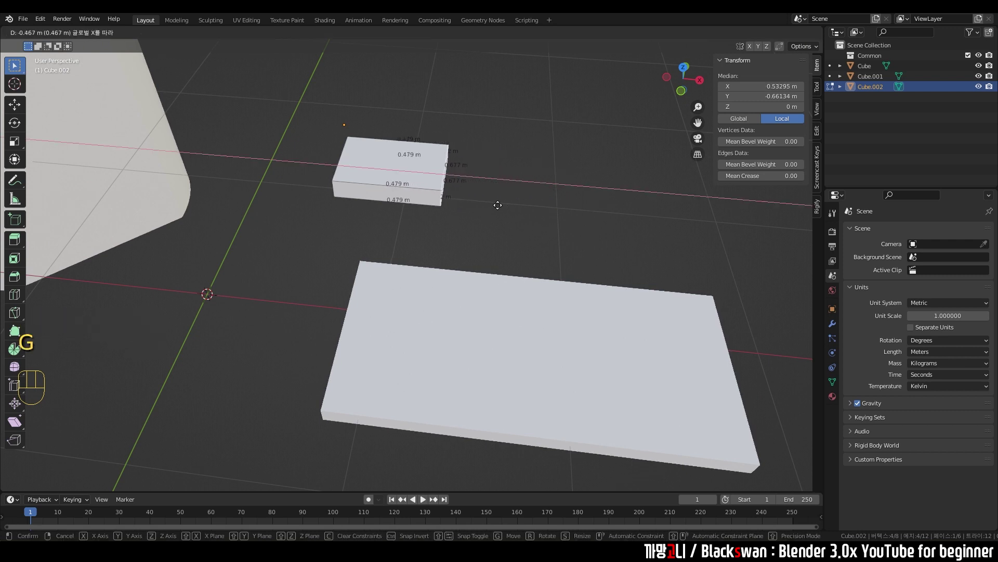
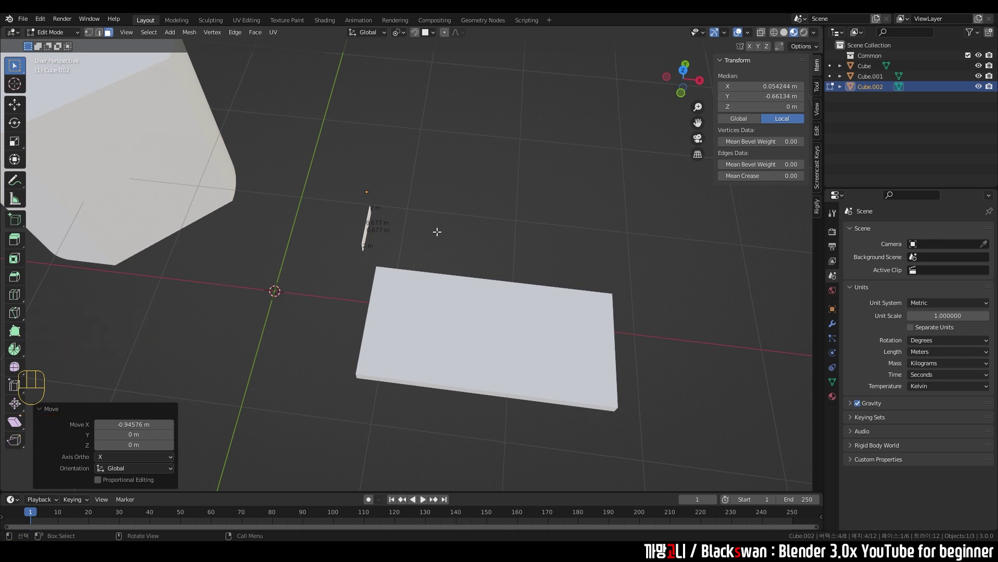
{"action": "key", "text": "g"}
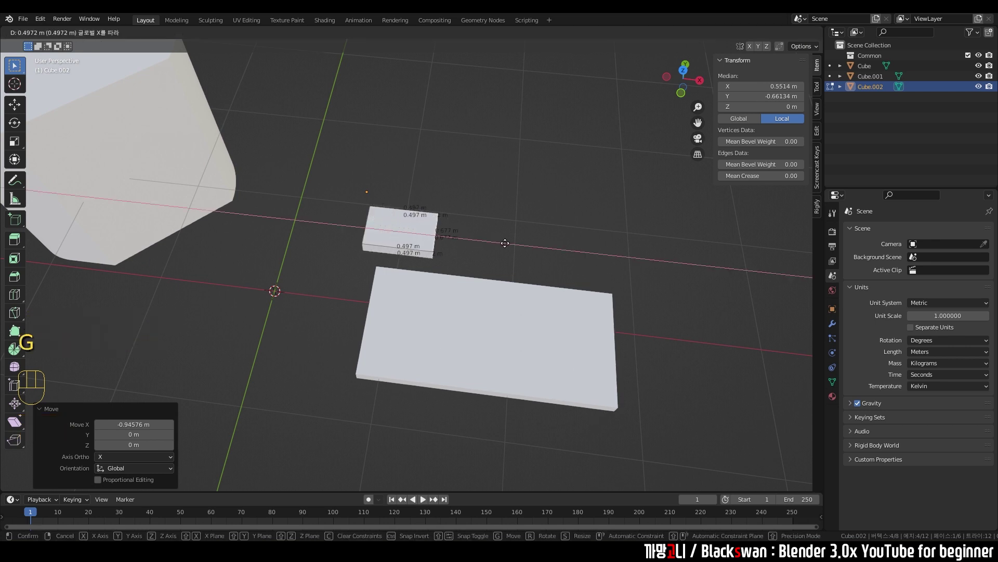
{"action": "key", "text": "Tab"}
{"action": "left_click", "coordinate": [475, 250]}
{"action": "scroll", "scroll_direction": "up", "scroll_amount": 3}
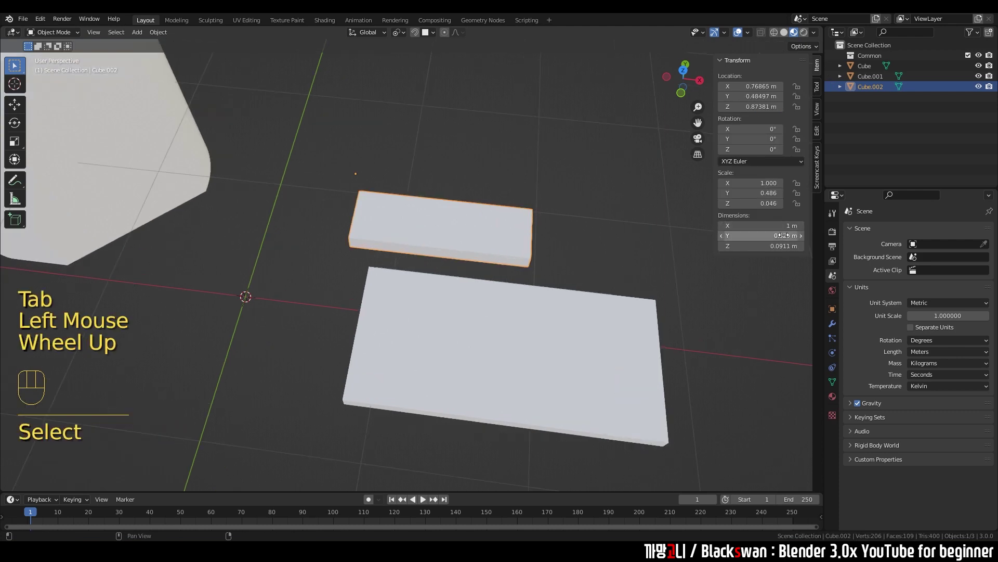
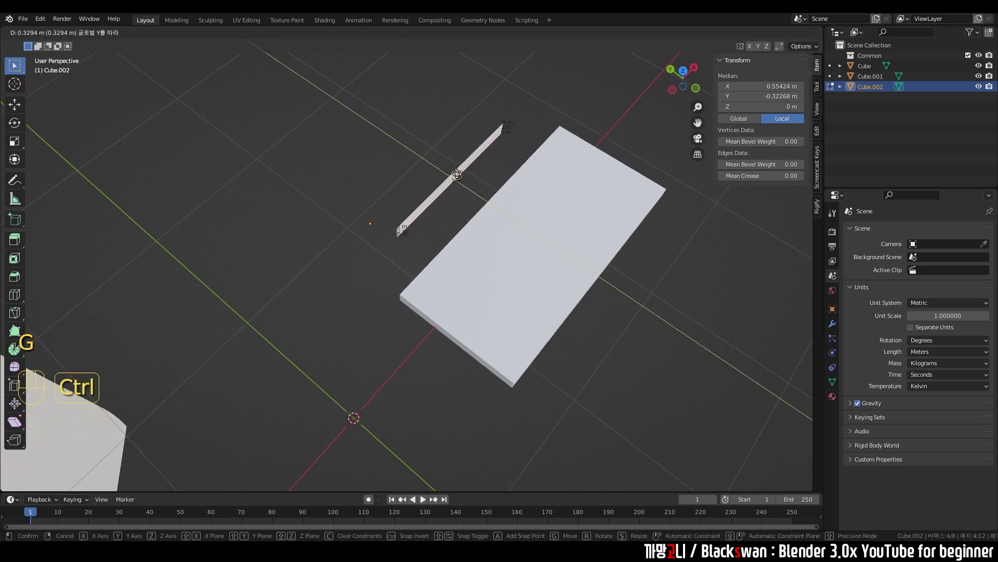
Step: Narrow the copy across its width and set its Y dimension to 0.1 m
{"action": "key", "text": "g"}
{"action": "key", "text": "ctrl+z"}
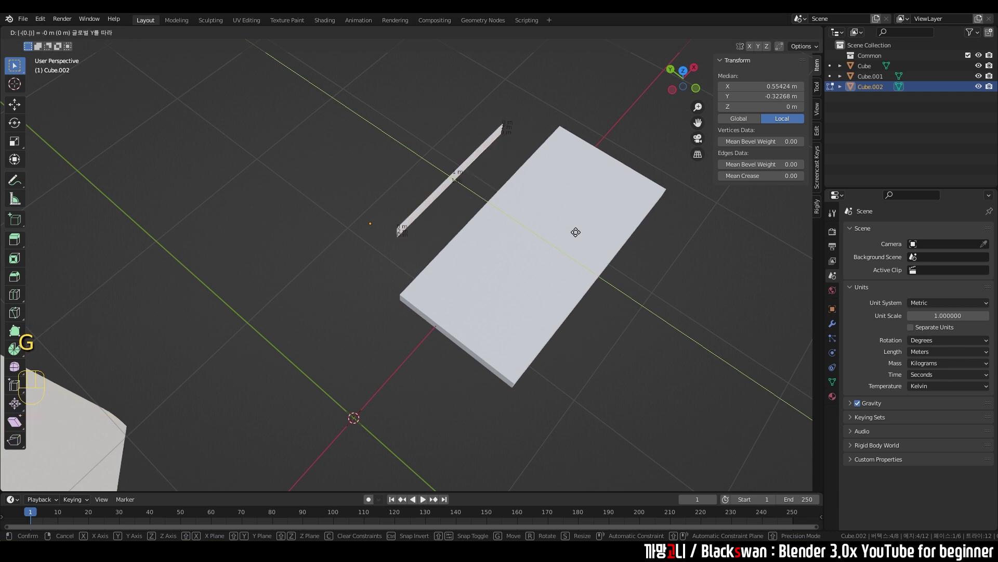
{"action": "key", "text": "Tab"}
{"action": "left_click_drag", "start_coordinate": [515, 225], "coordinate": [481, 207]}
{"action": "scroll", "scroll_direction": "up", "scroll_amount": 3}
{"action": "left_click", "coordinate": [490, 142]}
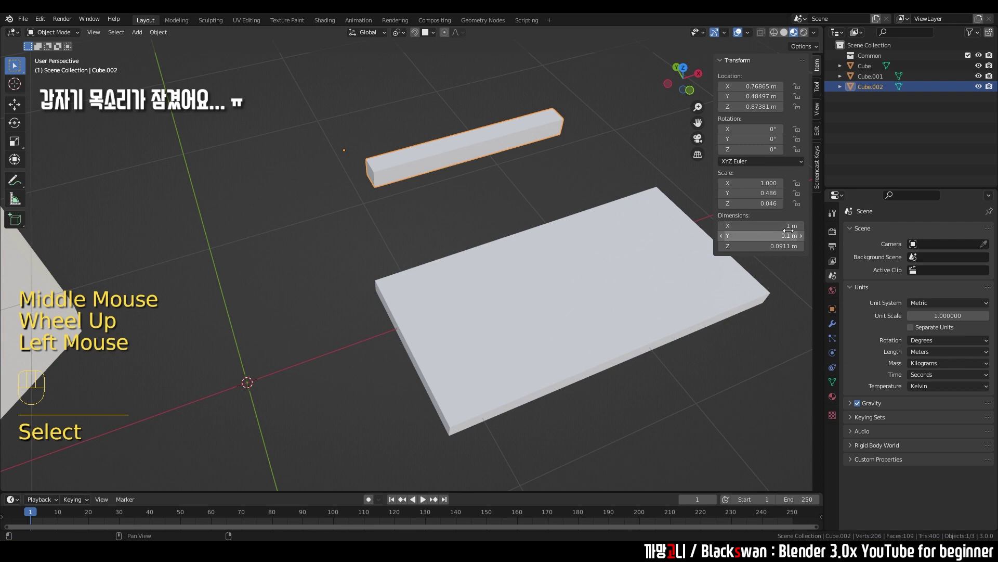
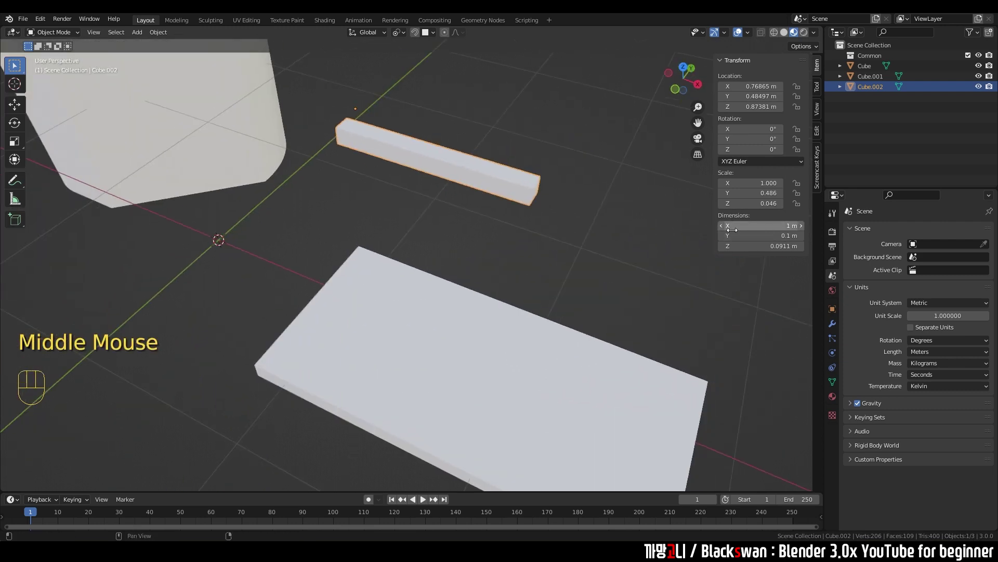
Step: Select the thin 1 × 0.1 m bar and start moving it onto the slab along one edge
{"action": "middle_click", "coordinate": [569, 234]}
{"action": "scroll", "scroll_direction": "up", "scroll_amount": 3}
{"action": "middle_click", "coordinate": [419, 255]}
{"action": "middle_click", "coordinate": [441, 247]}
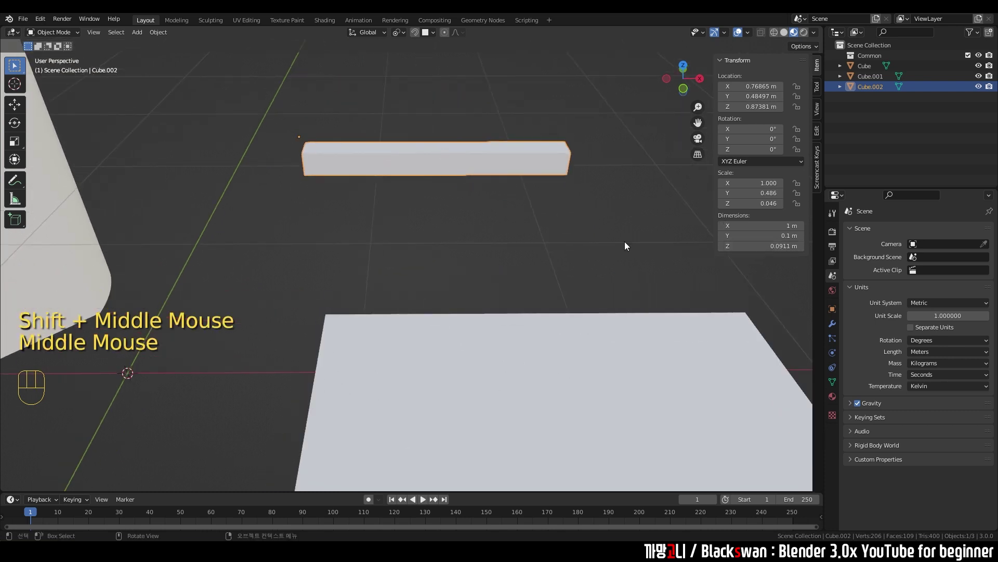
{"action": "left_click", "coordinate": [415, 230]}
{"action": "scroll", "scroll_direction": "down", "scroll_amount": 3}
{"action": "left_click", "coordinate": [414, 200]}
{"action": "left_click_drag", "start_coordinate": [439, 232], "coordinate": [449, 218]}
{"action": "scroll", "scroll_direction": "up", "scroll_amount": 3}
{"action": "middle_click", "coordinate": [436, 138]}
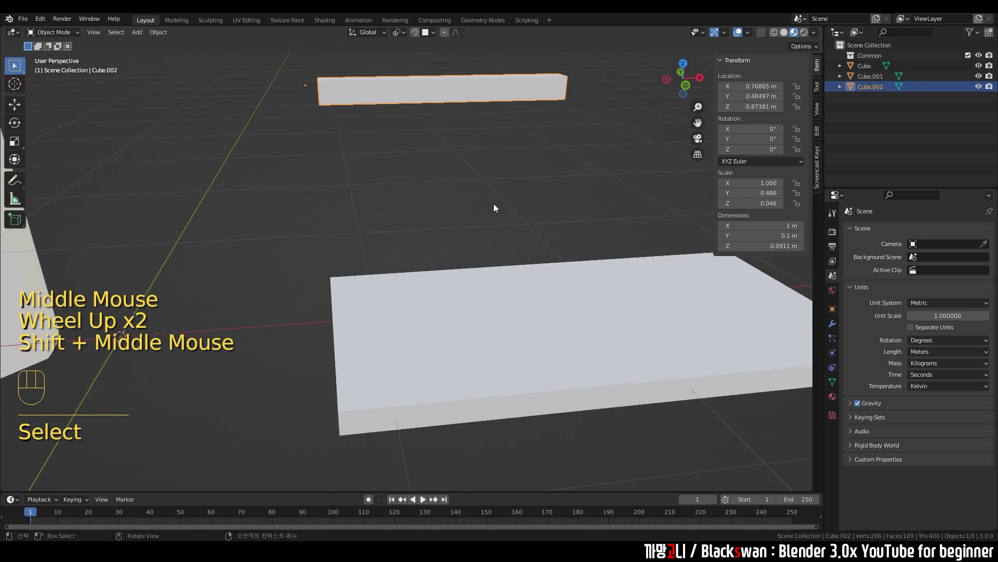
{"action": "left_click_drag", "start_coordinate": [434, 38], "coordinate": [536, 141]}
{"action": "middle_click", "coordinate": [562, 151]}
{"action": "left_click", "coordinate": [595, 133]}
{"action": "left_click", "coordinate": [554, 112]}
{"action": "key", "text": "g"}
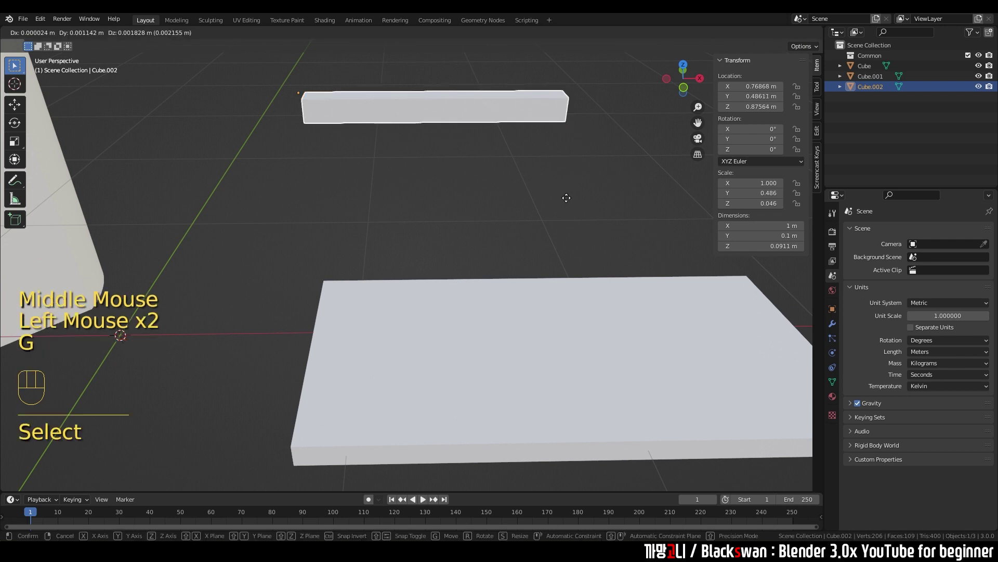
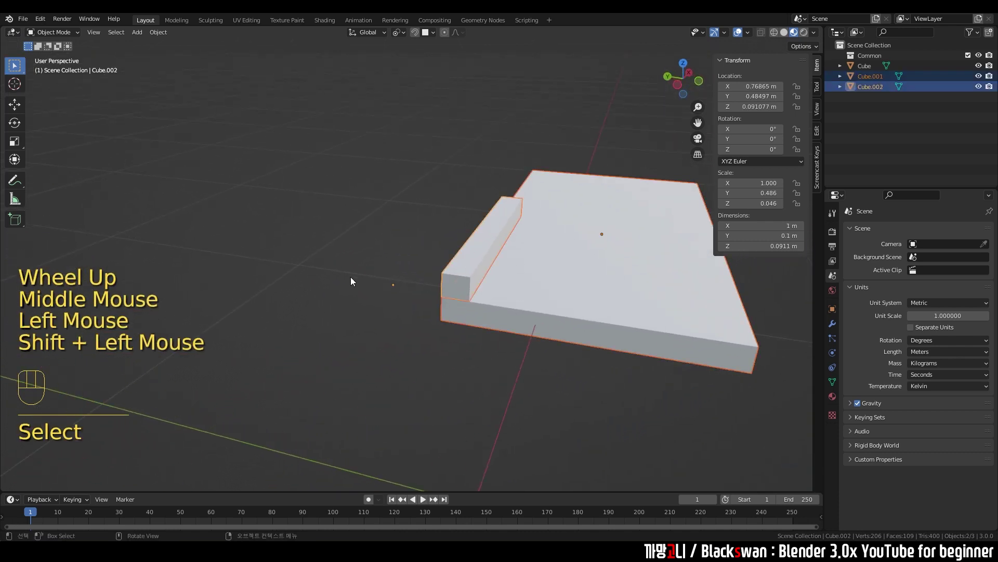
{"action": "double_click", "coordinate": [456, 267]}
{"action": "left_click_drag", "start_coordinate": [397, 312], "coordinate": [495, 277]}
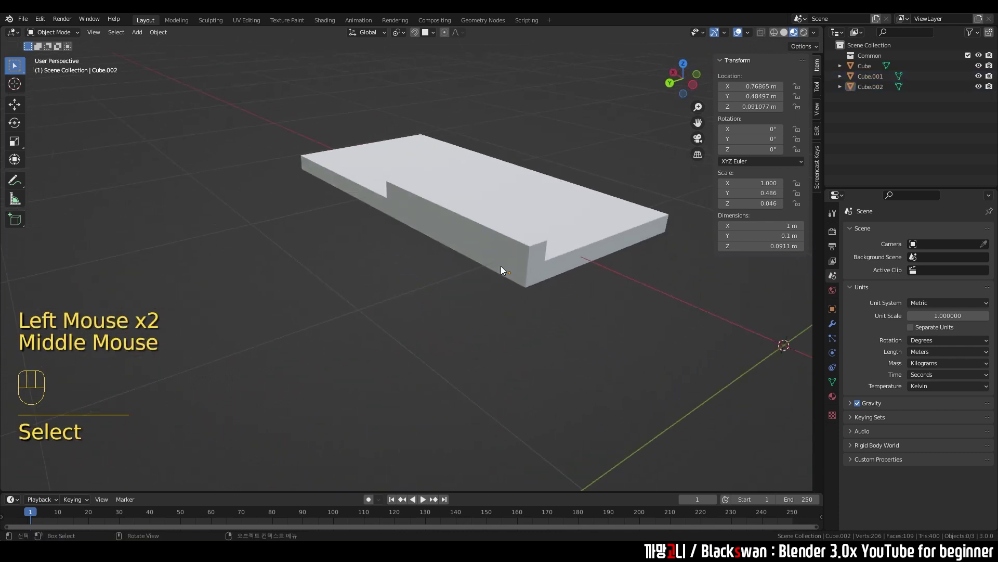
{"action": "left_click_drag", "start_coordinate": [539, 275], "coordinate": [292, 275]}
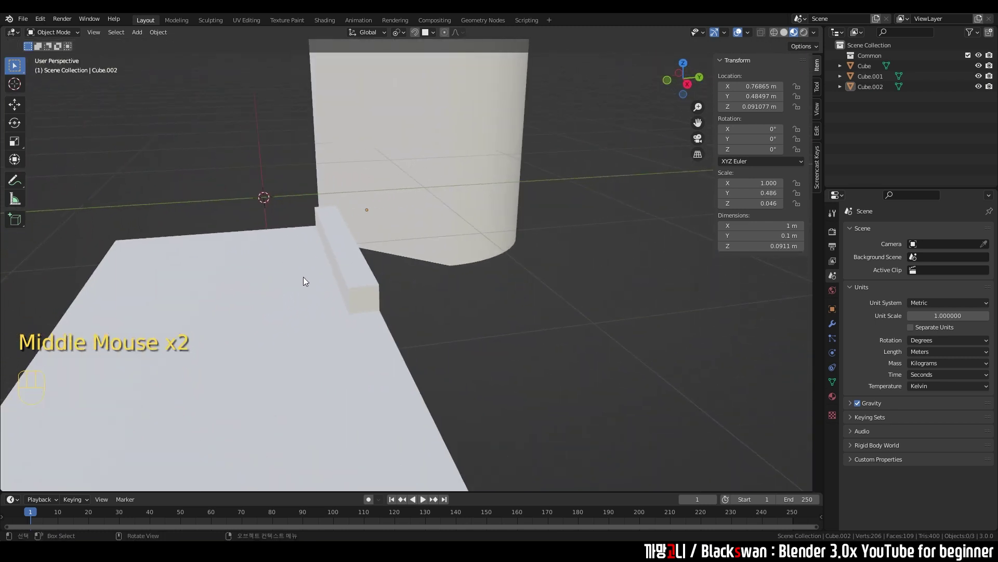
{"action": "left_click_drag", "start_coordinate": [371, 312], "coordinate": [482, 329]}
{"action": "scroll", "scroll_direction": "down", "scroll_amount": 3}
{"action": "left_click", "coordinate": [472, 230]}
{"action": "left_click_drag", "start_coordinate": [472, 237], "coordinate": [508, 230]}
{"action": "left_click", "coordinate": [447, 274]}
{"action": "left_click", "coordinate": [438, 227]}
{"action": "scroll", "scroll_direction": "up", "scroll_amount": 3}
{"action": "left_click_drag", "start_coordinate": [388, 273], "coordinate": [450, 260]}
{"action": "left_click", "coordinate": [534, 264]}
{"action": "left_click", "coordinate": [423, 259]}
{"action": "left_click", "coordinate": [422, 259]}
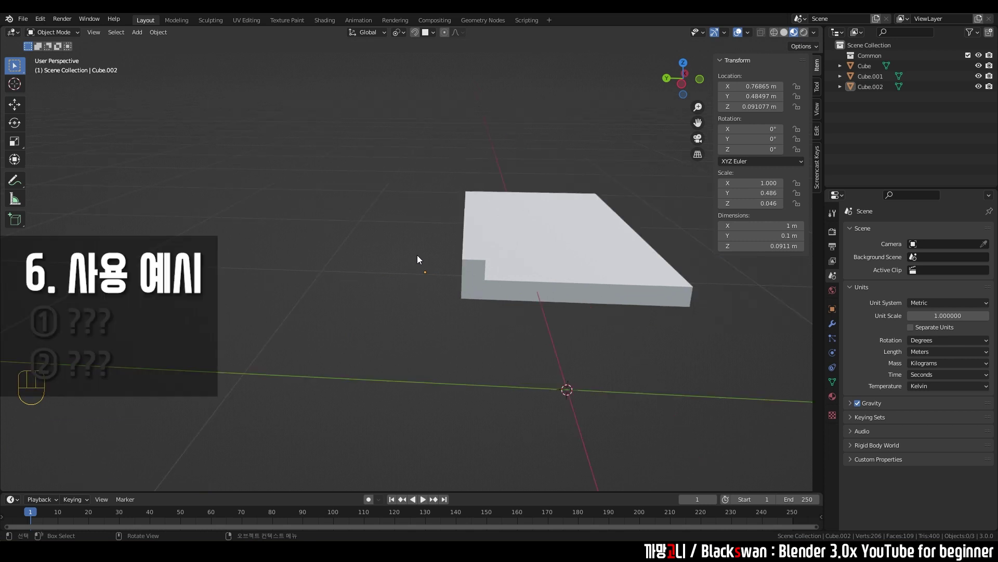
{"action": "scroll", "scroll_direction": "down", "scroll_amount": 3}
{"action": "left_click_drag", "start_coordinate": [505, 357], "coordinate": [435, 372]}
{"action": "left_click", "coordinate": [434, 373]}
{"action": "scroll", "scroll_direction": "down", "scroll_amount": 3}
{"action": "scroll", "scroll_direction": "down", "scroll_amount": 3}
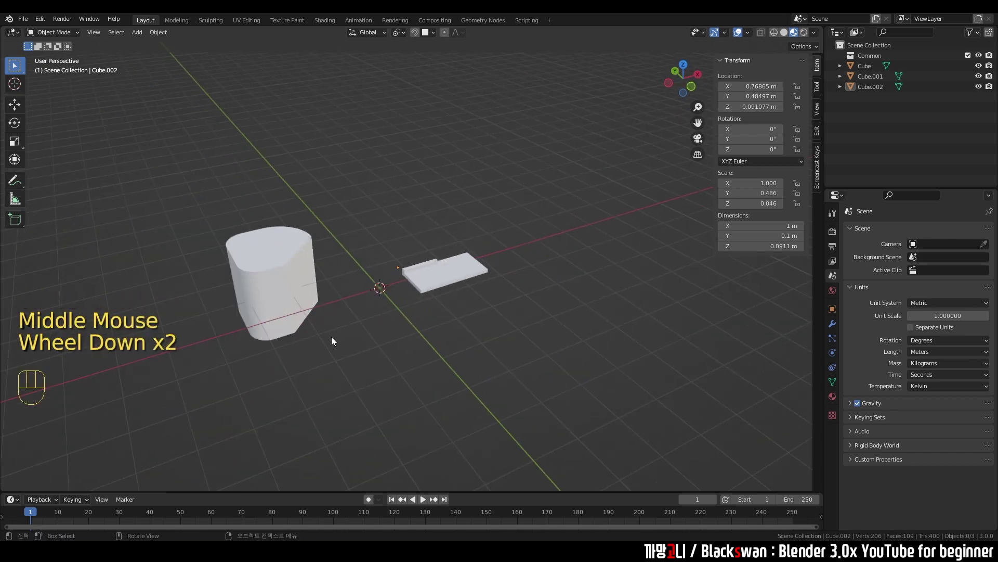
{"action": "left_click", "coordinate": [330, 262]}
Step: Delete every object, leaving the scene empty, and reframe the view
{"action": "key", "text": "Delete"}
{"action": "key", "text": "`"}
{"action": "scroll", "scroll_direction": "up", "scroll_amount": 3}
{"action": "left_click_drag", "start_coordinate": [373, 332], "coordinate": [485, 274]}
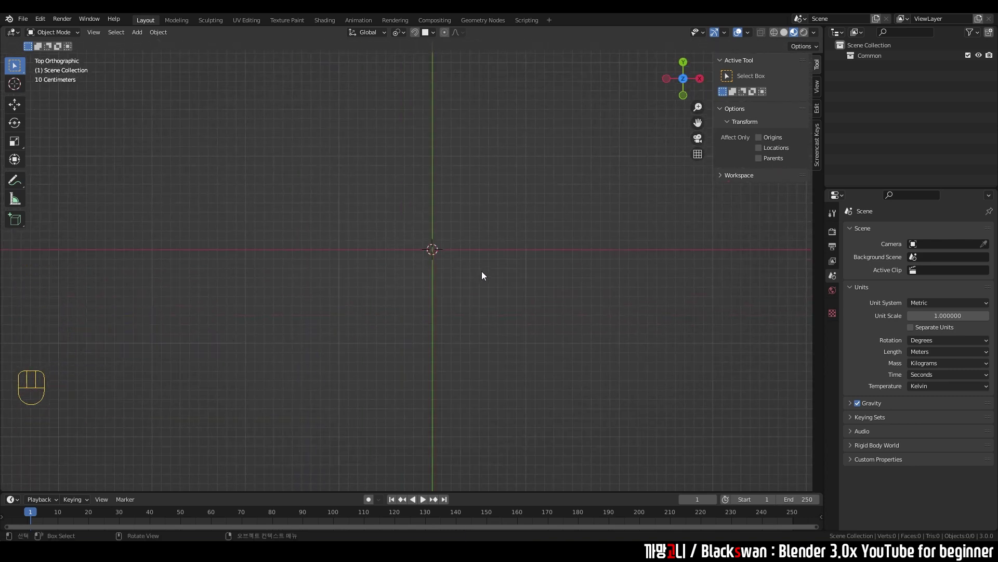
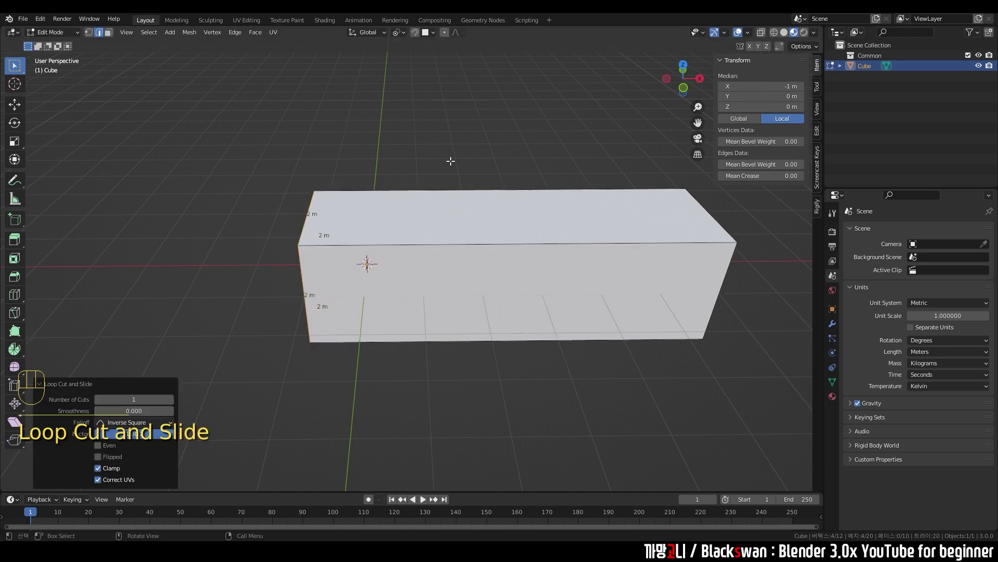
Step: Lengthen the bar by moving its end along X and slide an edge loop toward that end
{"action": "key", "text": "g"}
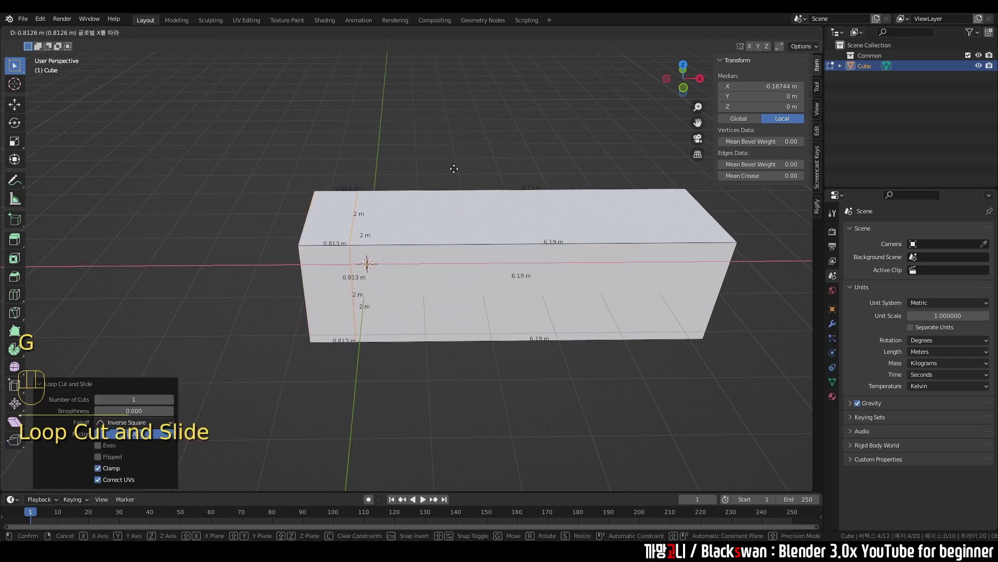
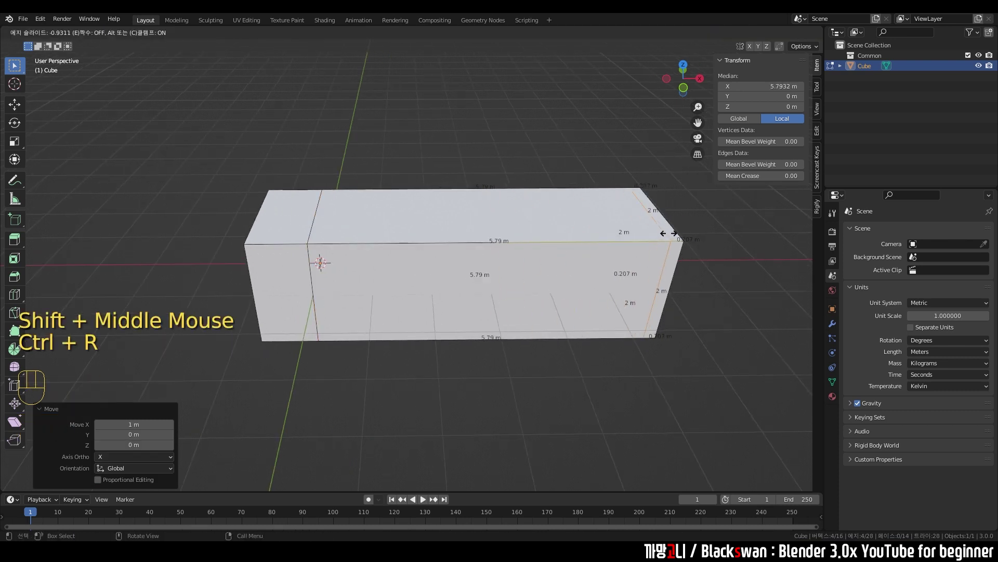
{"action": "key", "text": "g"}
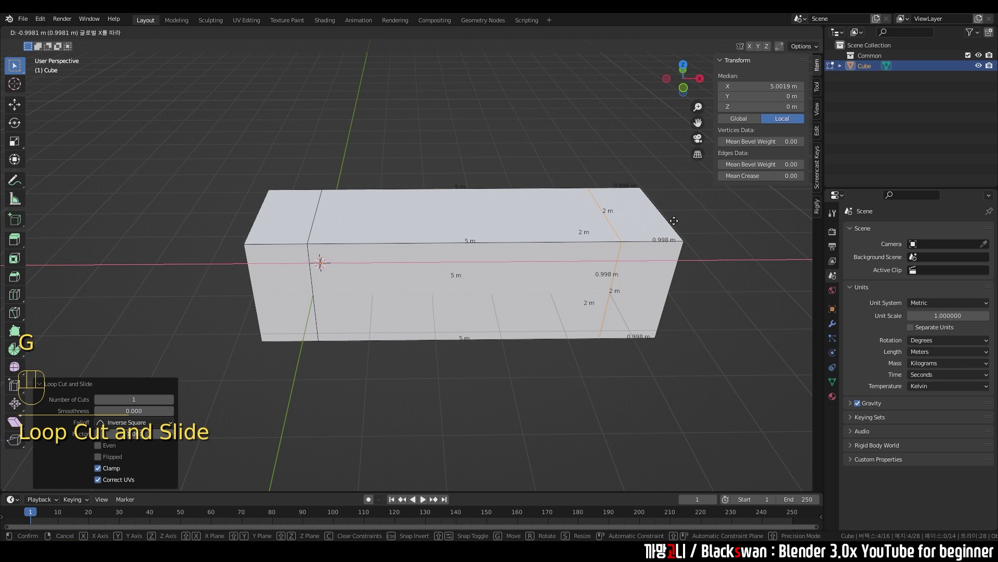
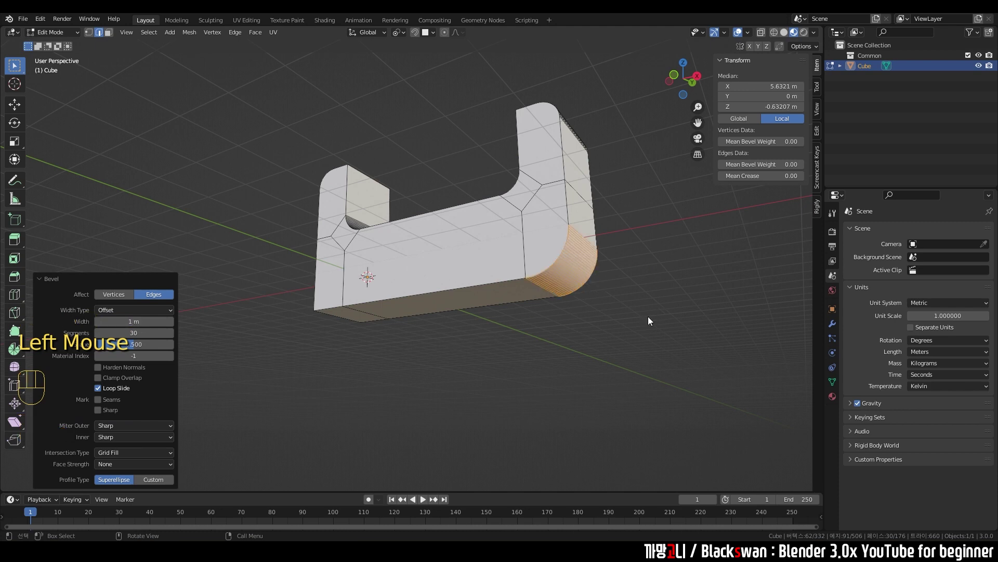
Step: Select the edge loop along the bracket's underside to inspect it
{"action": "left_click", "coordinate": [601, 350]}
{"action": "left_click_drag", "start_coordinate": [353, 323], "coordinate": [358, 284]}
{"action": "left_click", "coordinate": [358, 283]}
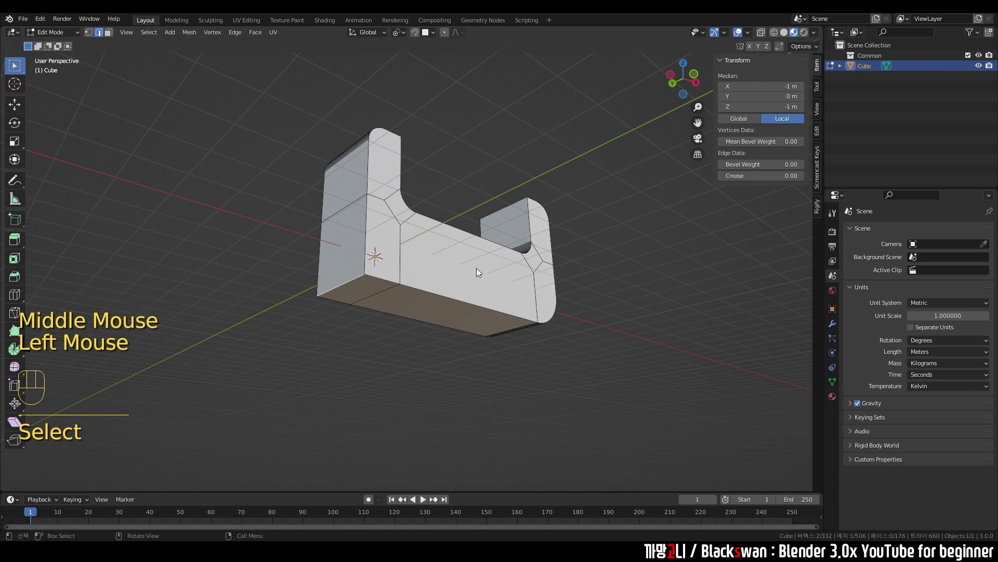
{"action": "key", "text": "shift+r"}
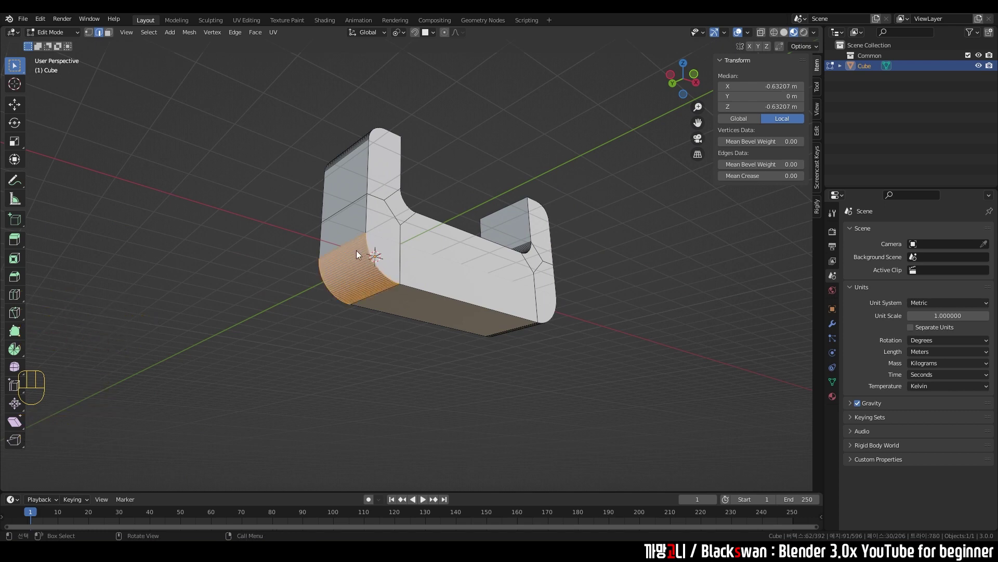
{"action": "left_click_drag", "start_coordinate": [473, 275], "coordinate": [386, 303]}
{"action": "scroll", "scroll_direction": "down", "scroll_amount": 3}
Step: Return to Object Mode on the finished 7 × 2 × 4 m bracket and view it from the top
{"action": "key", "text": "Tab"}
{"action": "left_click_drag", "start_coordinate": [421, 330], "coordinate": [479, 319]}
{"action": "scroll", "scroll_direction": "down", "scroll_amount": 3}
{"action": "left_click_drag", "start_coordinate": [531, 342], "coordinate": [514, 361]}
{"action": "left_click_drag", "start_coordinate": [486, 327], "coordinate": [456, 325]}
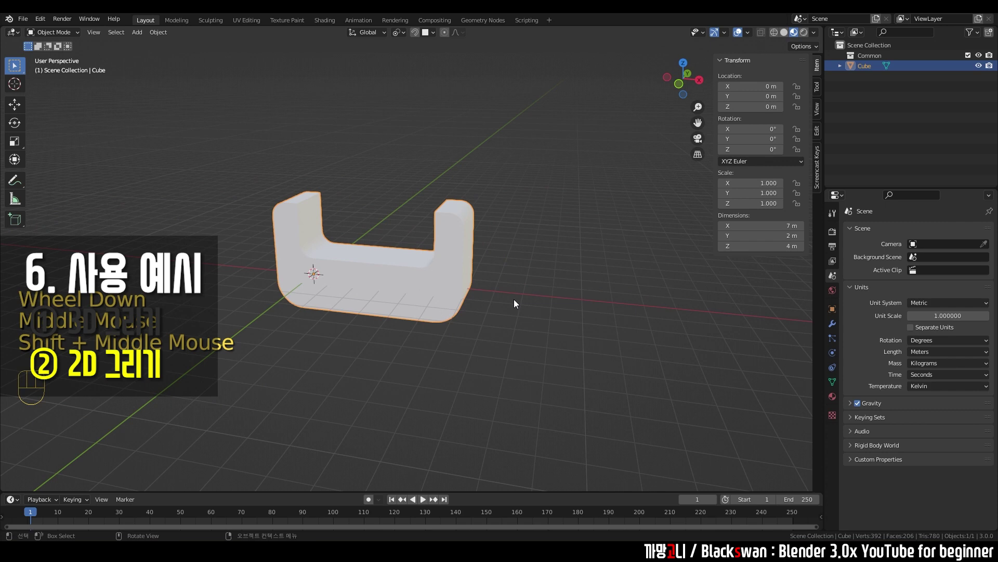
{"action": "left_click_drag", "start_coordinate": [548, 302], "coordinate": [557, 313]}
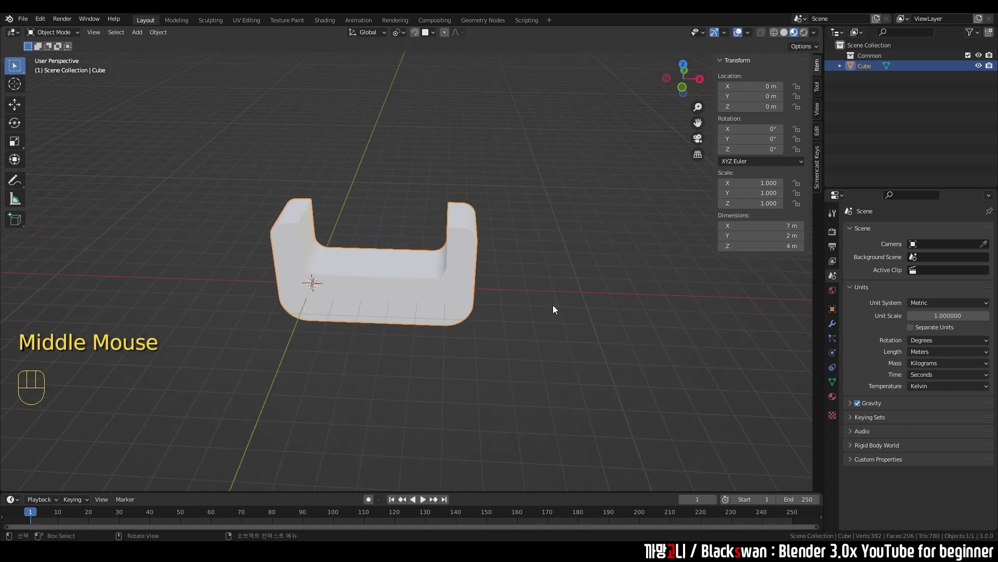
{"action": "key", "text": "`"}
{"action": "left_click_drag", "start_coordinate": [516, 273], "coordinate": [477, 263]}
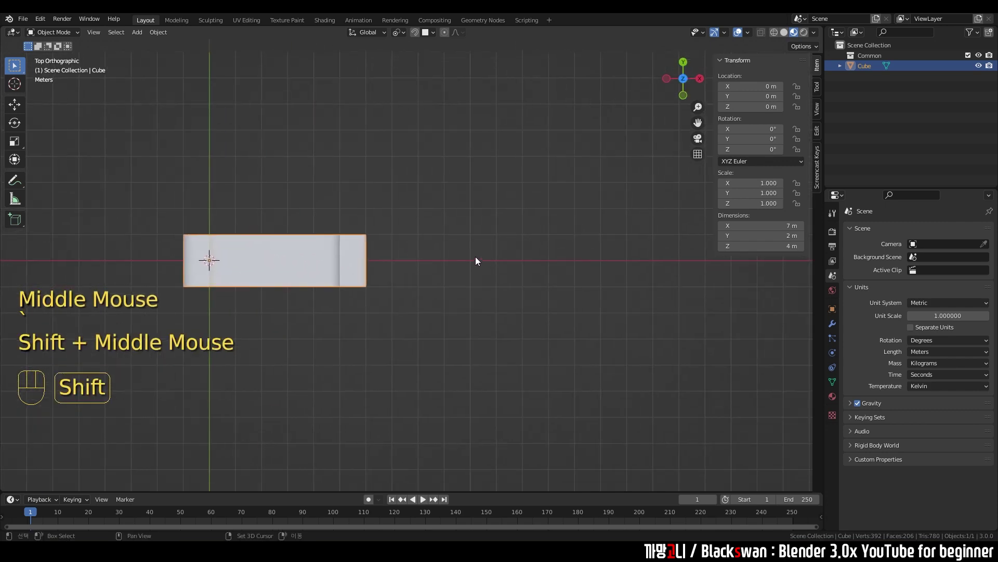
Step: Add a plane, stretch it into a long rectangle and place loop cuts near both ends
{"action": "left_click", "coordinate": [500, 248]}
{"action": "key", "text": "shift+a"}
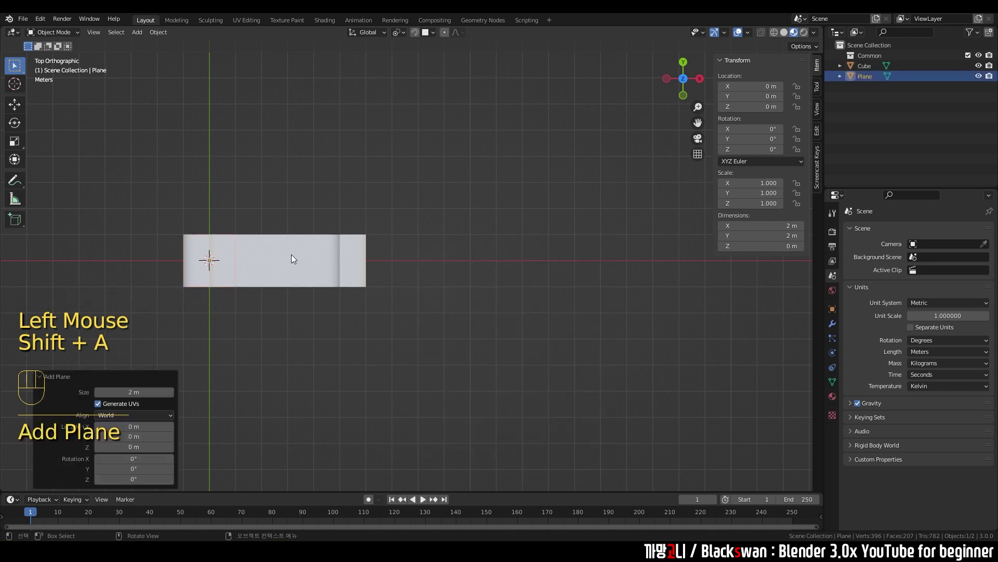
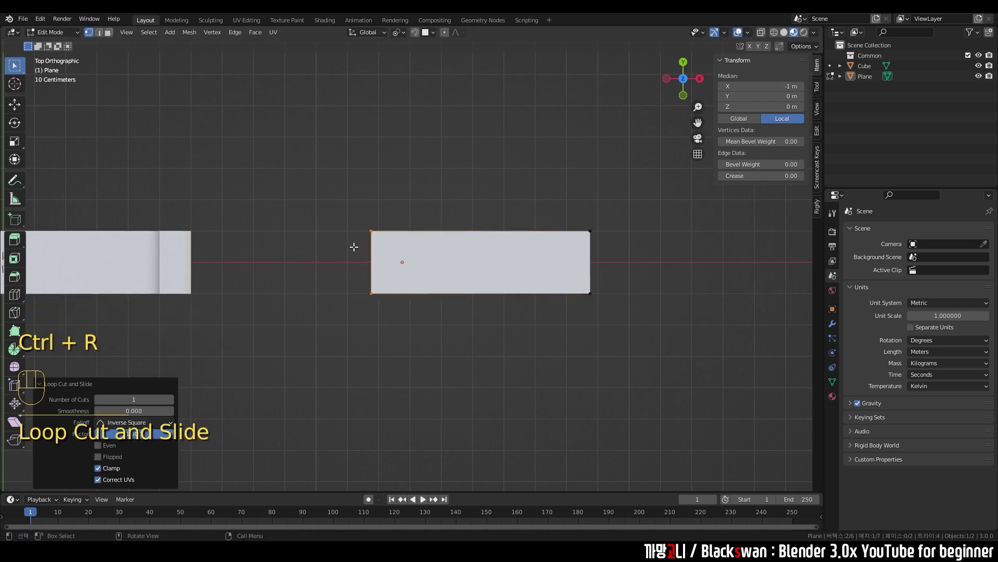
{"action": "key", "text": "g"}
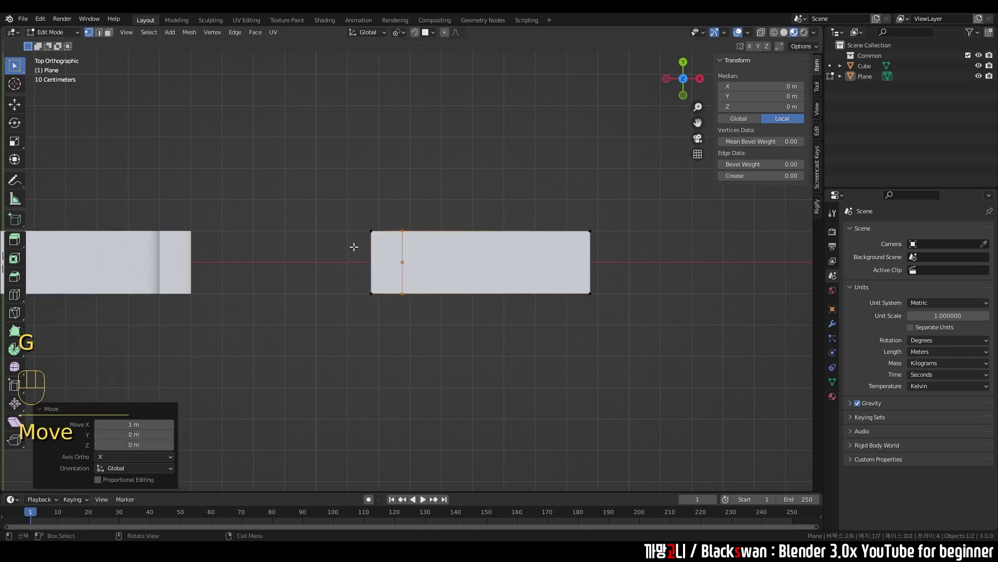
{"action": "key", "text": "ctrl+r"}
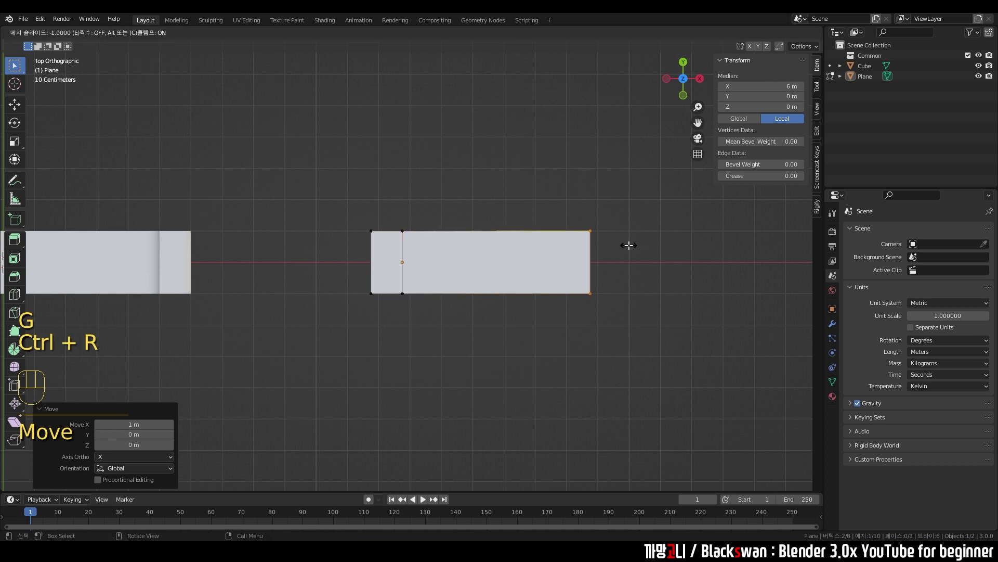
{"action": "key", "text": "g"}
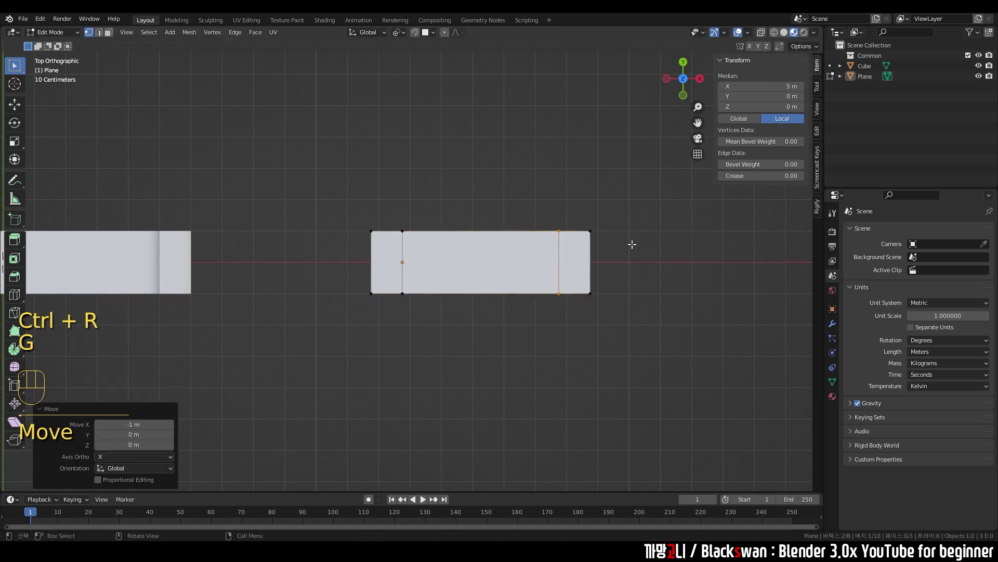
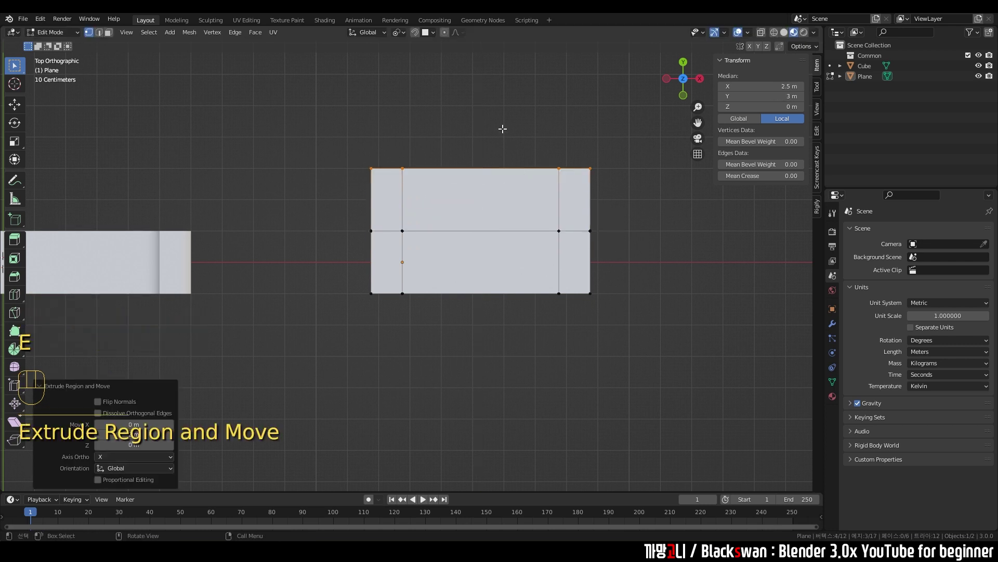
Step: Switch to face selection and pick the middle face of the extended strip
{"action": "key", "text": "3"}
{"action": "left_click", "coordinate": [488, 178]}
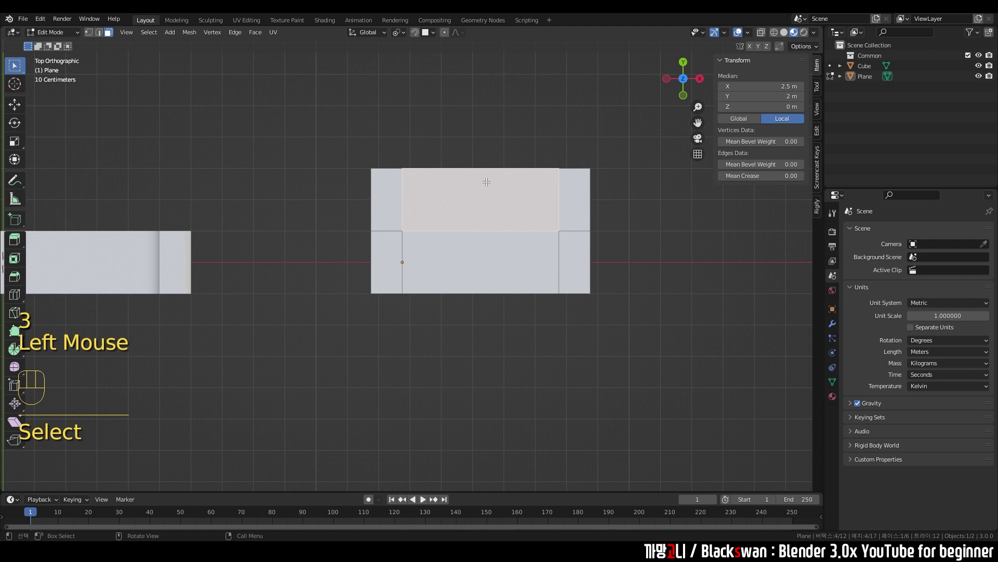
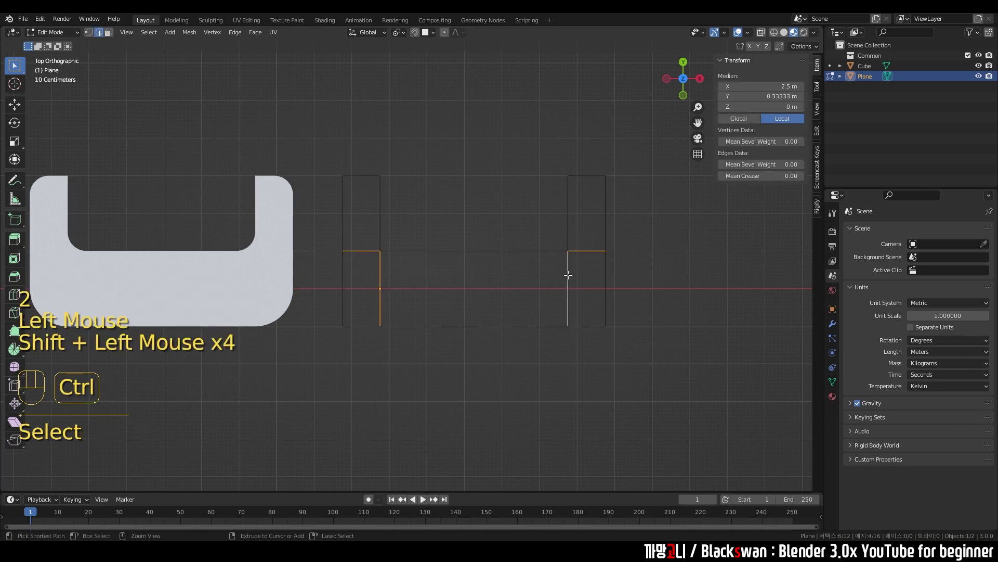
Step: Delete the unneeded faces to trim the plane toward the bracket outline
{"action": "key", "text": "x"}
{"action": "key", "text": "1"}
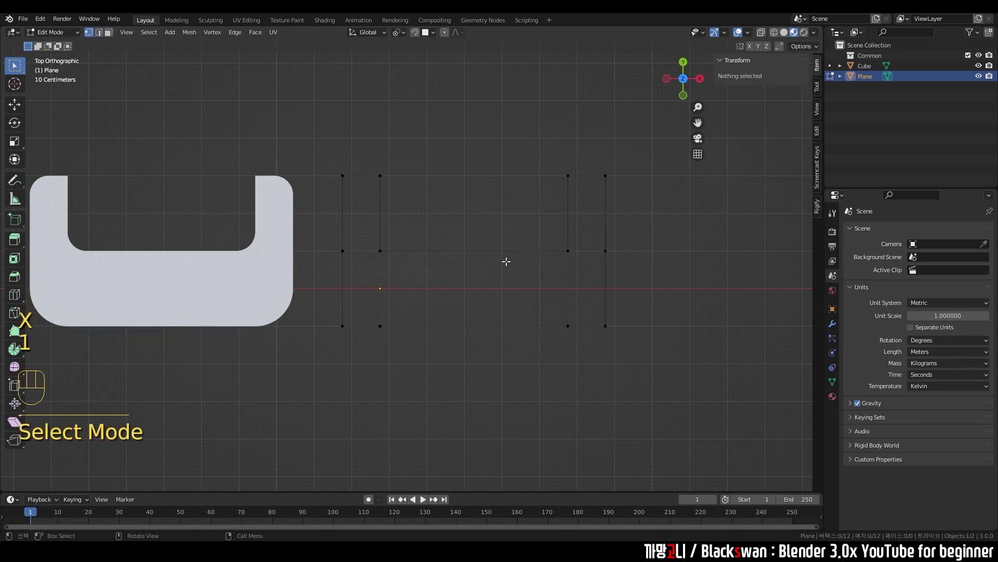
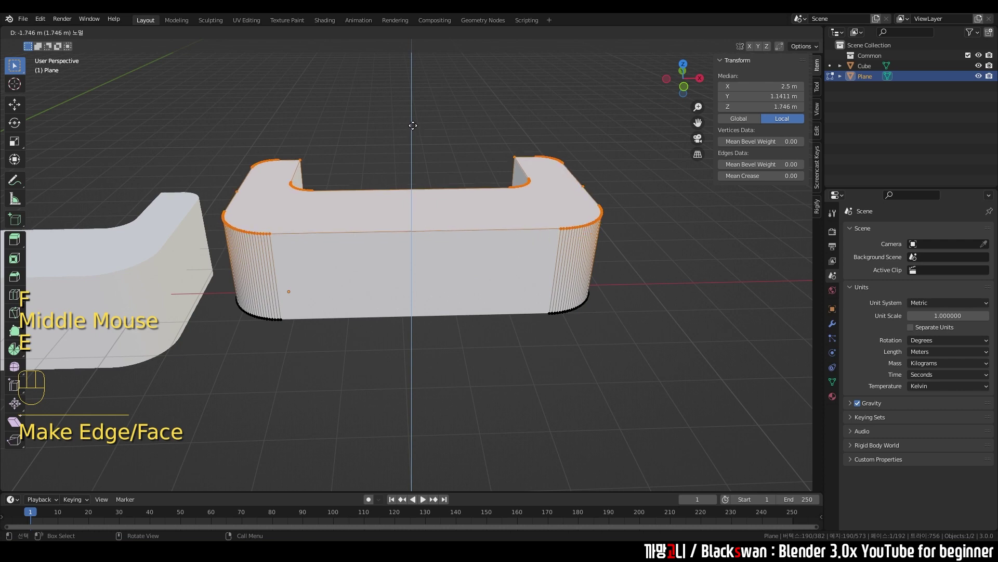
Step: Confirm the extrusion, leave Edit Mode and view the brackets from the top
{"action": "key", "text": "Tab"}
{"action": "scroll", "scroll_direction": "down", "scroll_amount": 3}
{"action": "middle_click", "coordinate": [362, 262]}
{"action": "key", "text": "`"}
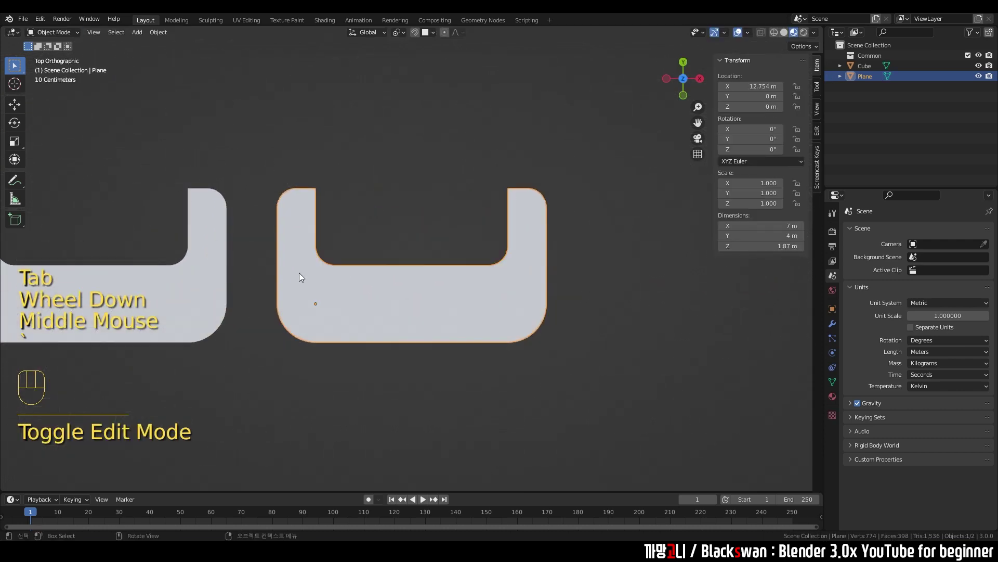
{"action": "left_click_drag", "start_coordinate": [342, 279], "coordinate": [453, 335]}
Step: Turn the cube bracket on its side and move it beside the plane bracket
{"action": "left_click", "coordinate": [453, 335]}
{"action": "left_click", "coordinate": [440, 365]}
{"action": "left_click", "coordinate": [501, 299]}
{"action": "left_click", "coordinate": [419, 364]}
{"action": "left_click", "coordinate": [386, 252]}
{"action": "left_click_drag", "start_coordinate": [415, 325], "coordinate": [415, 232]}
{"action": "key", "text": "g"}
{"action": "left_click", "coordinate": [468, 225]}
{"action": "left_click_drag", "start_coordinate": [549, 265], "coordinate": [454, 255]}
{"action": "left_click_drag", "start_coordinate": [465, 261], "coordinate": [463, 267]}
{"action": "left_click_drag", "start_coordinate": [462, 267], "coordinate": [464, 304]}
{"action": "left_click", "coordinate": [493, 225]}
{"action": "left_click", "coordinate": [385, 341]}
{"action": "left_click_drag", "start_coordinate": [384, 329], "coordinate": [375, 373]}
Step: Select the cube and plane brackets together for multi-object editing
{"action": "key", "text": "`"}
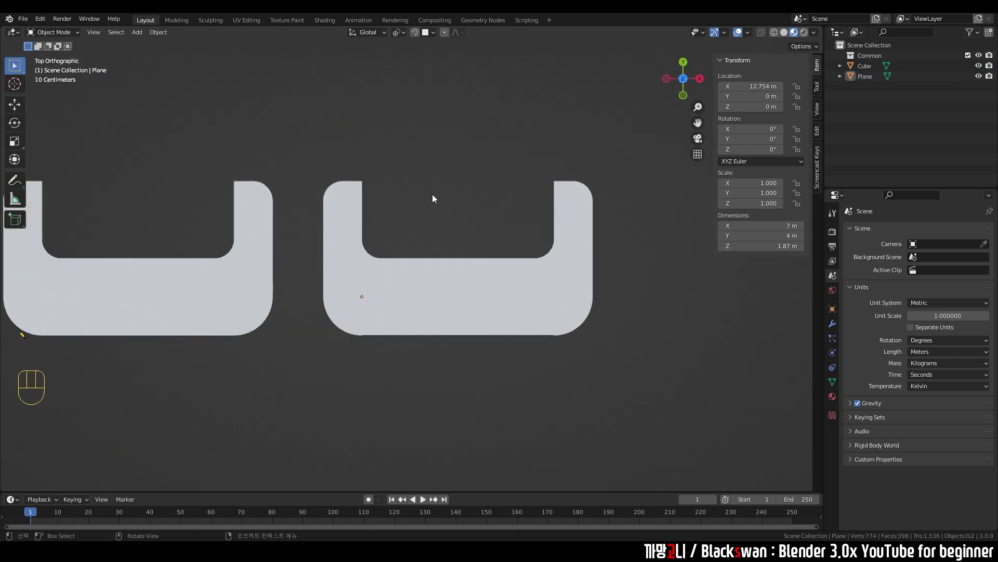
{"action": "left_click", "coordinate": [432, 269]}
{"action": "left_click", "coordinate": [250, 265]}
{"action": "left_click_drag", "start_coordinate": [328, 255], "coordinate": [431, 239]}
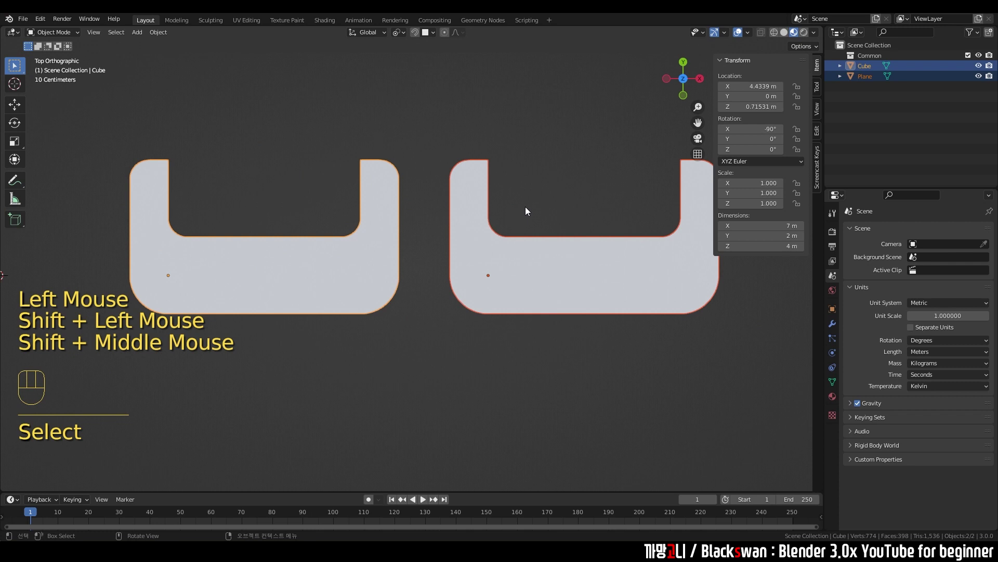